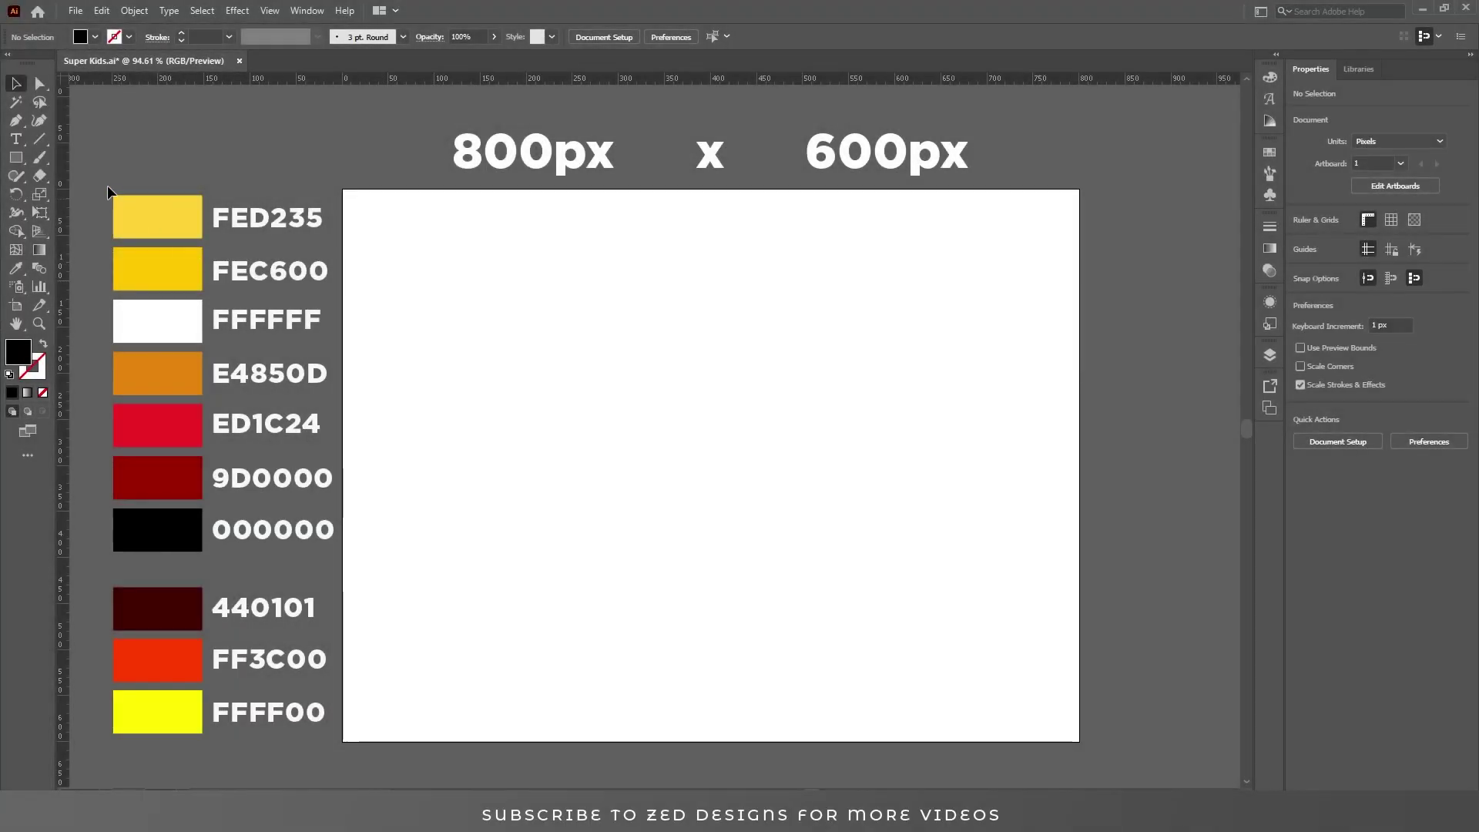
Step: Create the text SUPER on the artboard in Riffic Free Bold and select the whole object
click(26, 148)
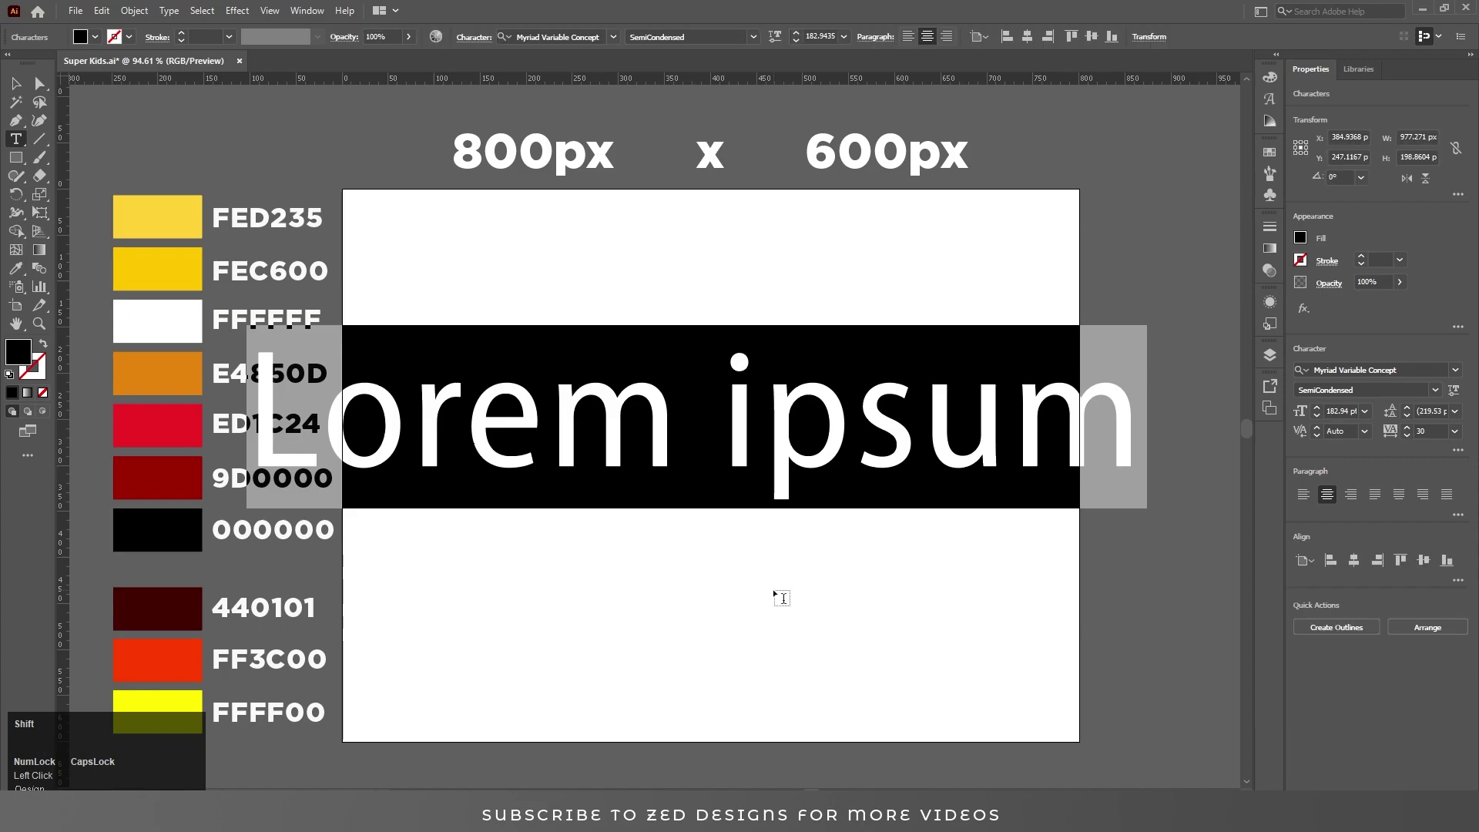
key(shift+s)
text(super)
click(15, 77)
text(riff)
click(567, 113)
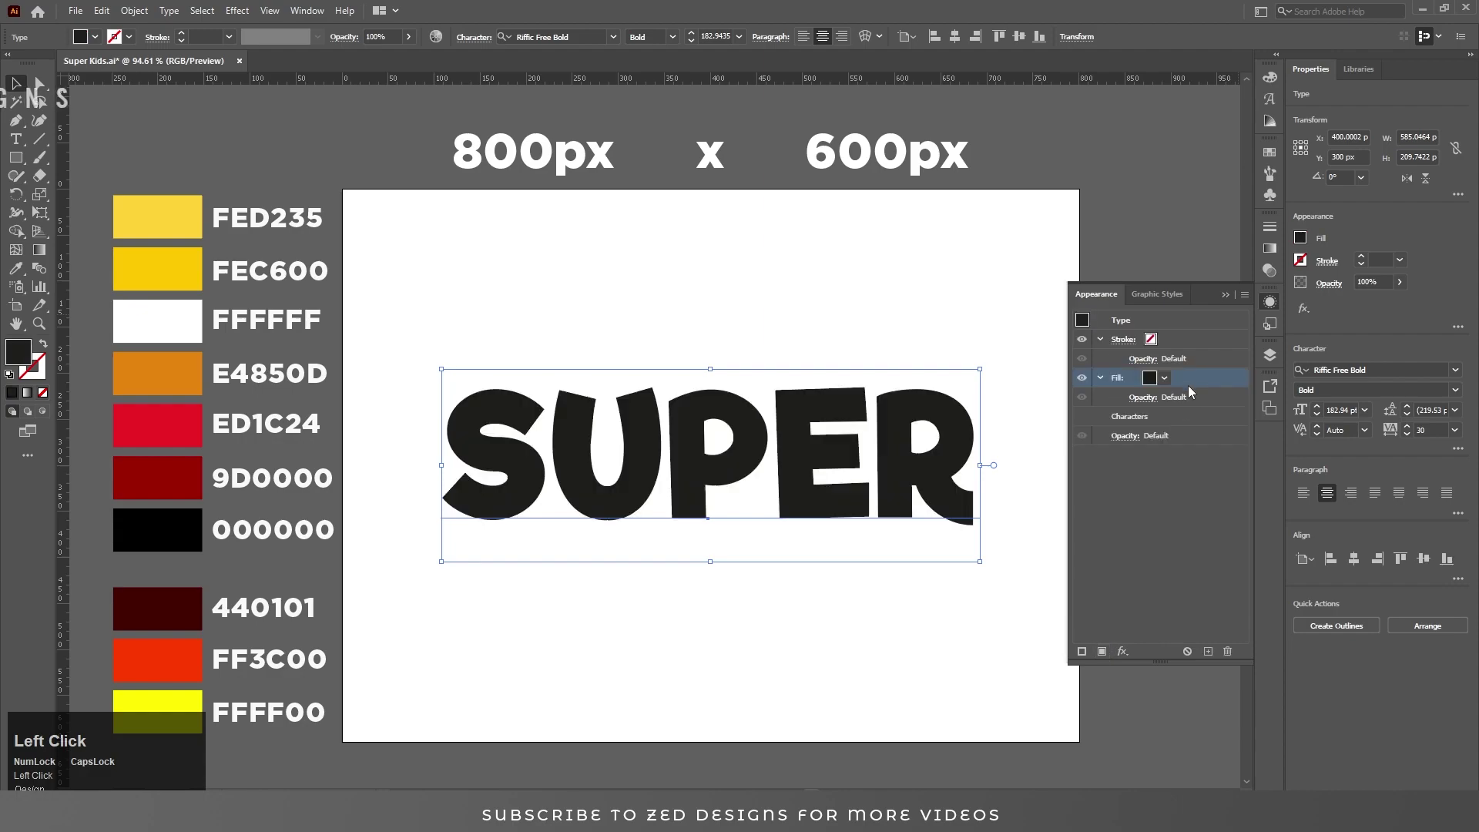
Step: Eyedrop the FED235 yellow for the new fill and offset its path inward by -4 px
key(i)
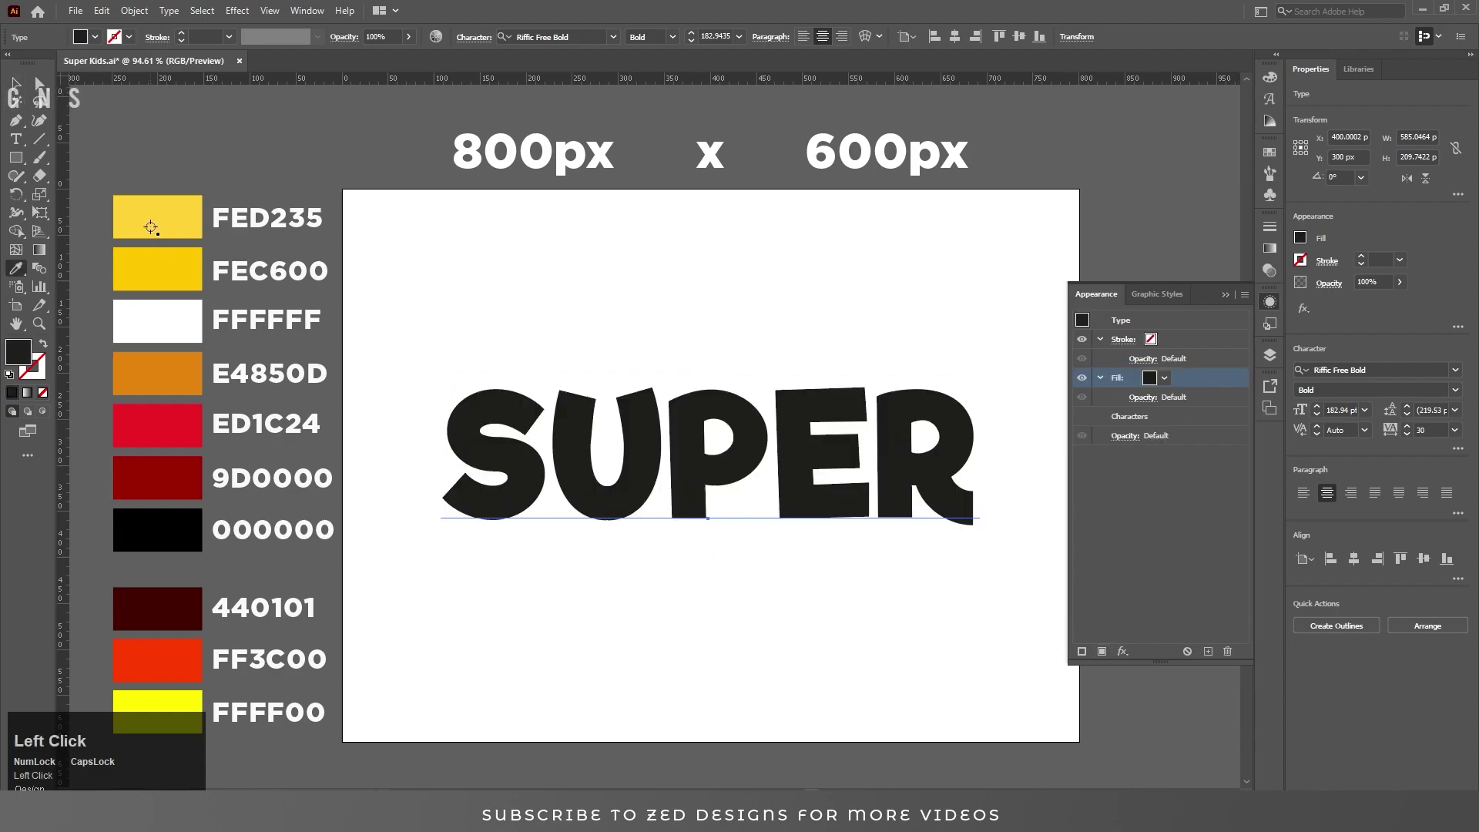
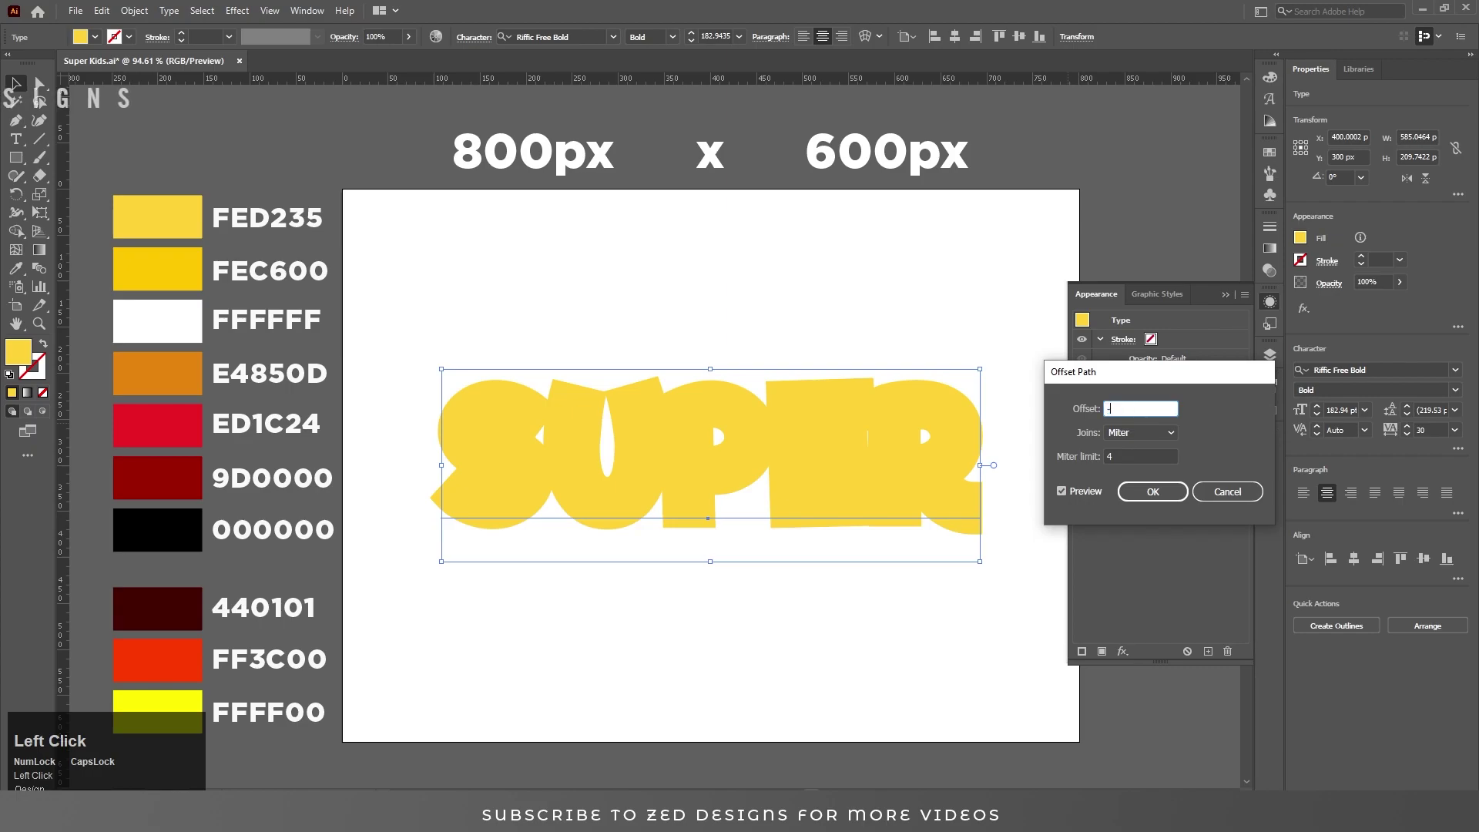
key(Tab)
key(shift+Tab)
key(Tab)
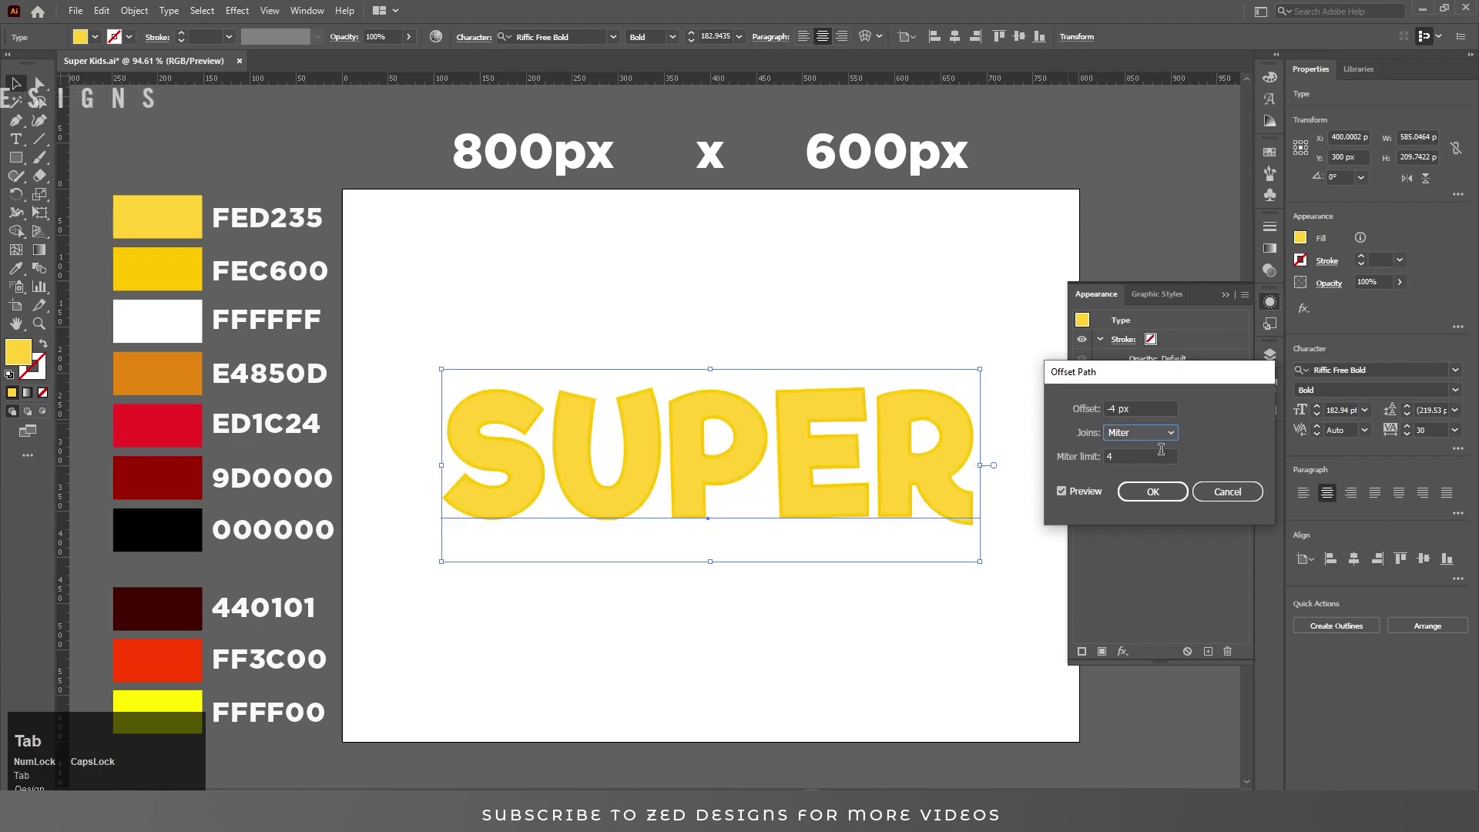
Step: Apply a -90° white-to-yellow gradient across SUPER's top fill and add another fill
click(1152, 501)
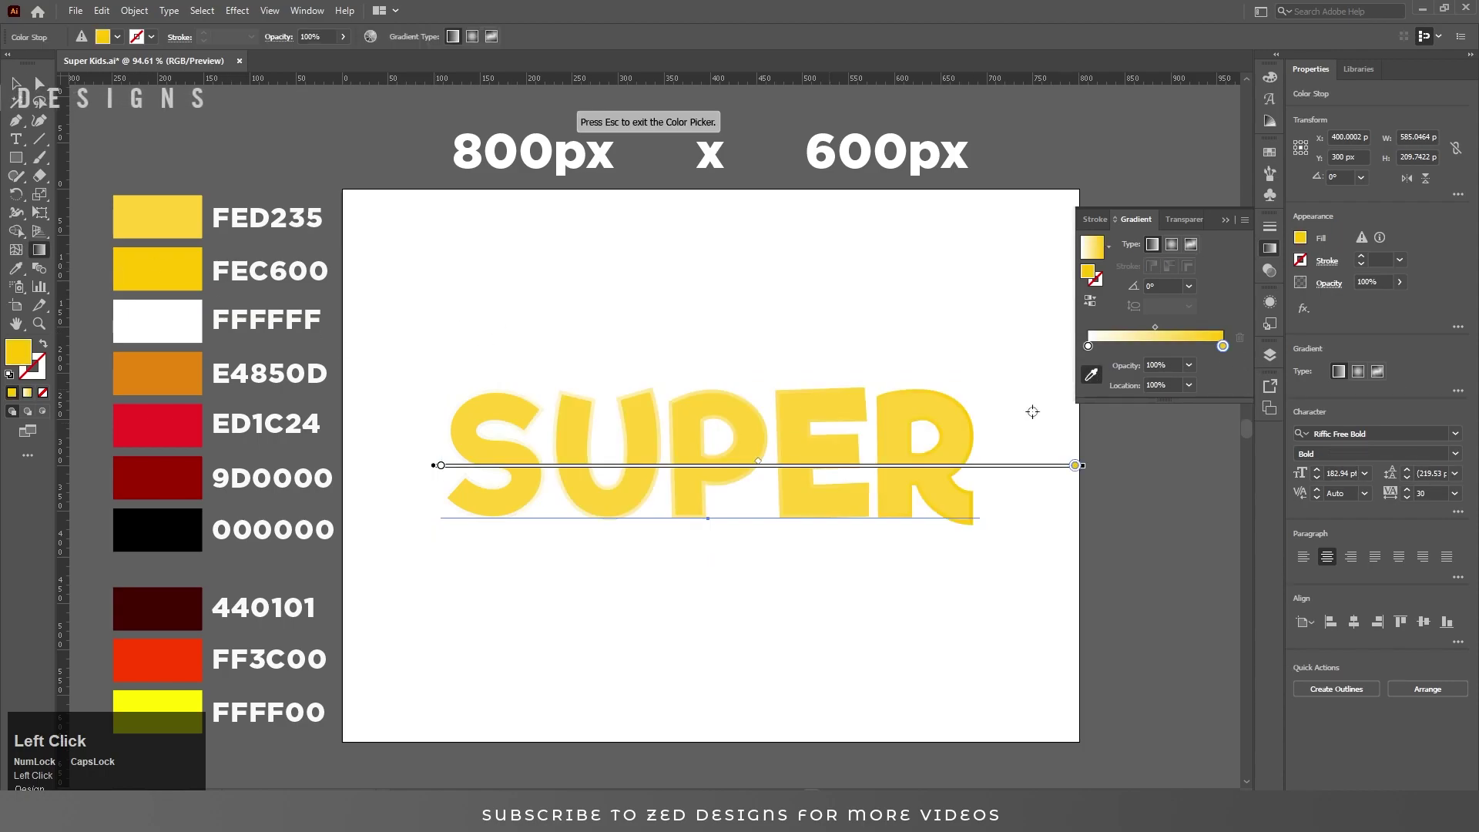
click(1094, 351)
drag(1095, 351, 714, 519)
drag(714, 519, 814, 422)
key(v)
click(1271, 305)
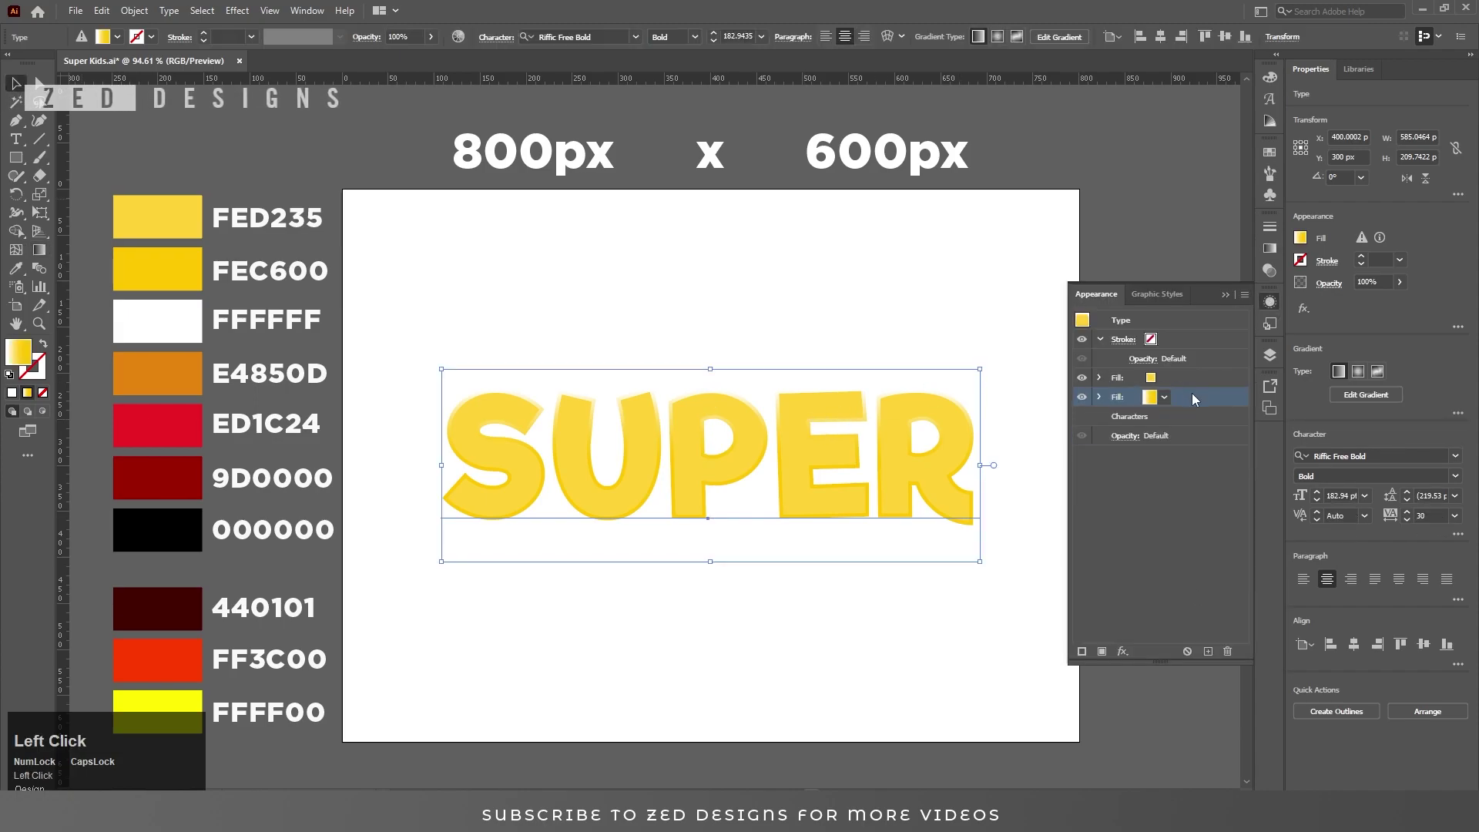
Step: Add a third fill in orange E4850D and start a Transform effect to shift it down
click(1185, 423)
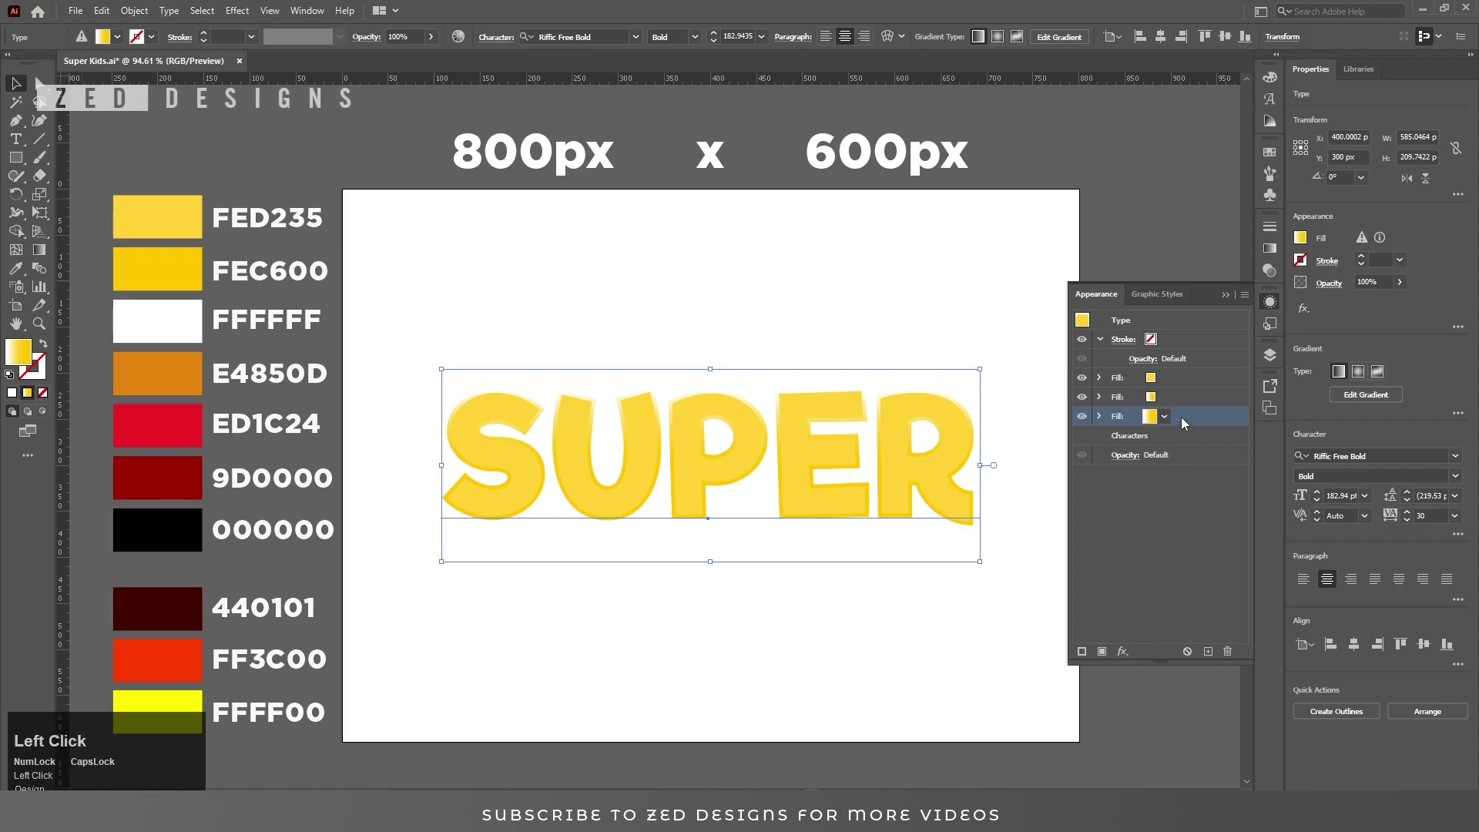
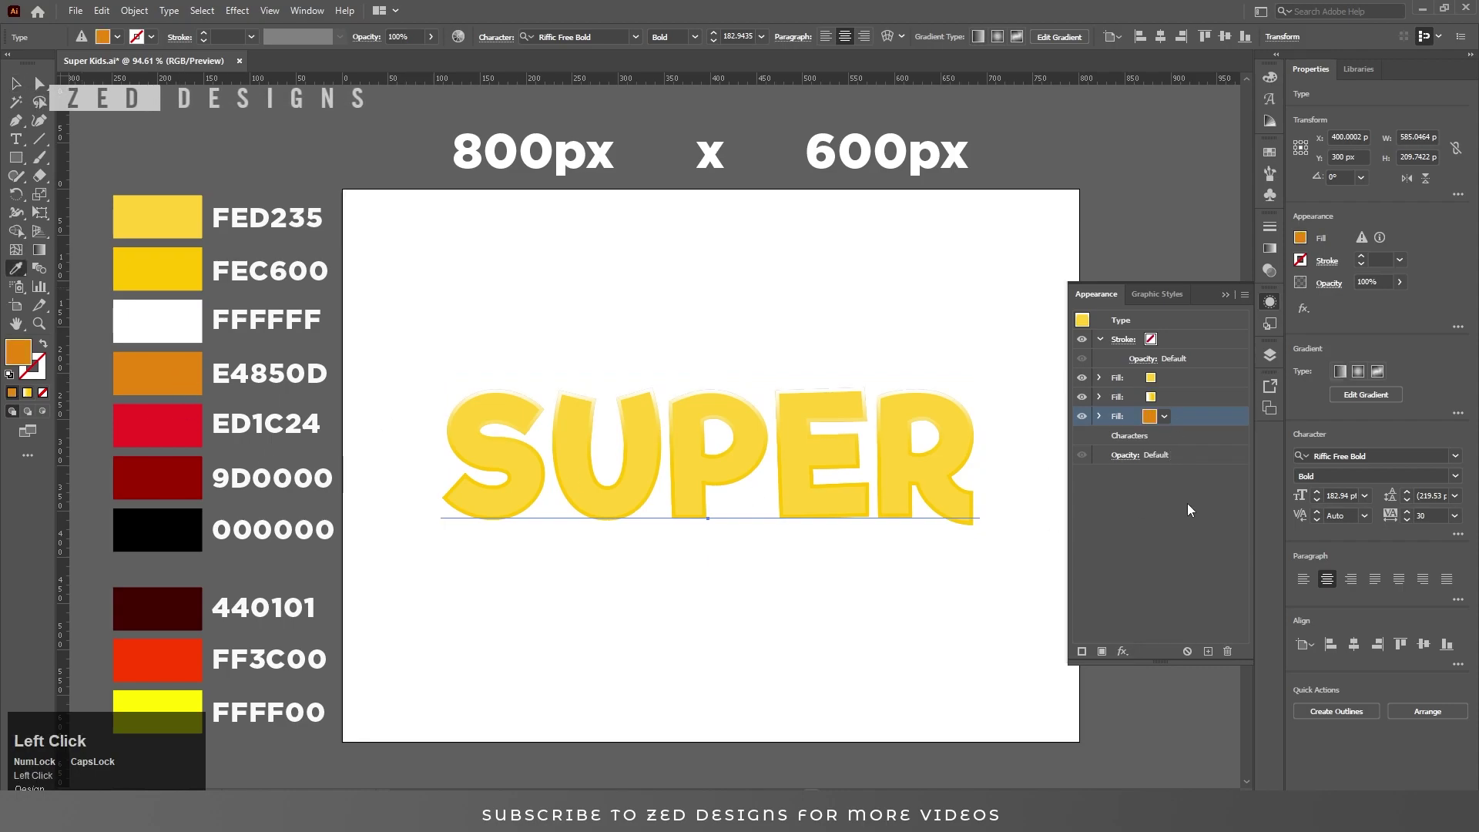
key(v)
click(1211, 421)
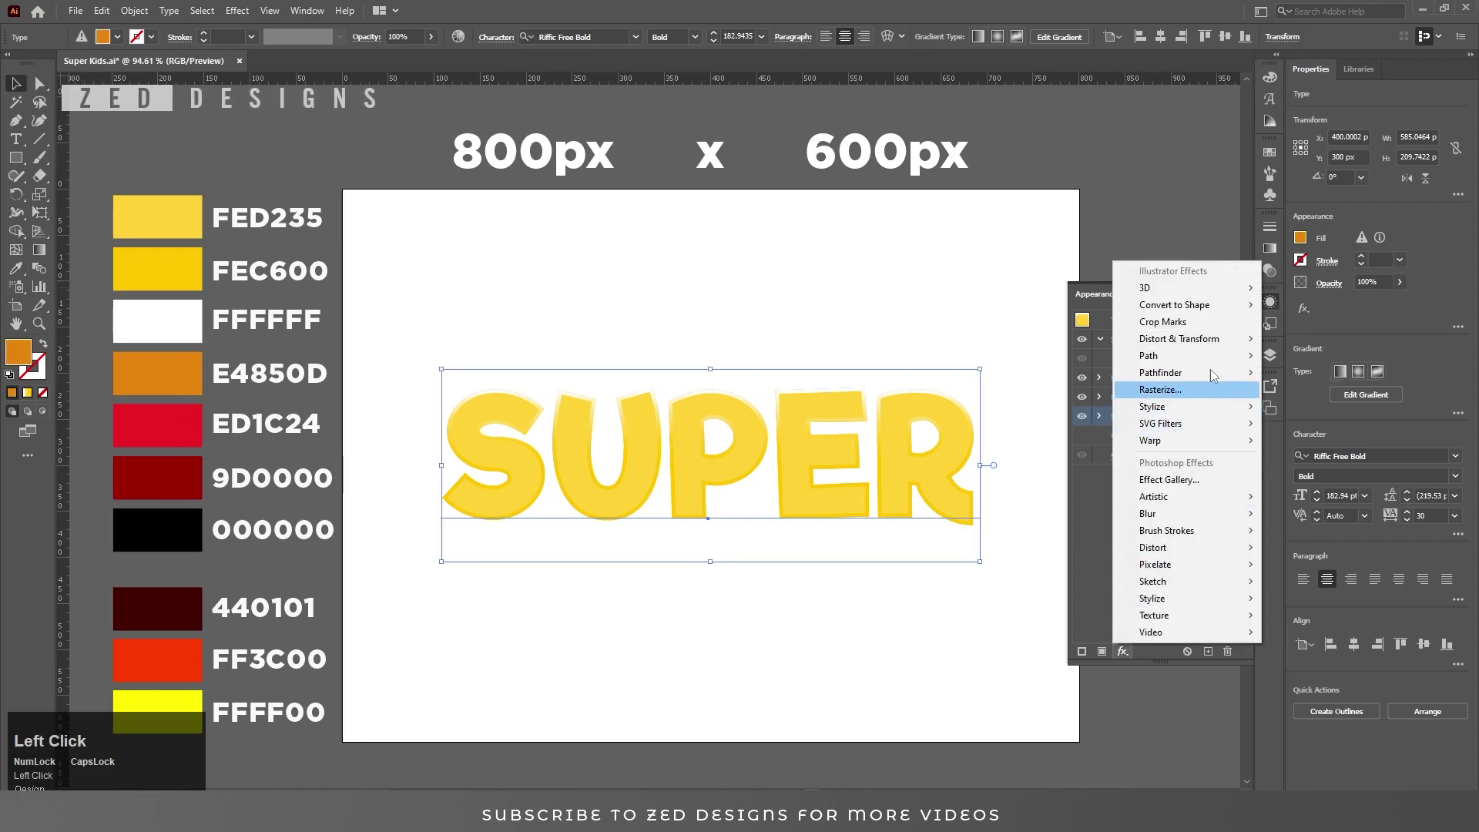
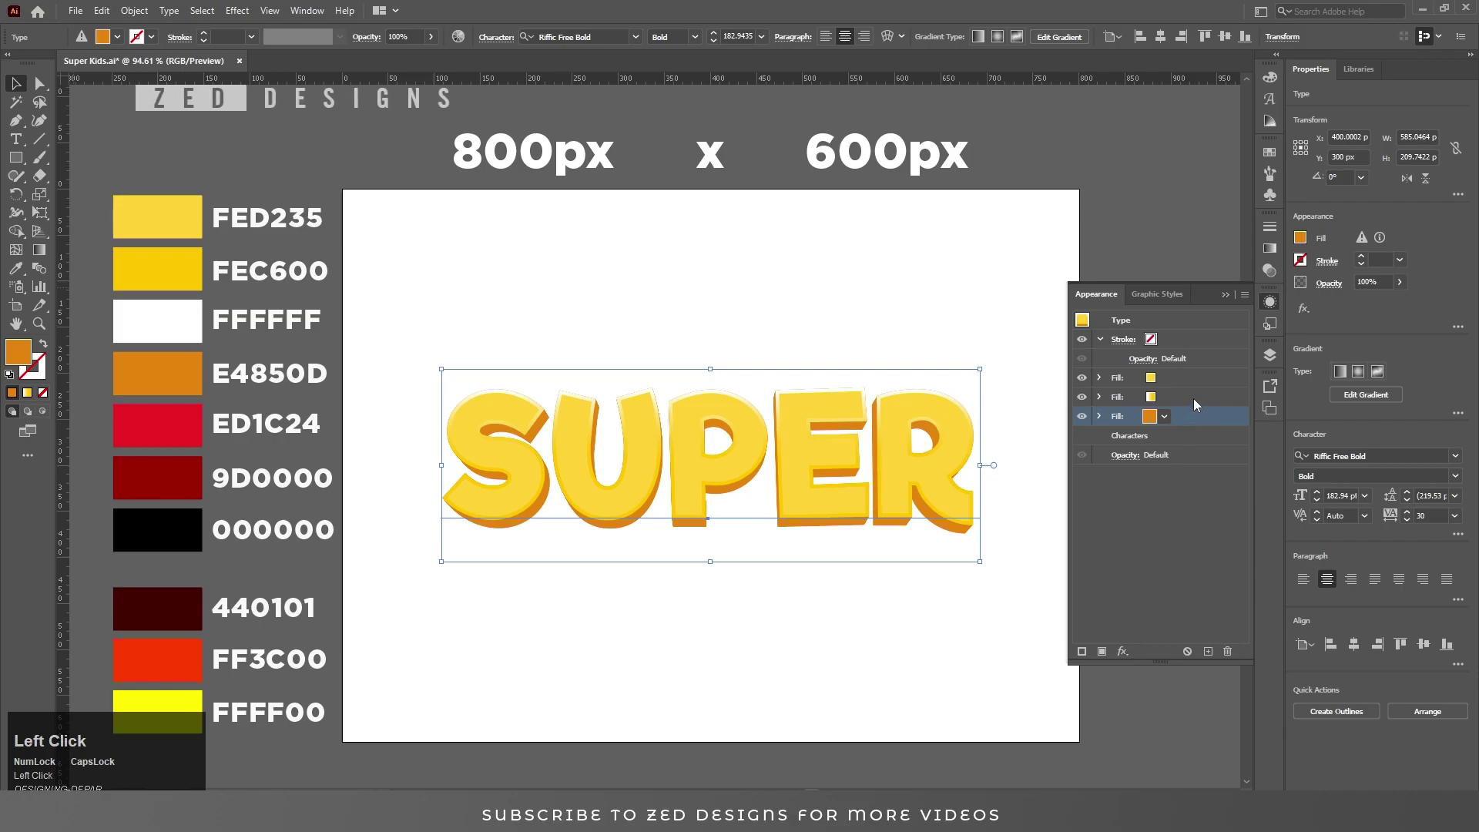
Step: Add a red ED1C24 fill and expand it outward 15 px with Offset Path
drag(1198, 401, 1189, 383)
click(1130, 657)
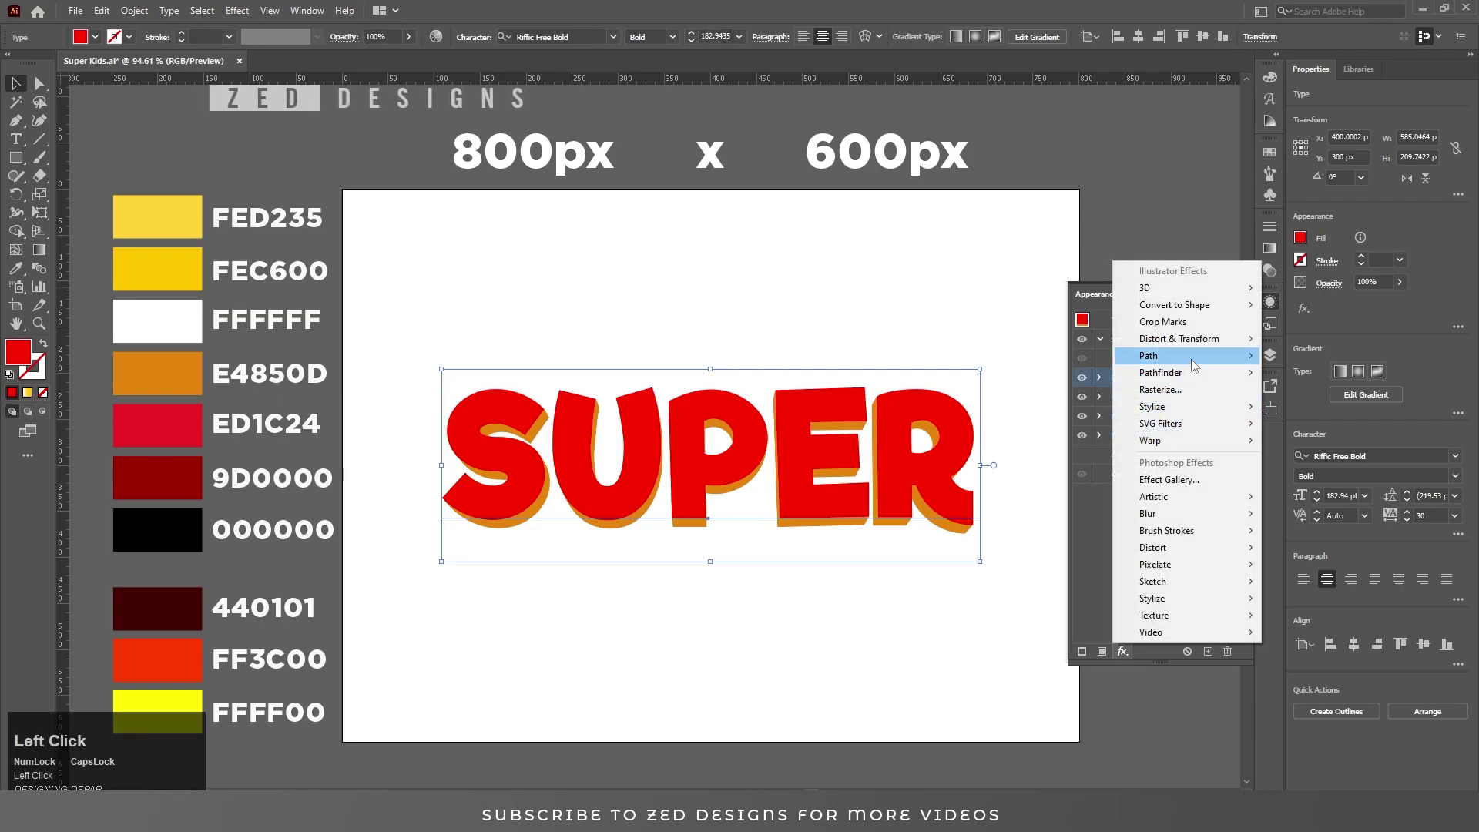
key(Up)
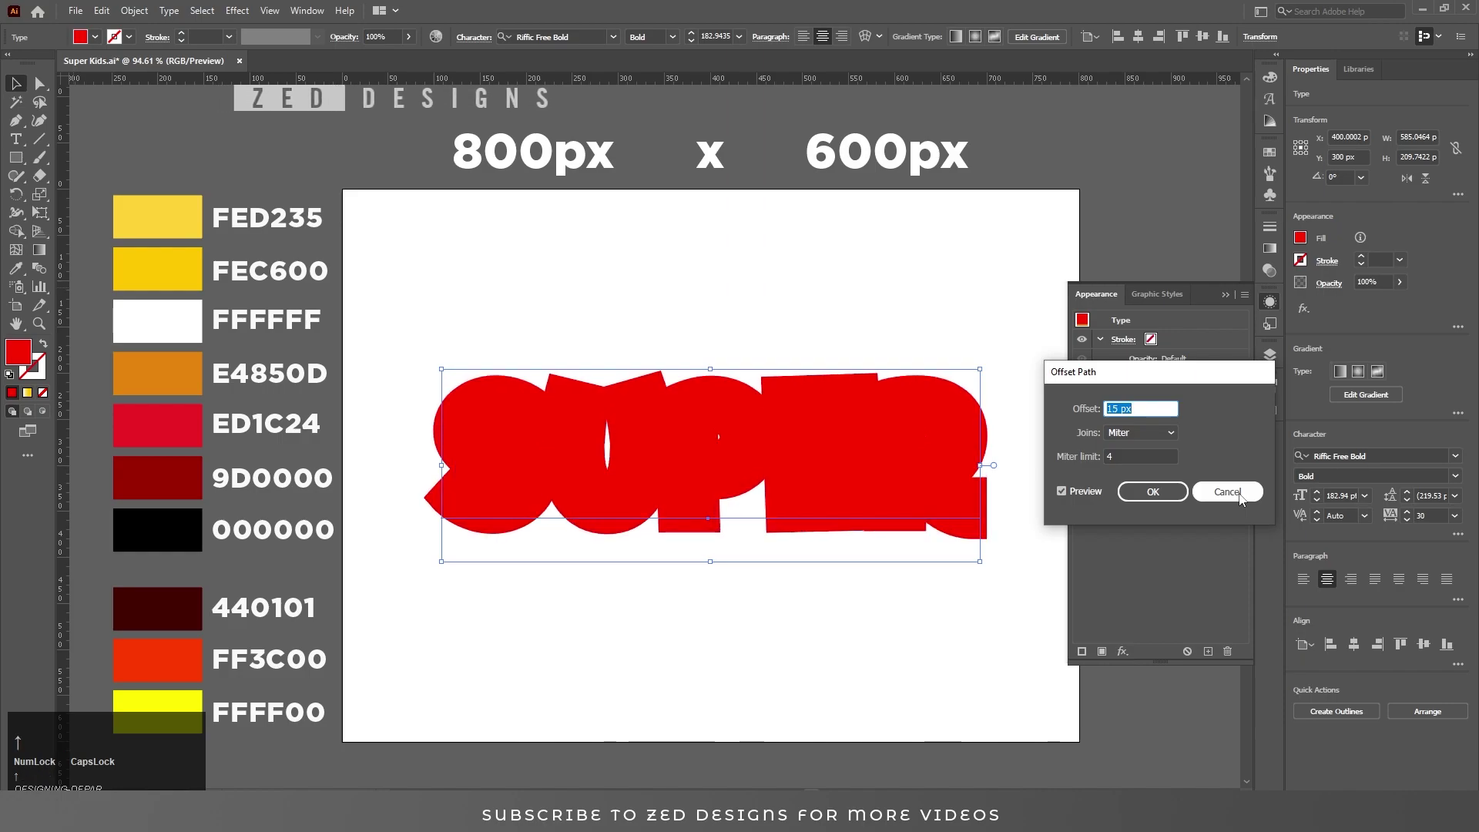
Step: Move the red fill beneath the yellow fills and shift it 4 px down with Transform
drag(1157, 494, 1192, 441)
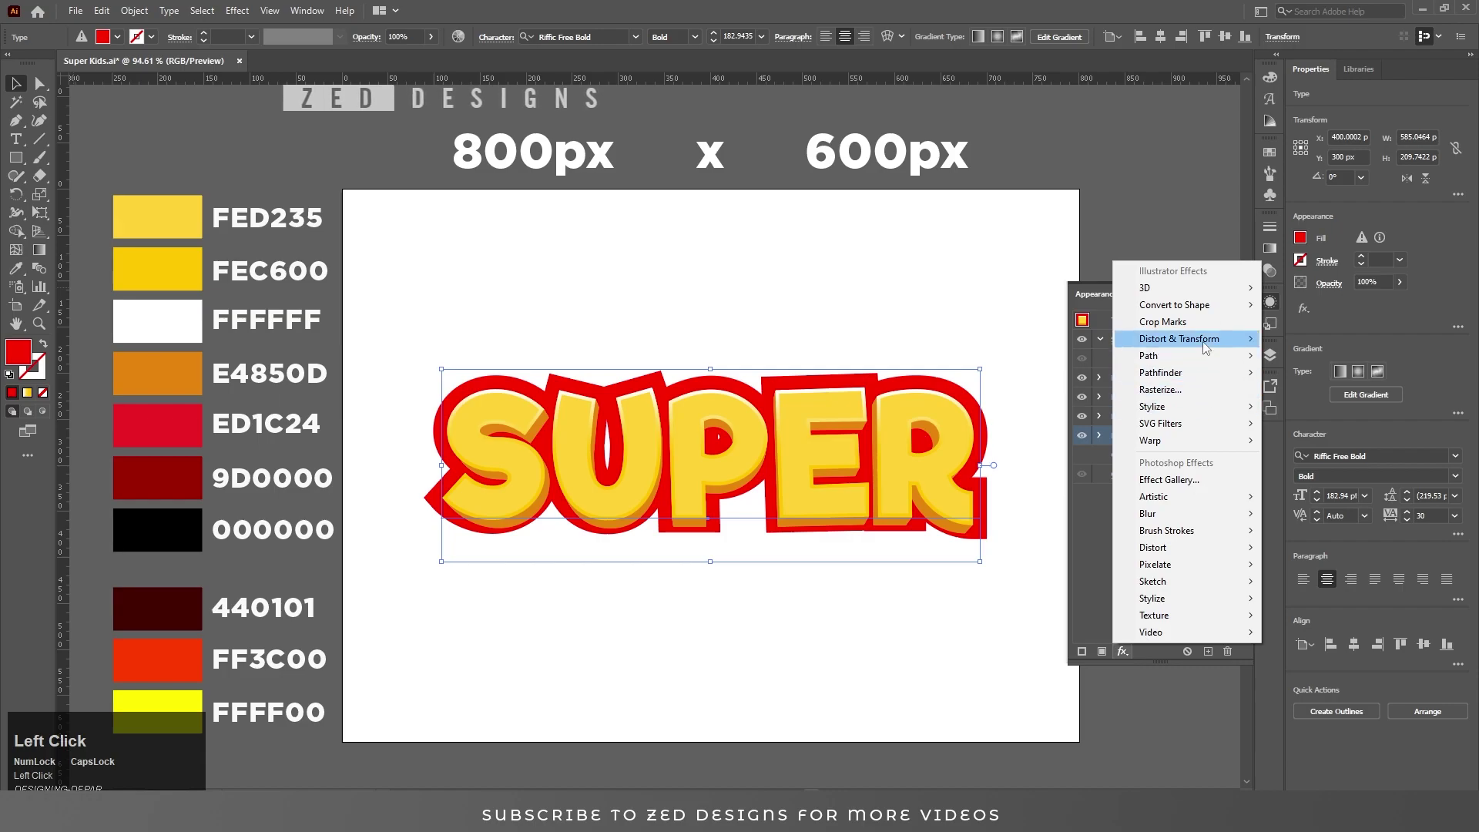
key(Tab)
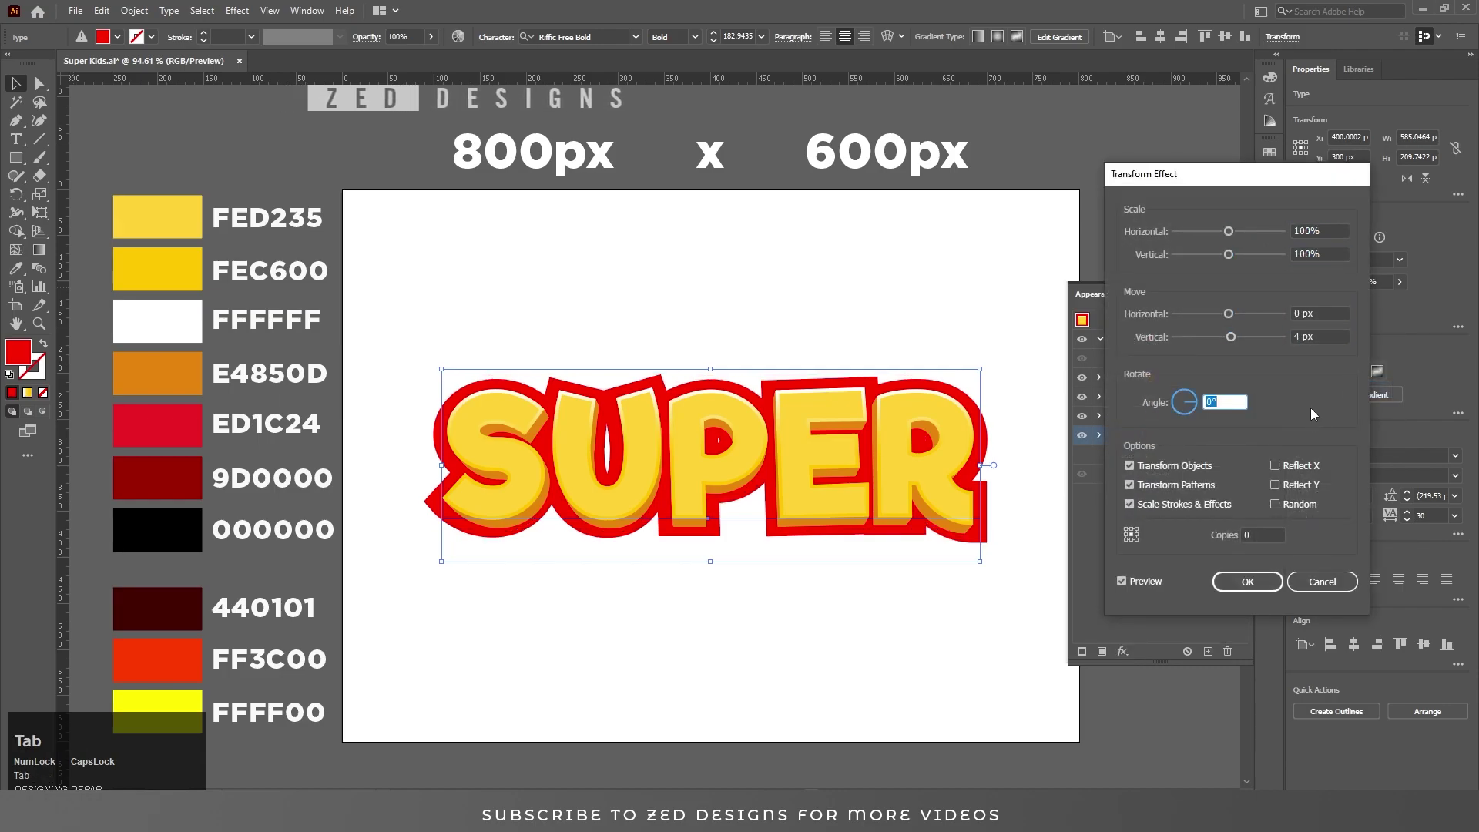
Step: Duplicate the red fill as dark red 9D0000 with Transform at 99.9% scale, 0.3 px move, 70 copies
click(1249, 579)
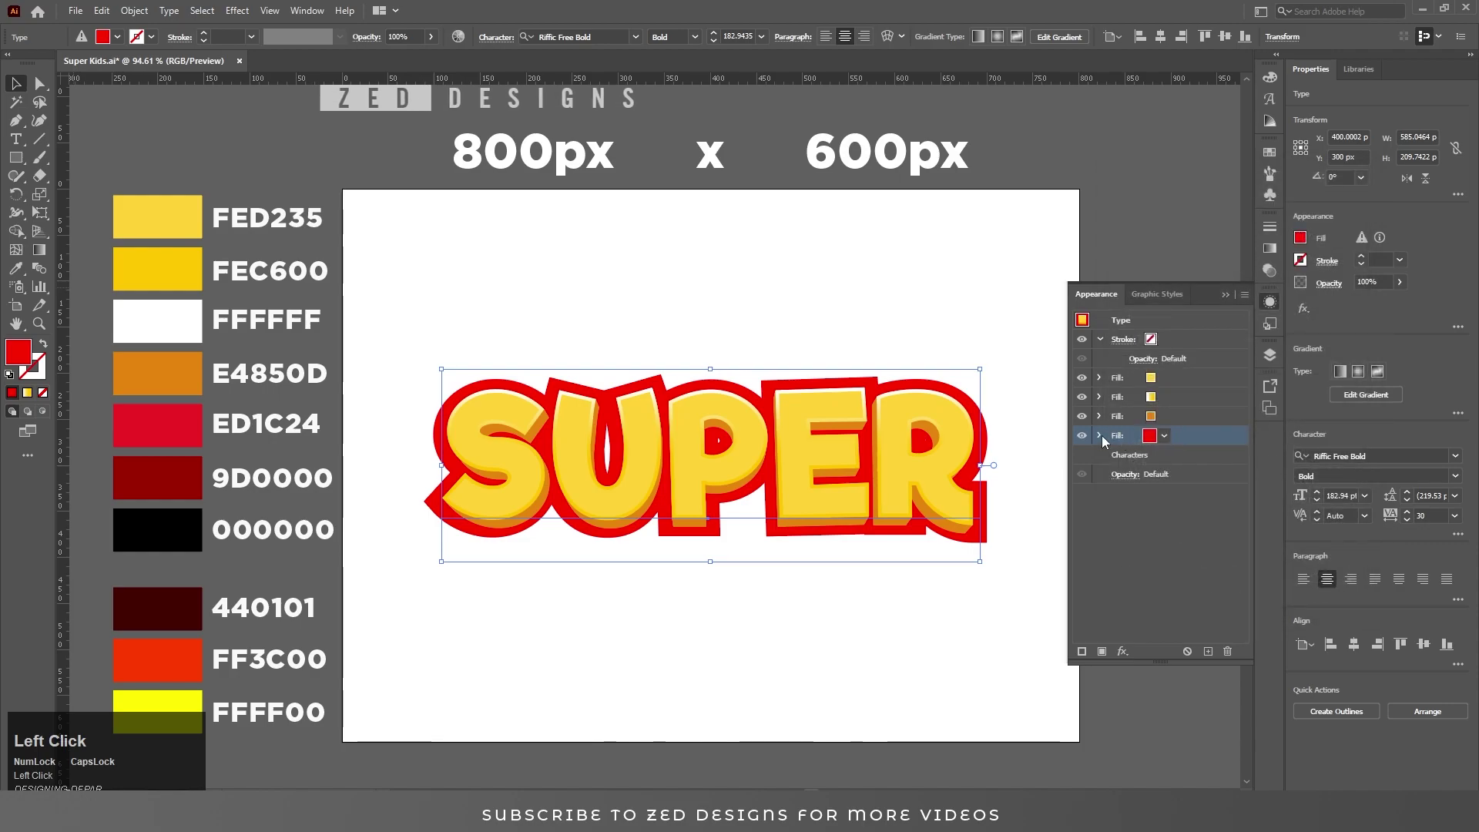
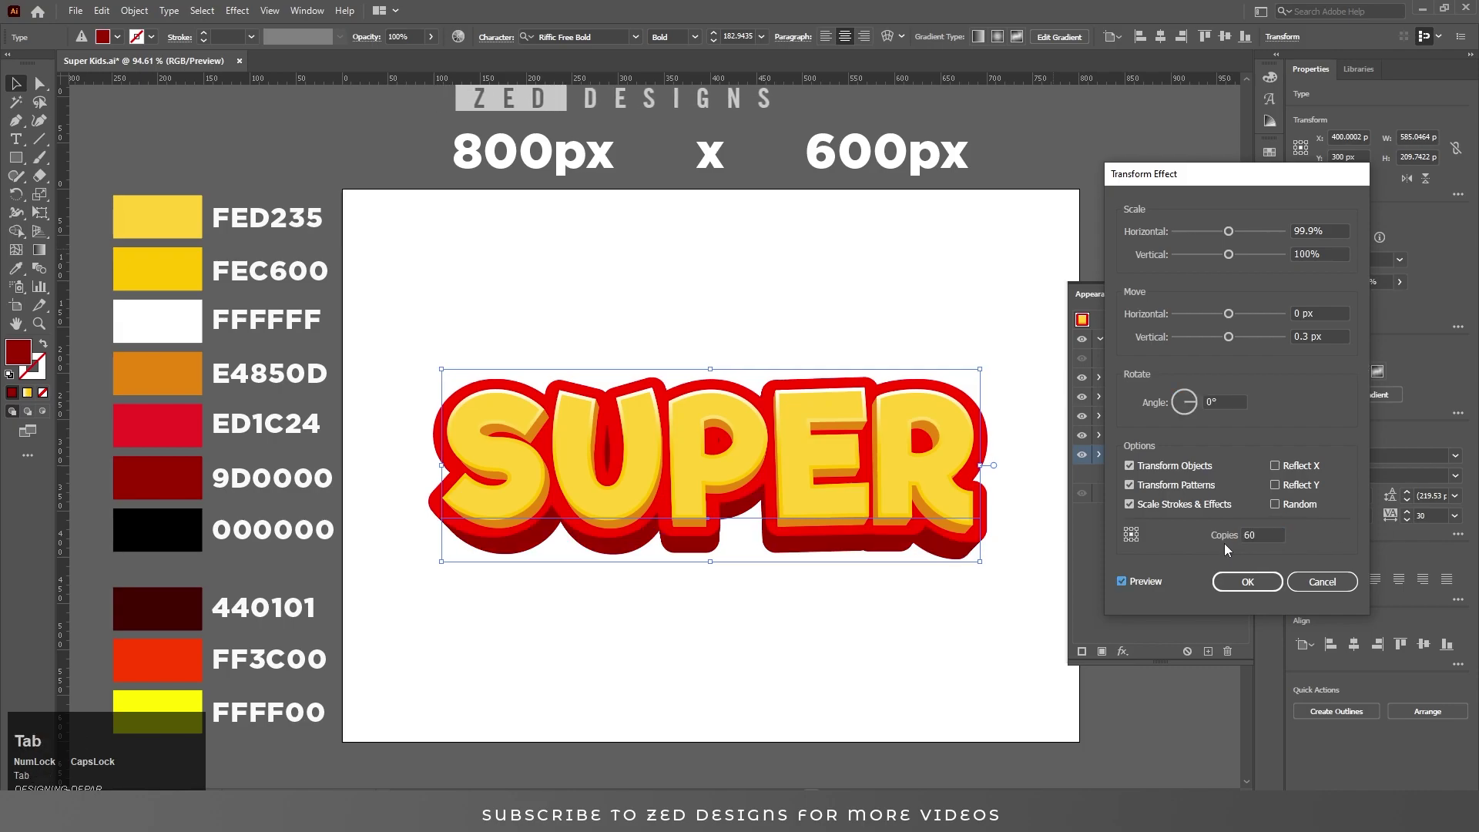
key(shift+Tab)
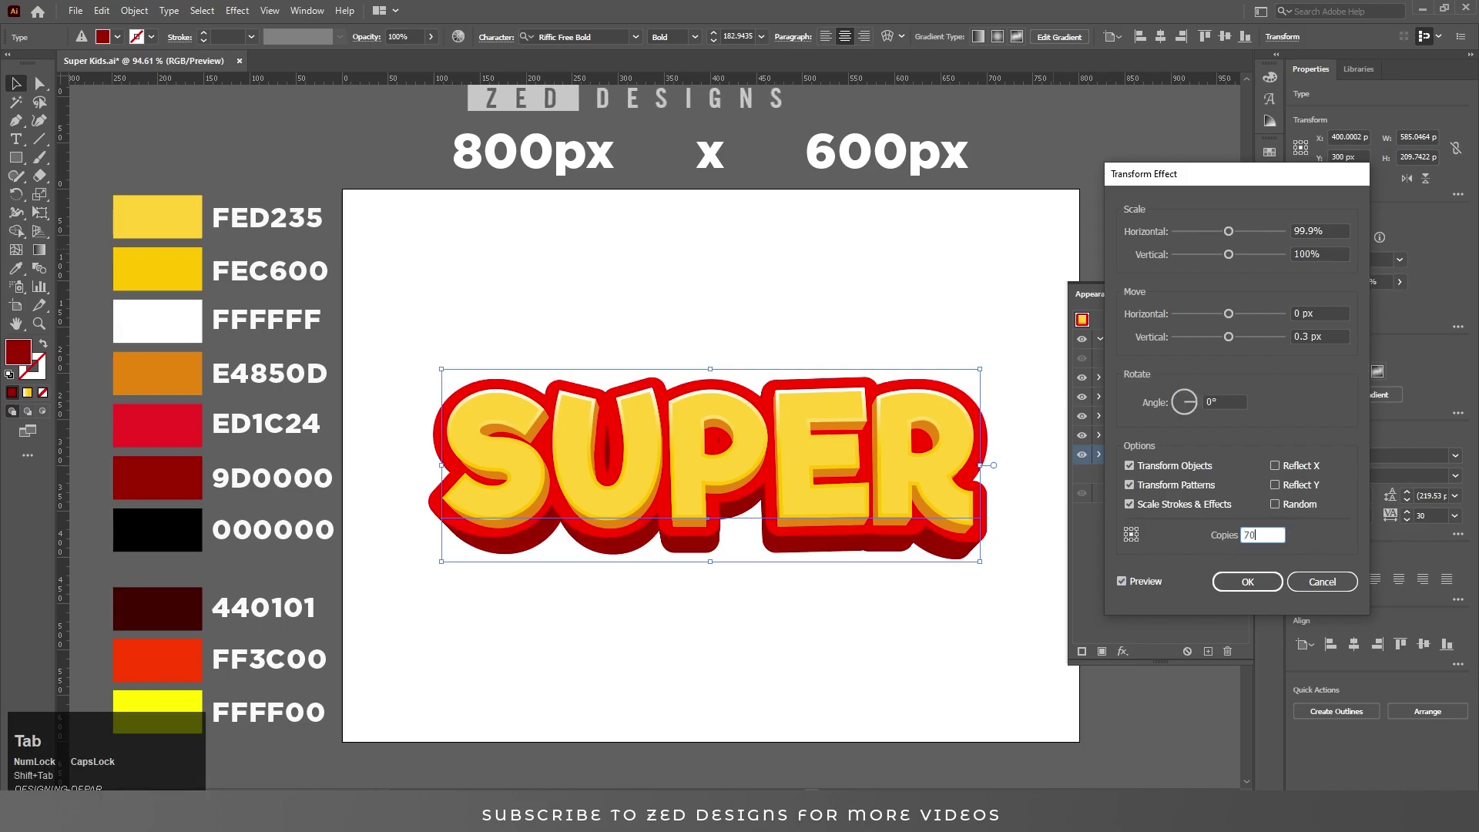
click(1235, 589)
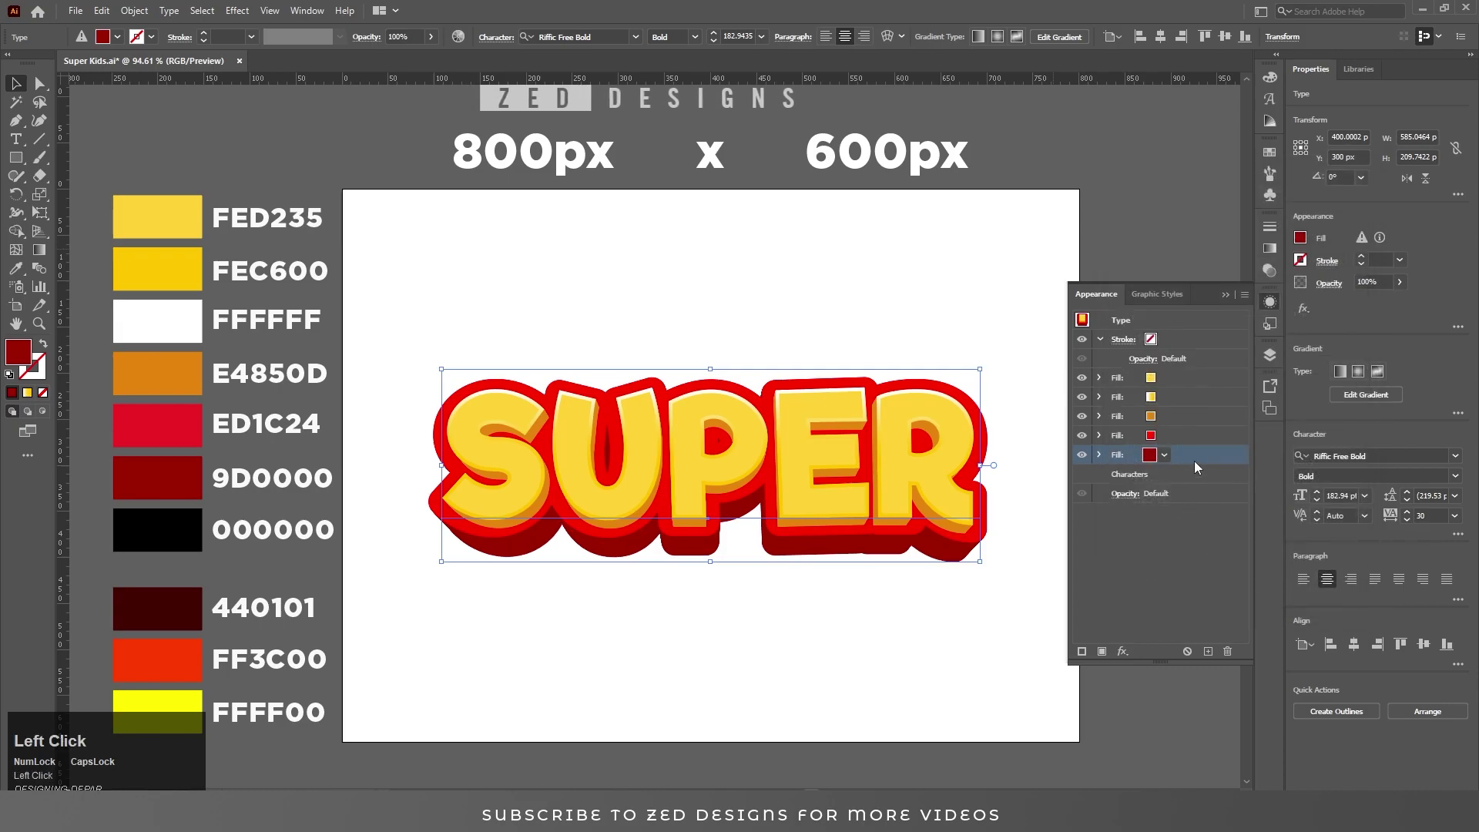
click(1187, 420)
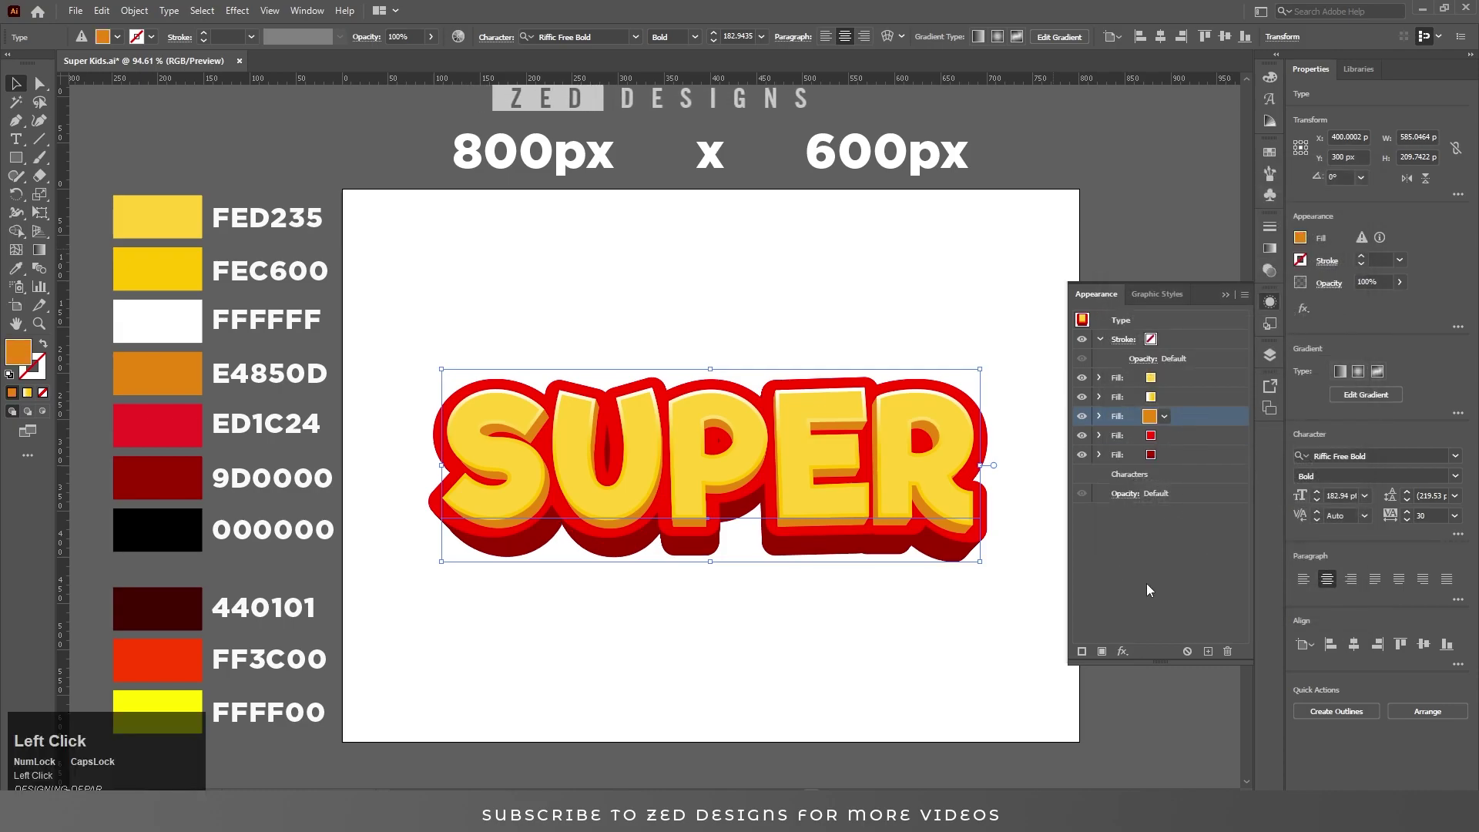
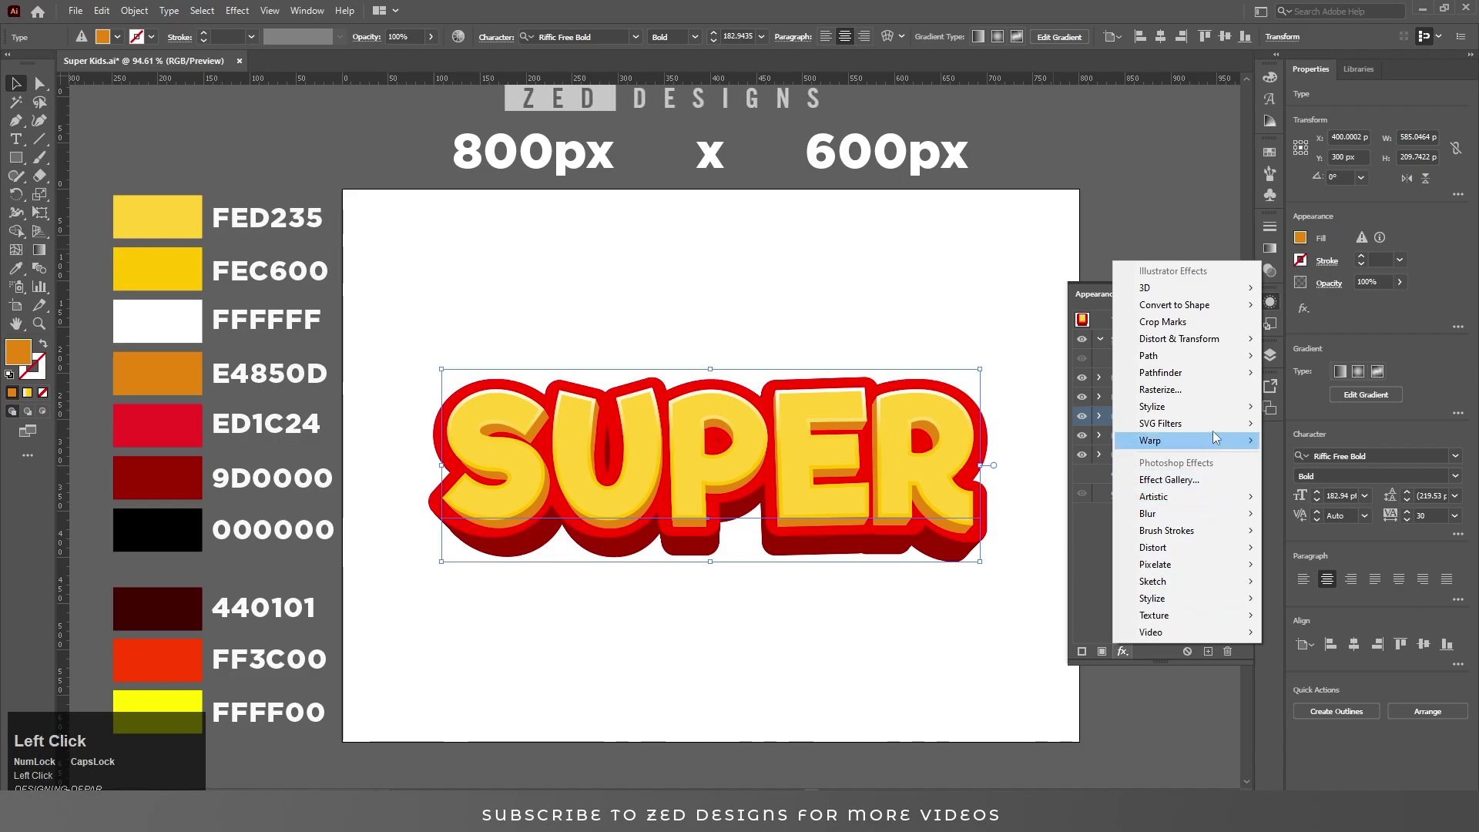
Step: Set the dark-red fill's drop shadow to 70% opacity and 2 px blur
click(1218, 415)
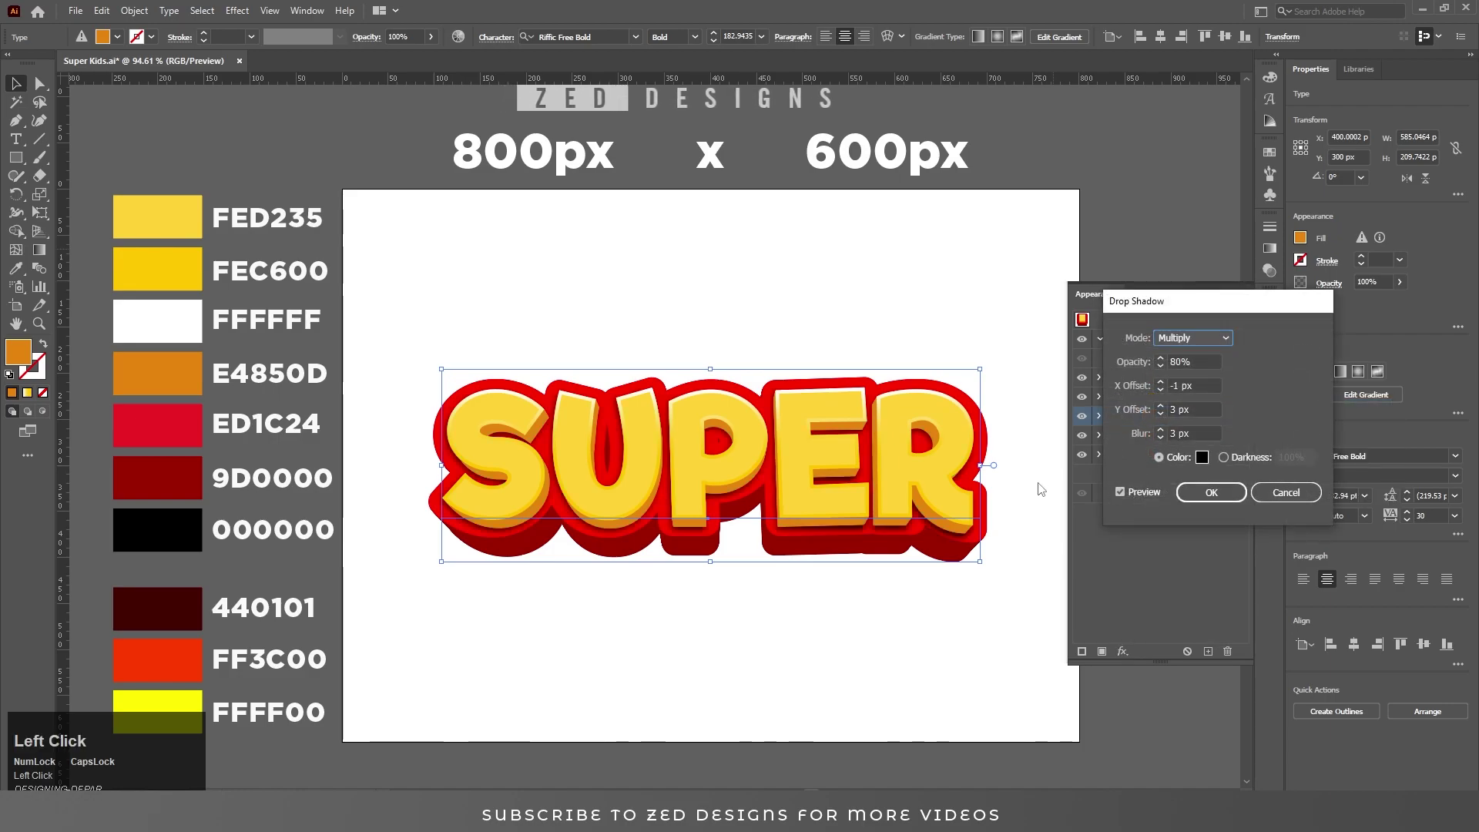
key(Tab)
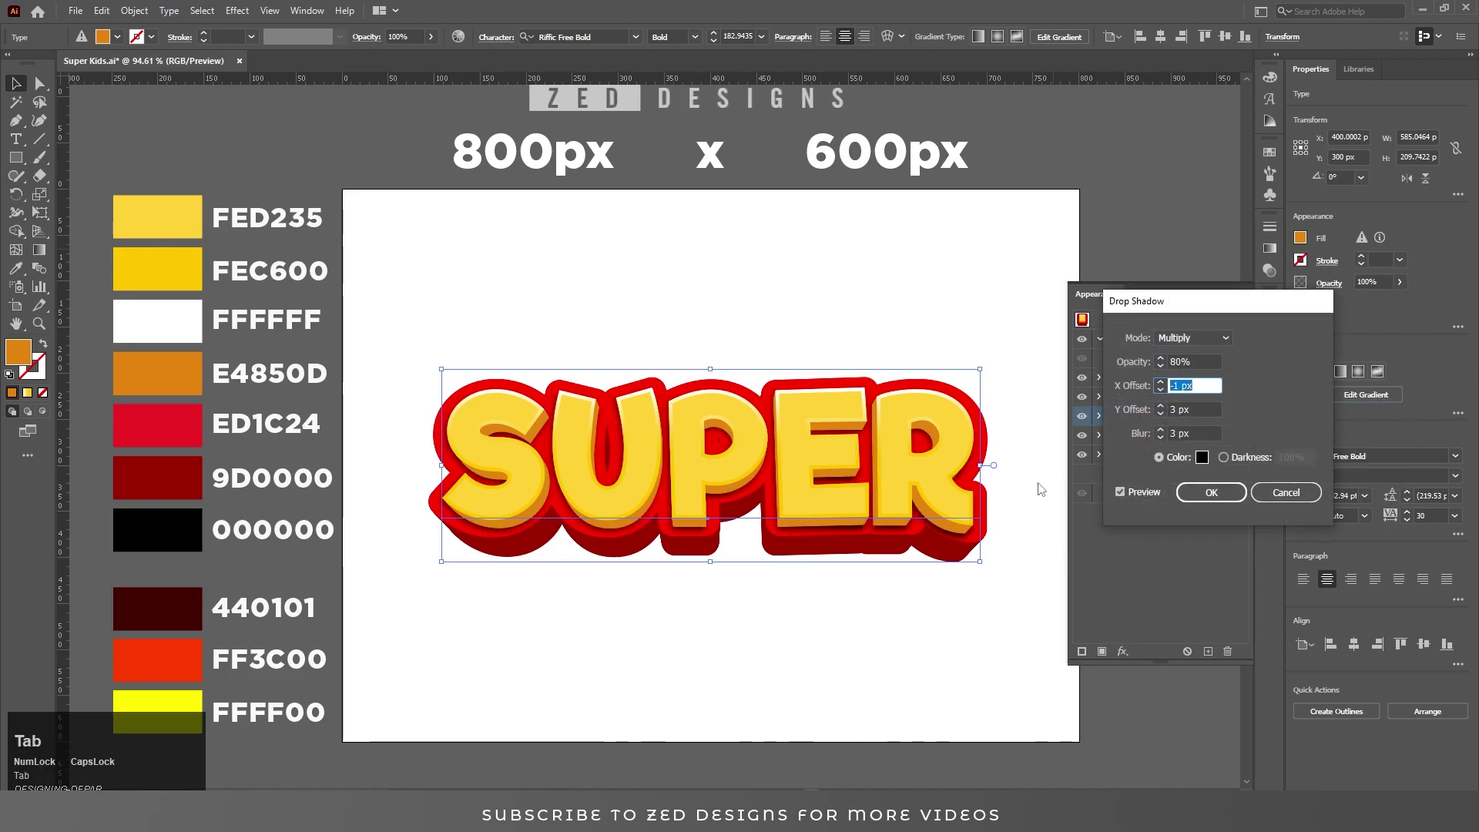
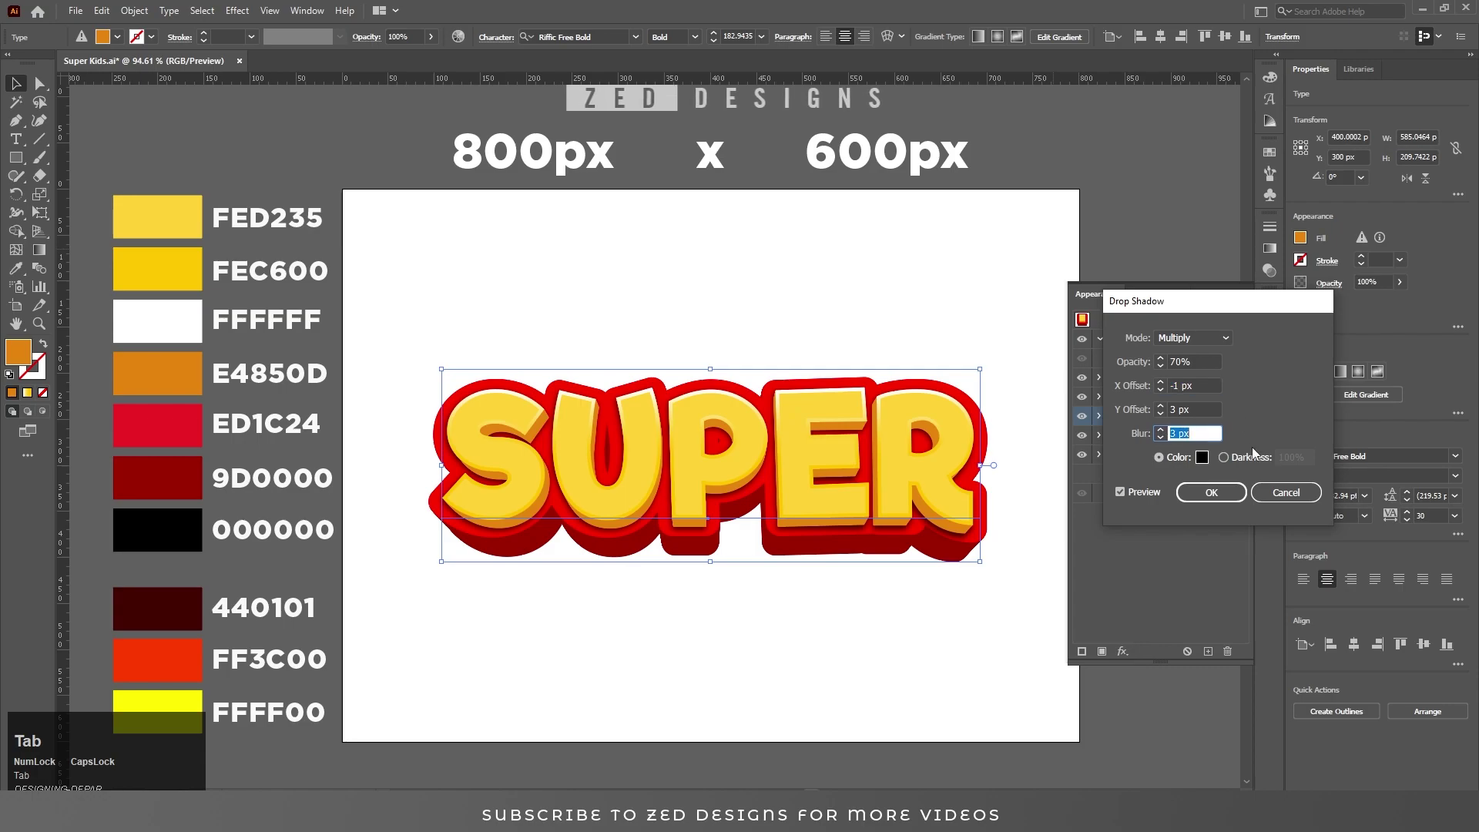
key(shift+Tab)
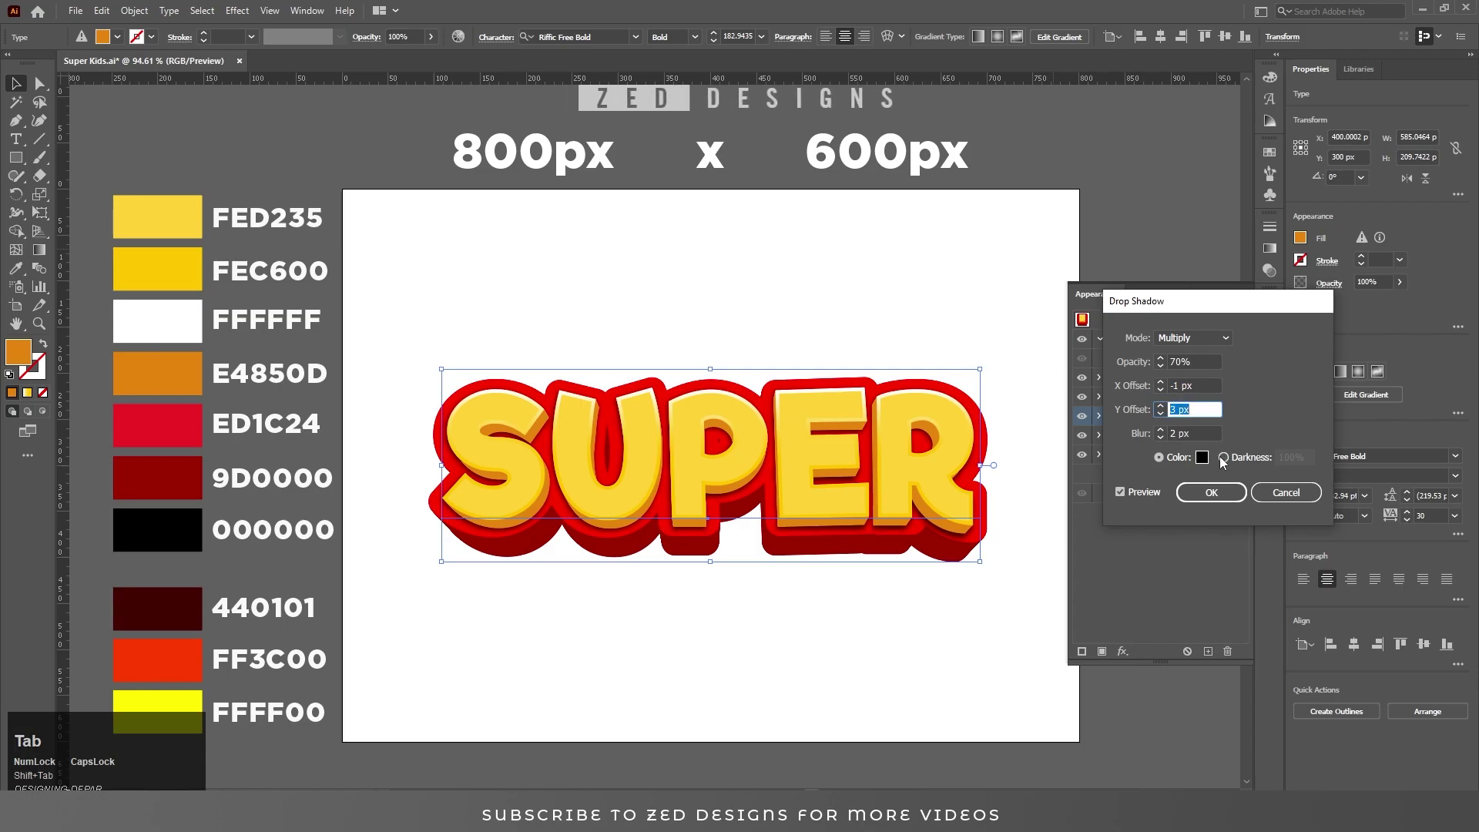
click(1212, 495)
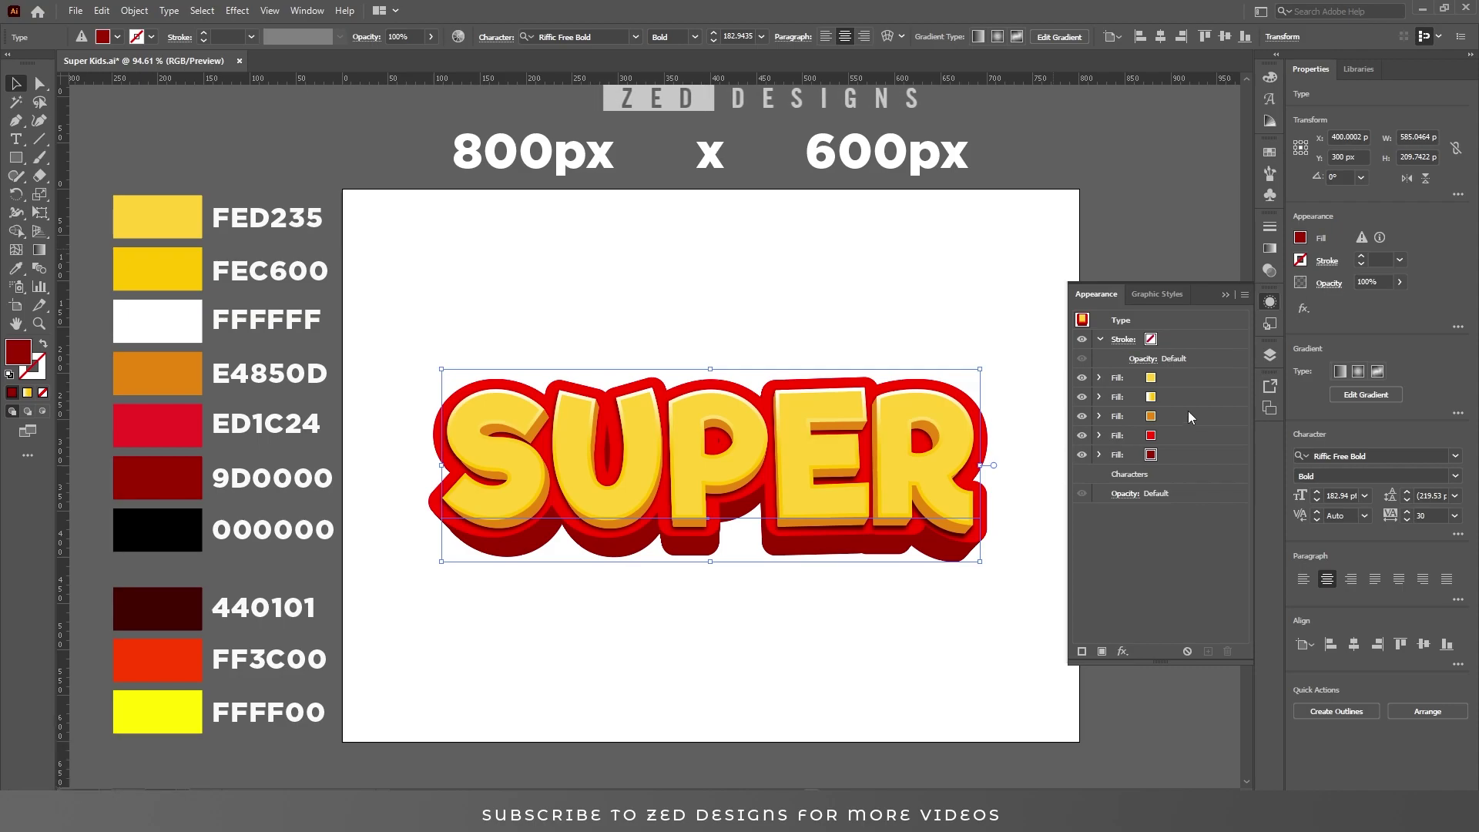
Step: Apply a dark 440101 Multiply Inner Glow at 75%, 10 px, Edge to the dark-red fill
click(1187, 459)
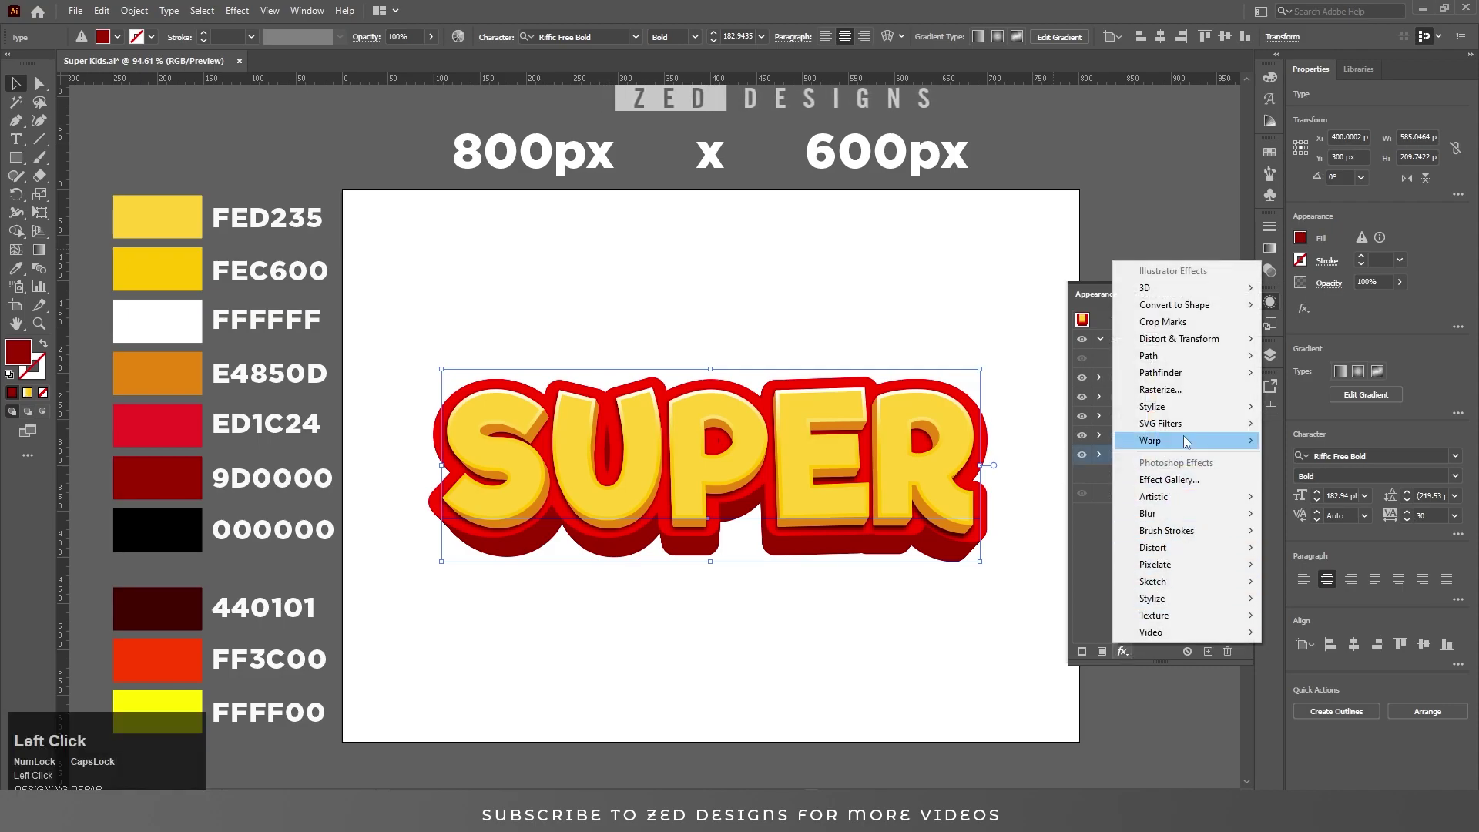
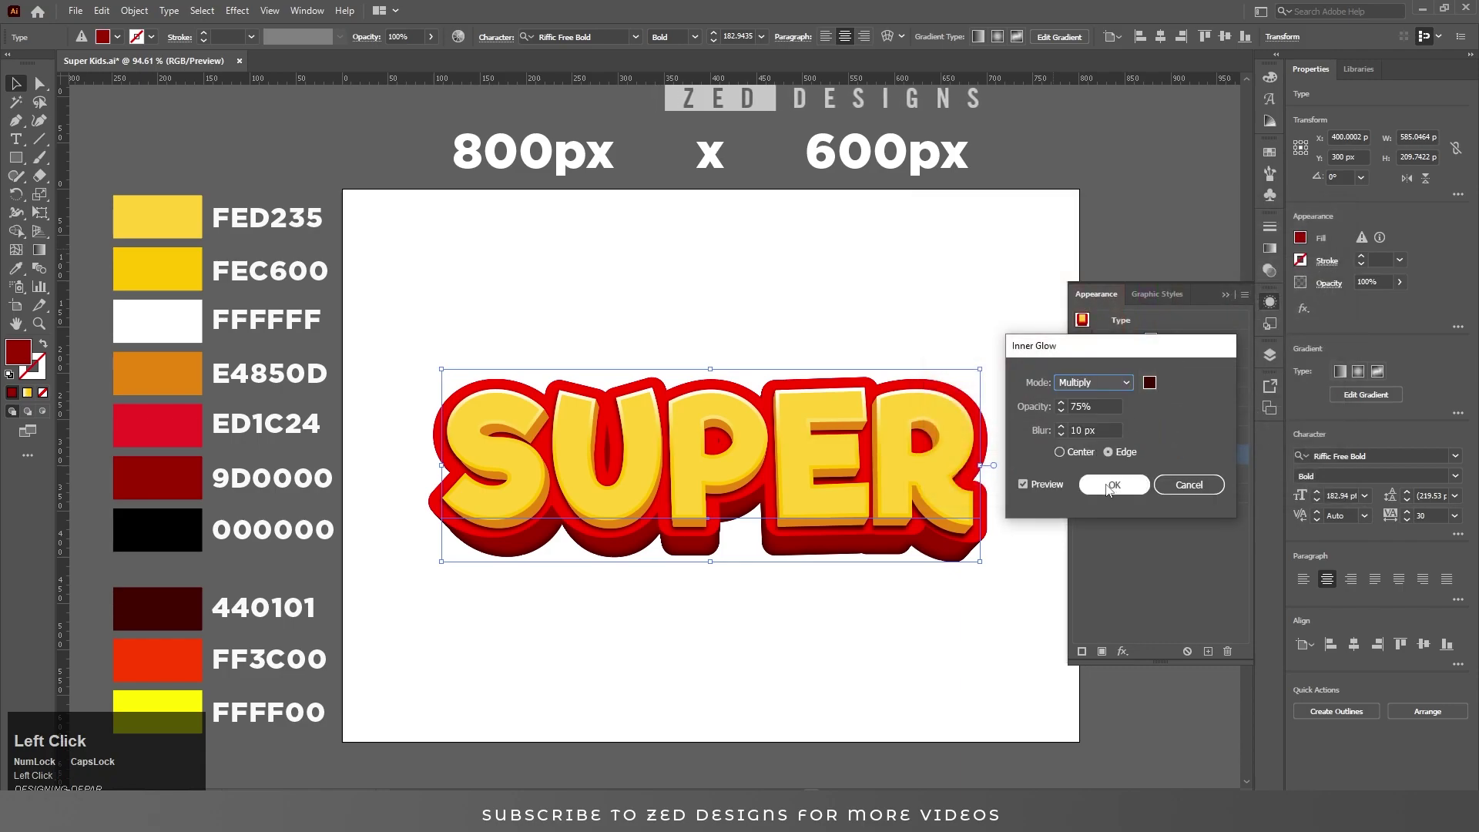
click(1110, 489)
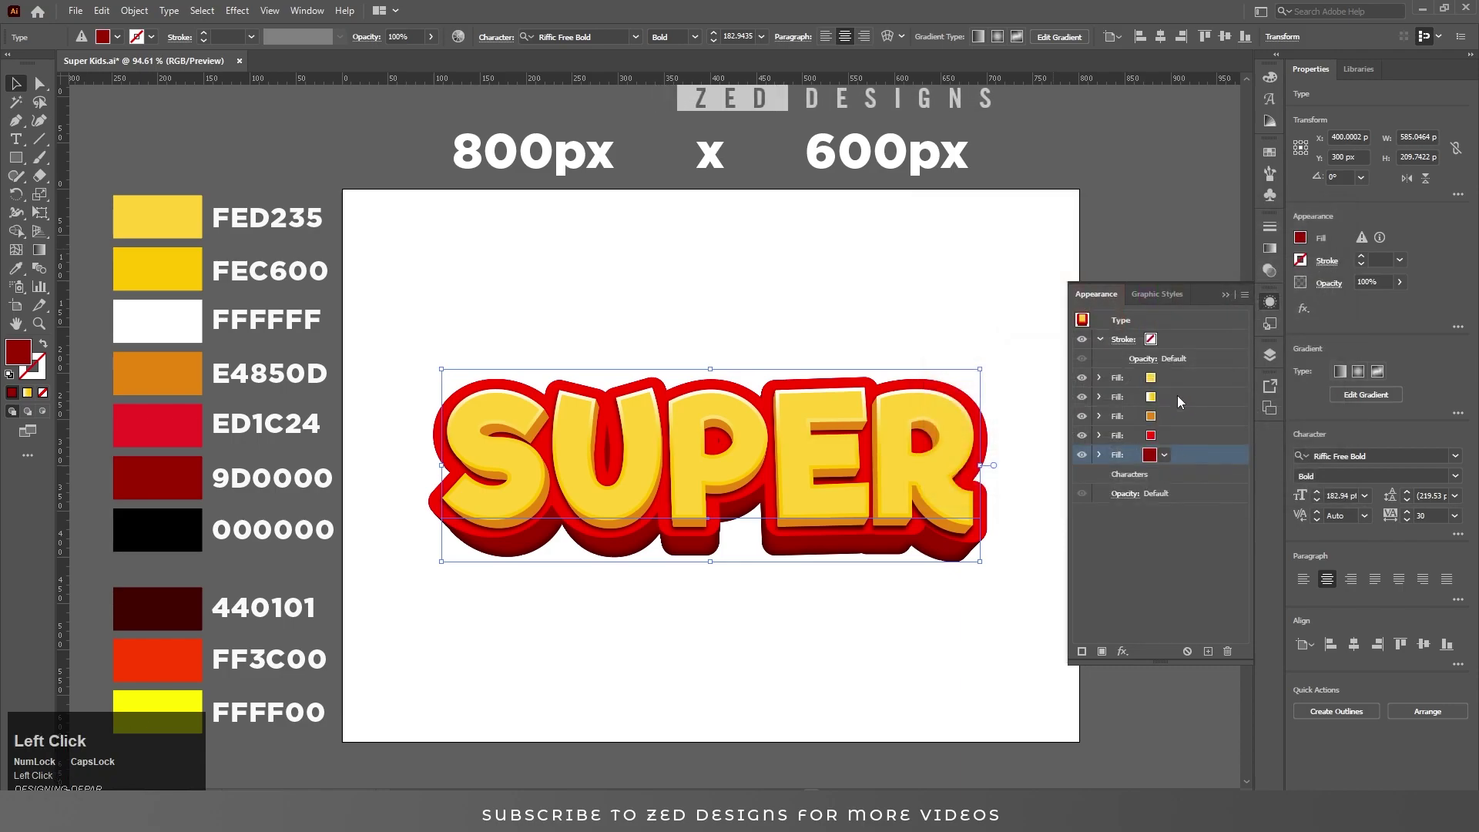
click(1181, 401)
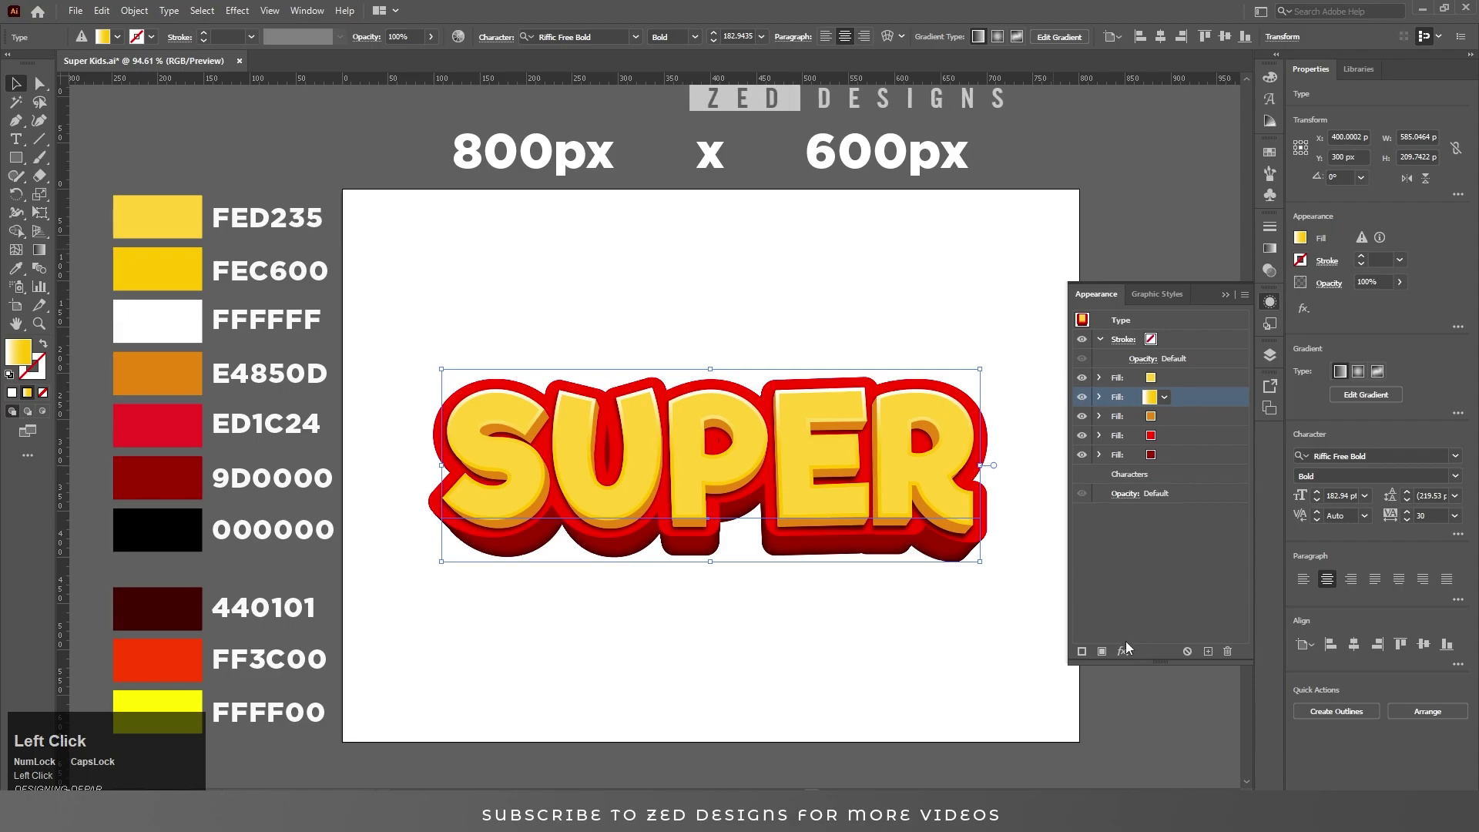
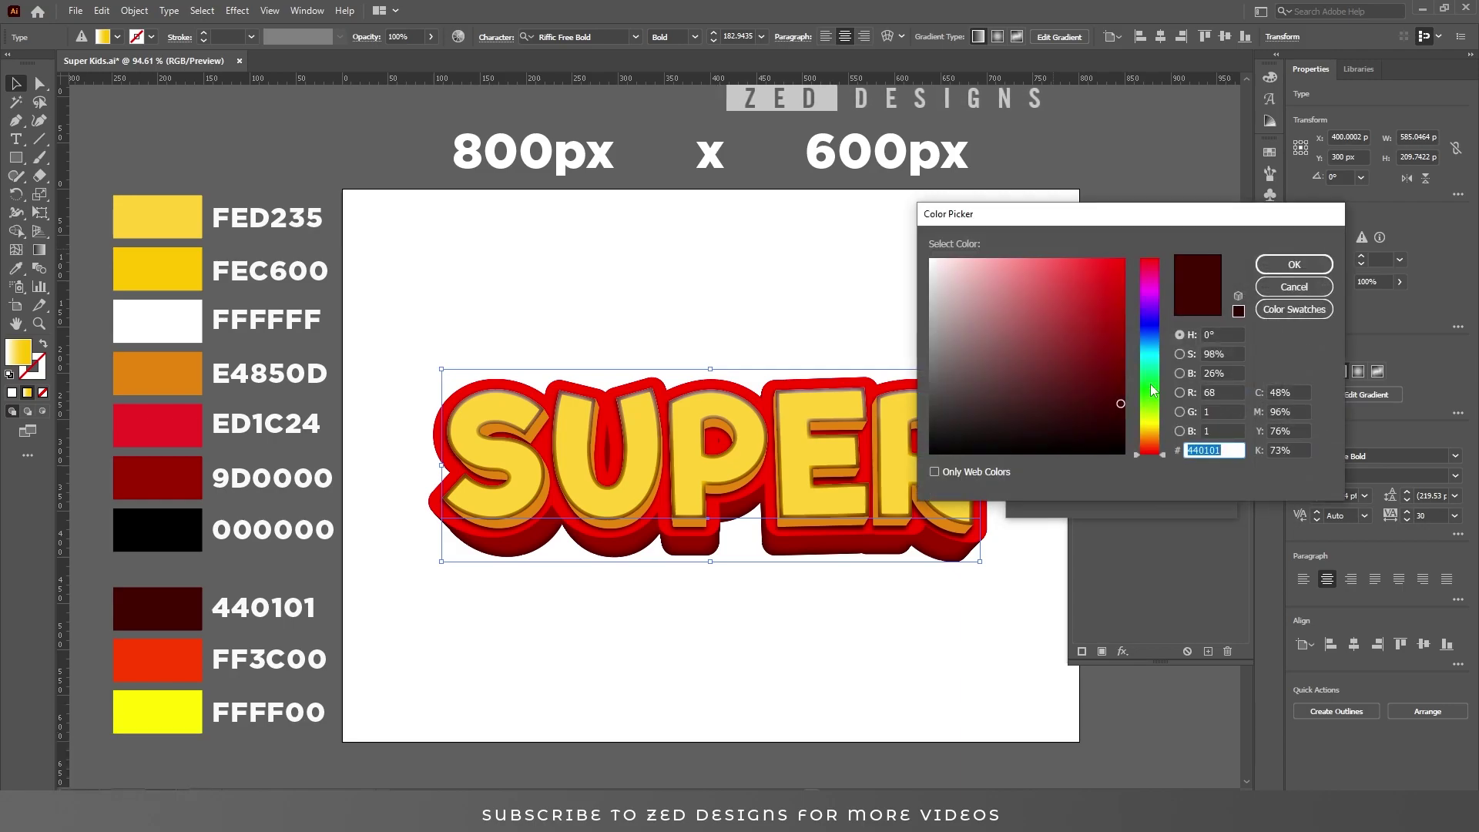
Step: Give the second yellow fill an FFFF00 Color Dodge Inner Glow with 4 px edge blur
key(f)
key(f)
text(ffff)
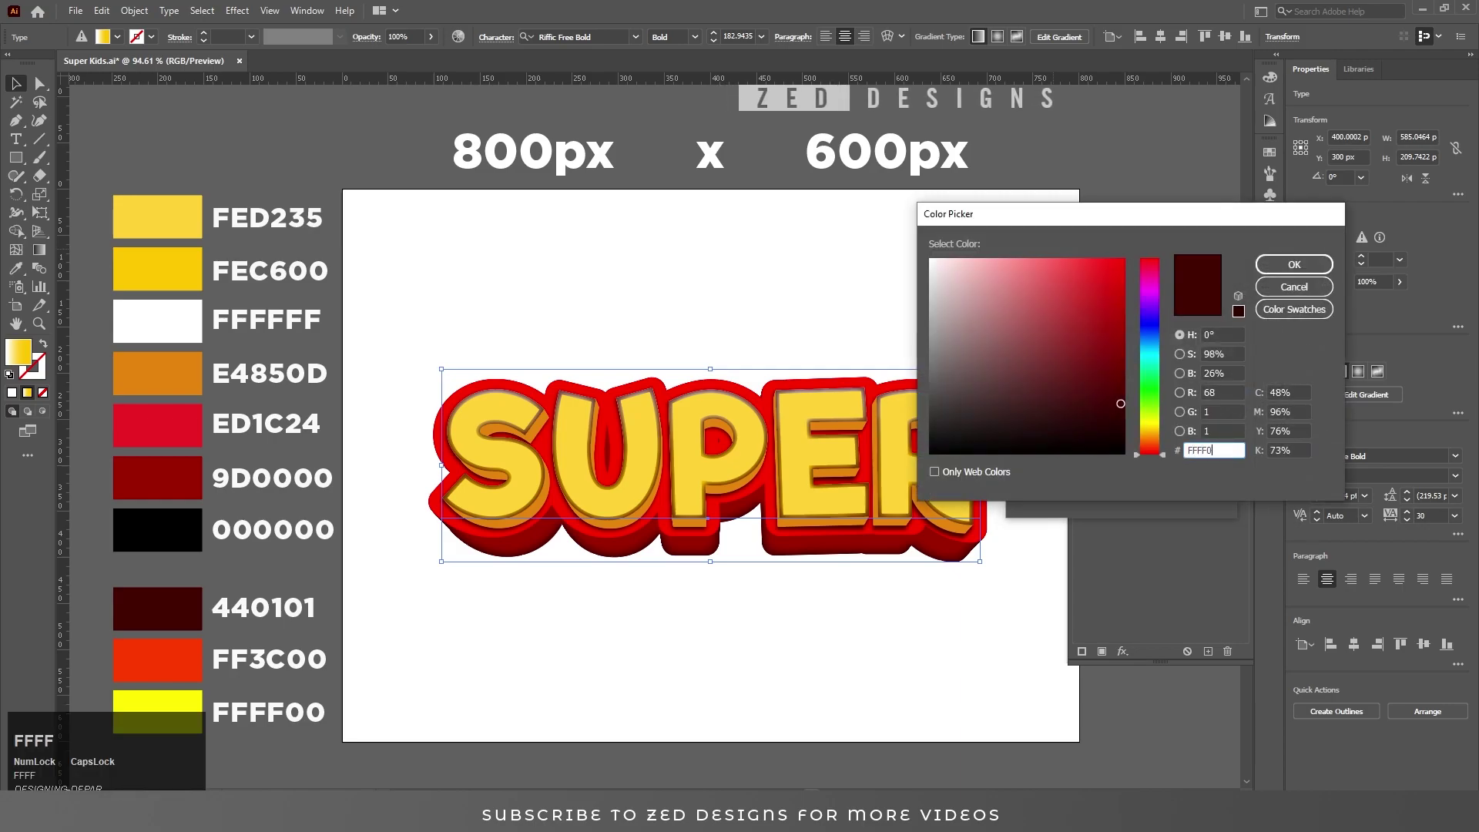
key(Tab)
click(1307, 273)
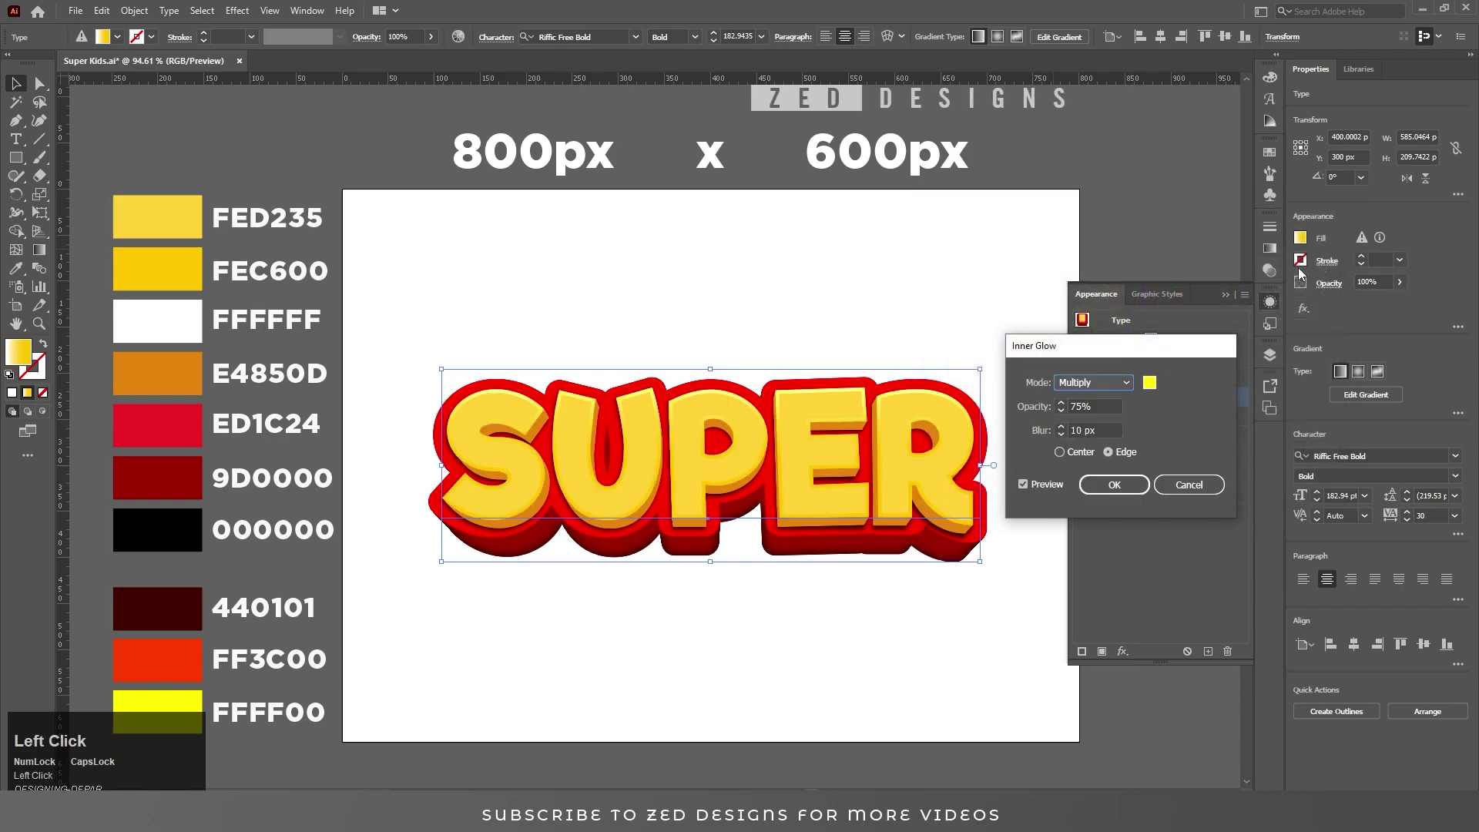
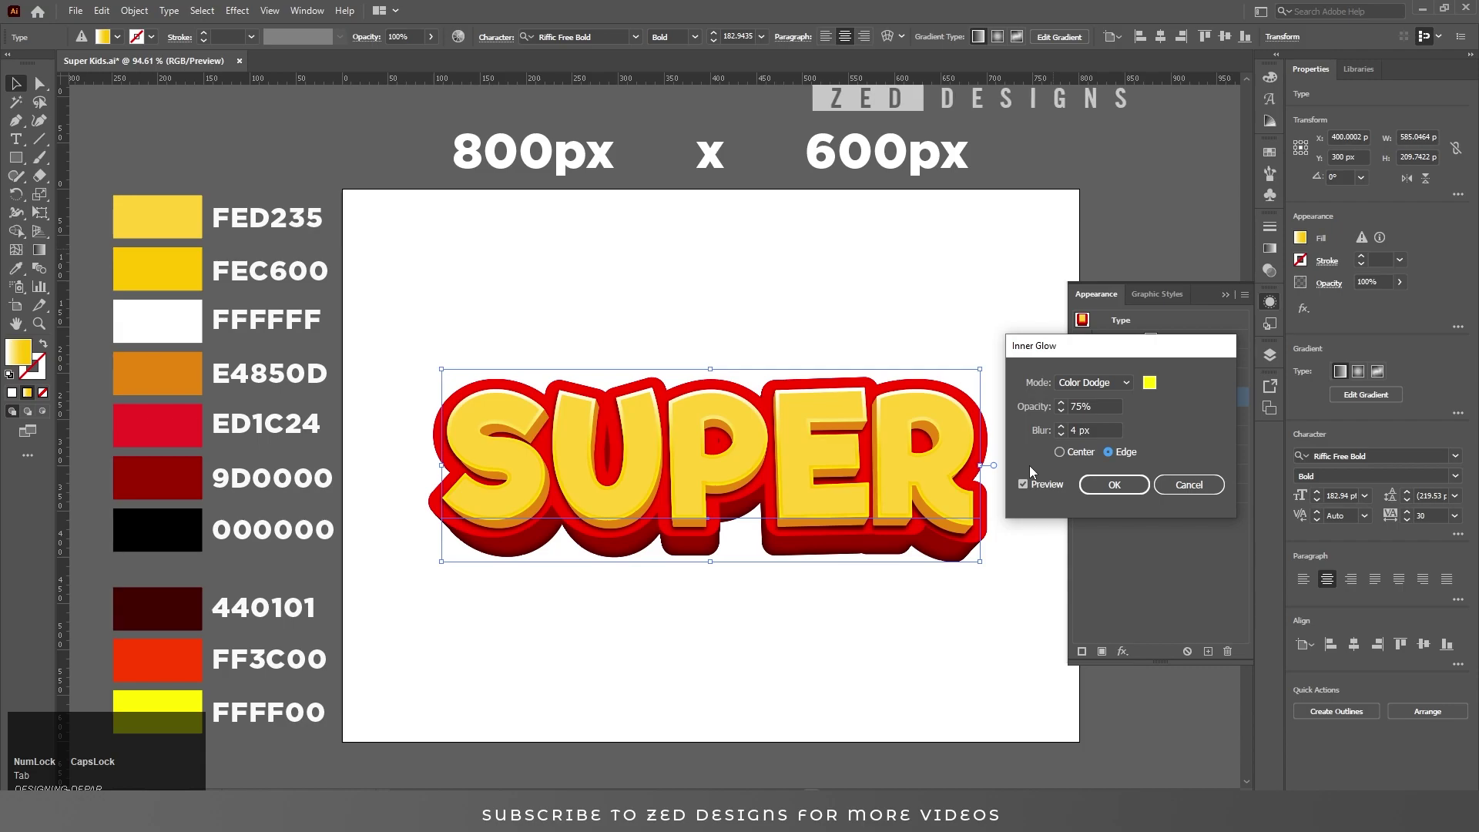
click(1102, 487)
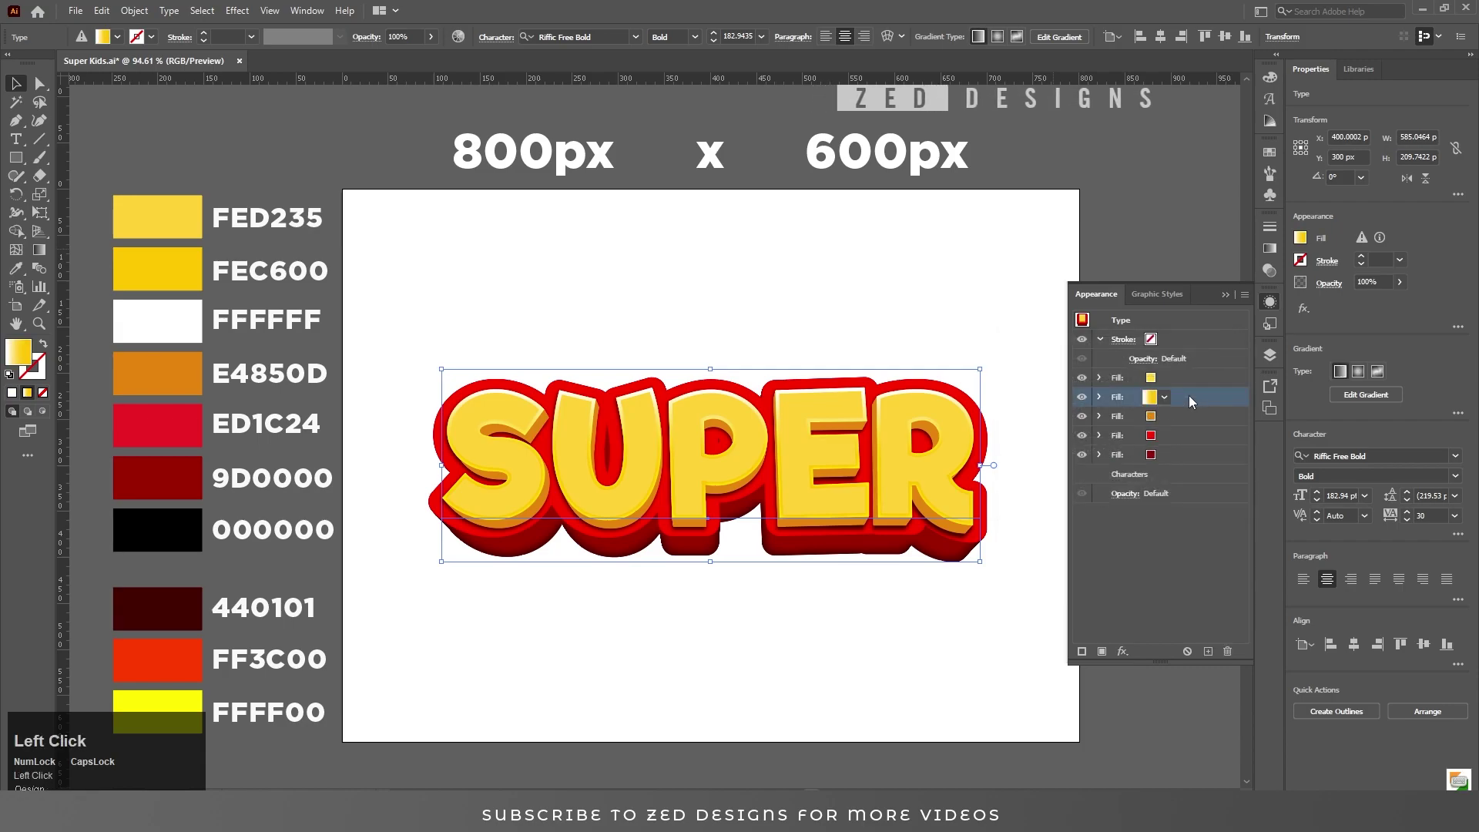
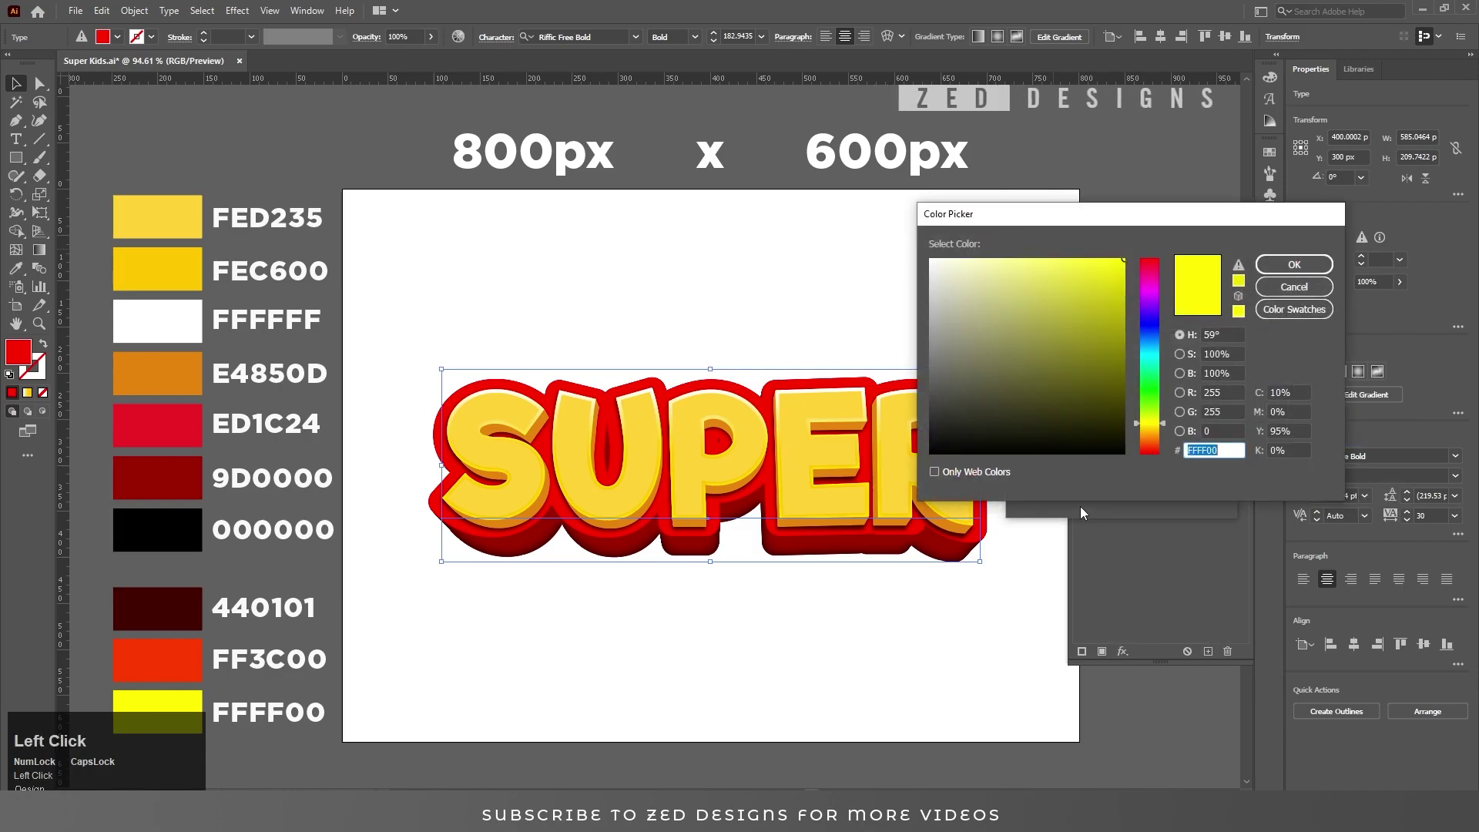
Step: Change the top fill's inner glow colour to red, keeping Color Dodge and 4 px blur
key(f)
text(ff)
key(c)
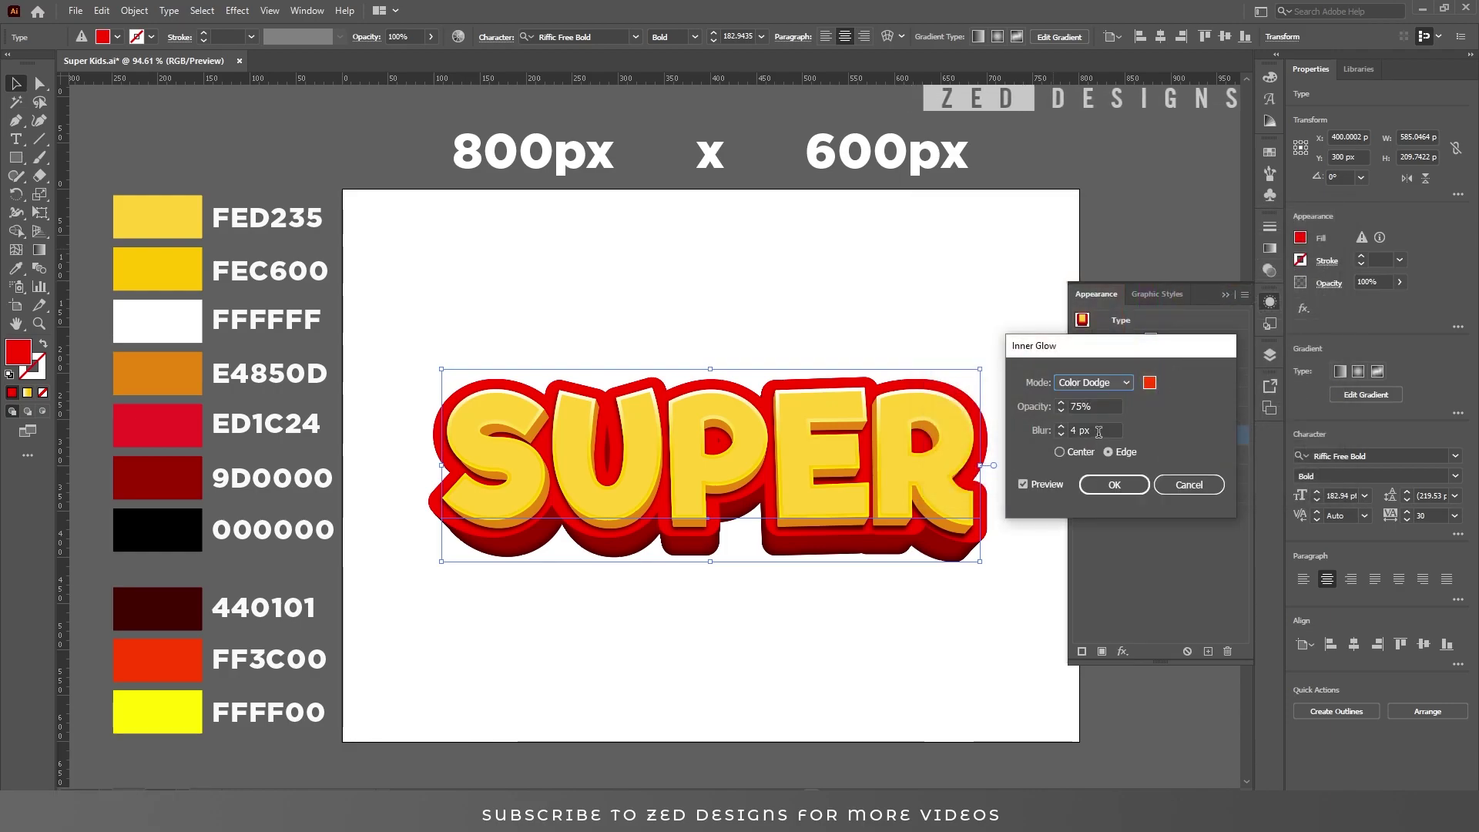
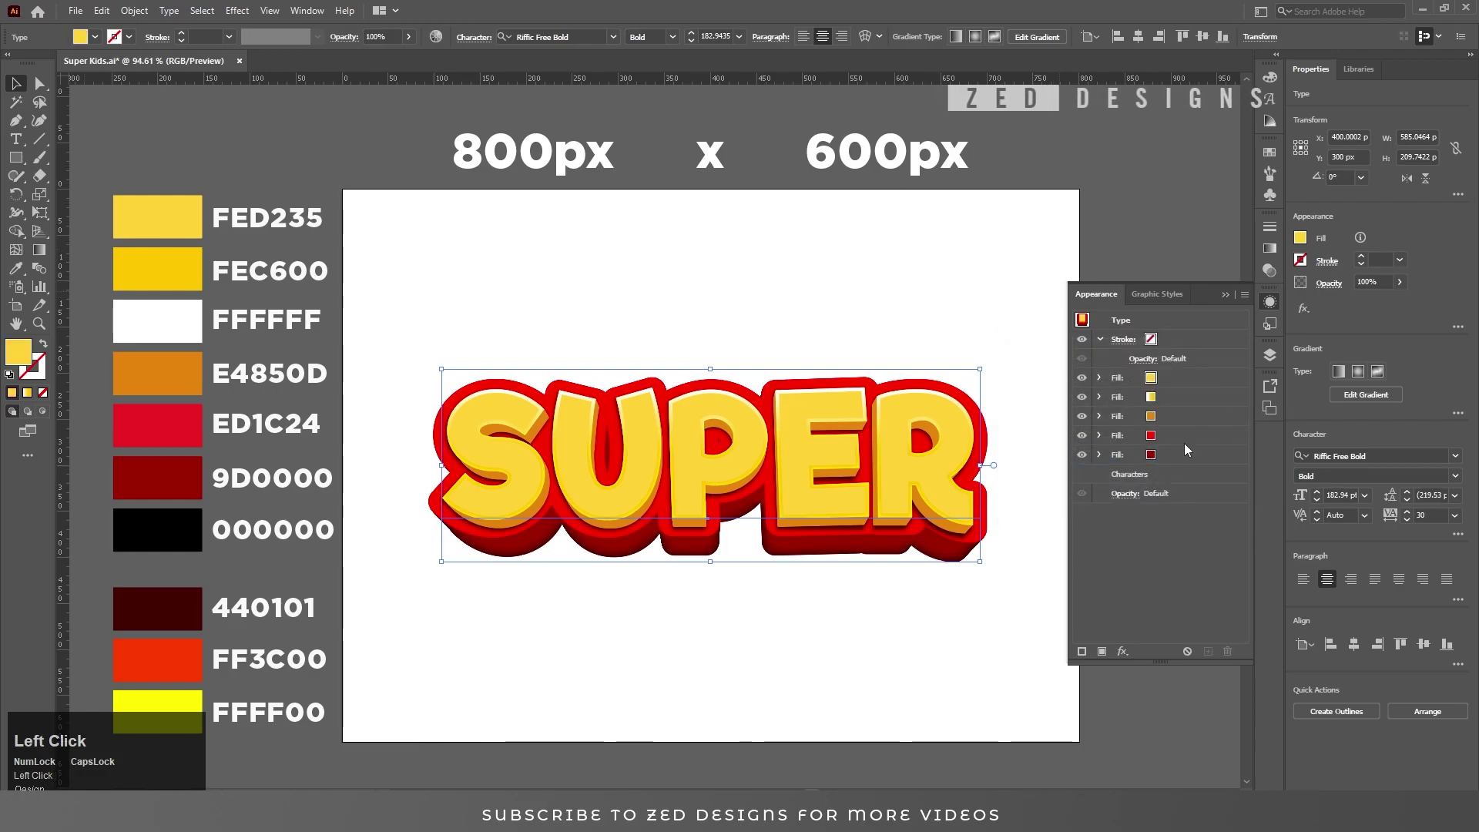
Step: Duplicate the red fill and add another Transform effect to the copy
click(1189, 444)
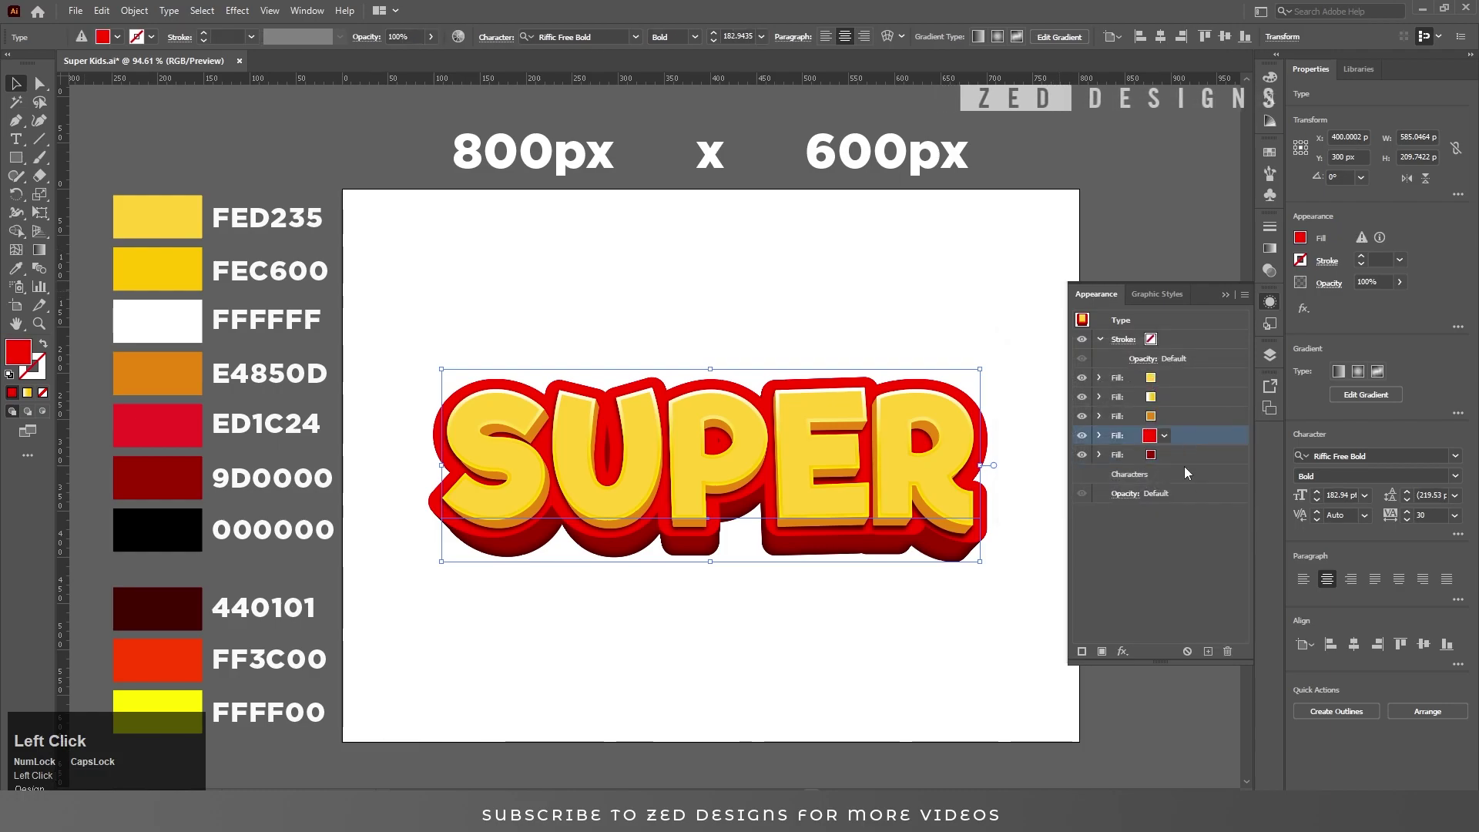
click(1211, 656)
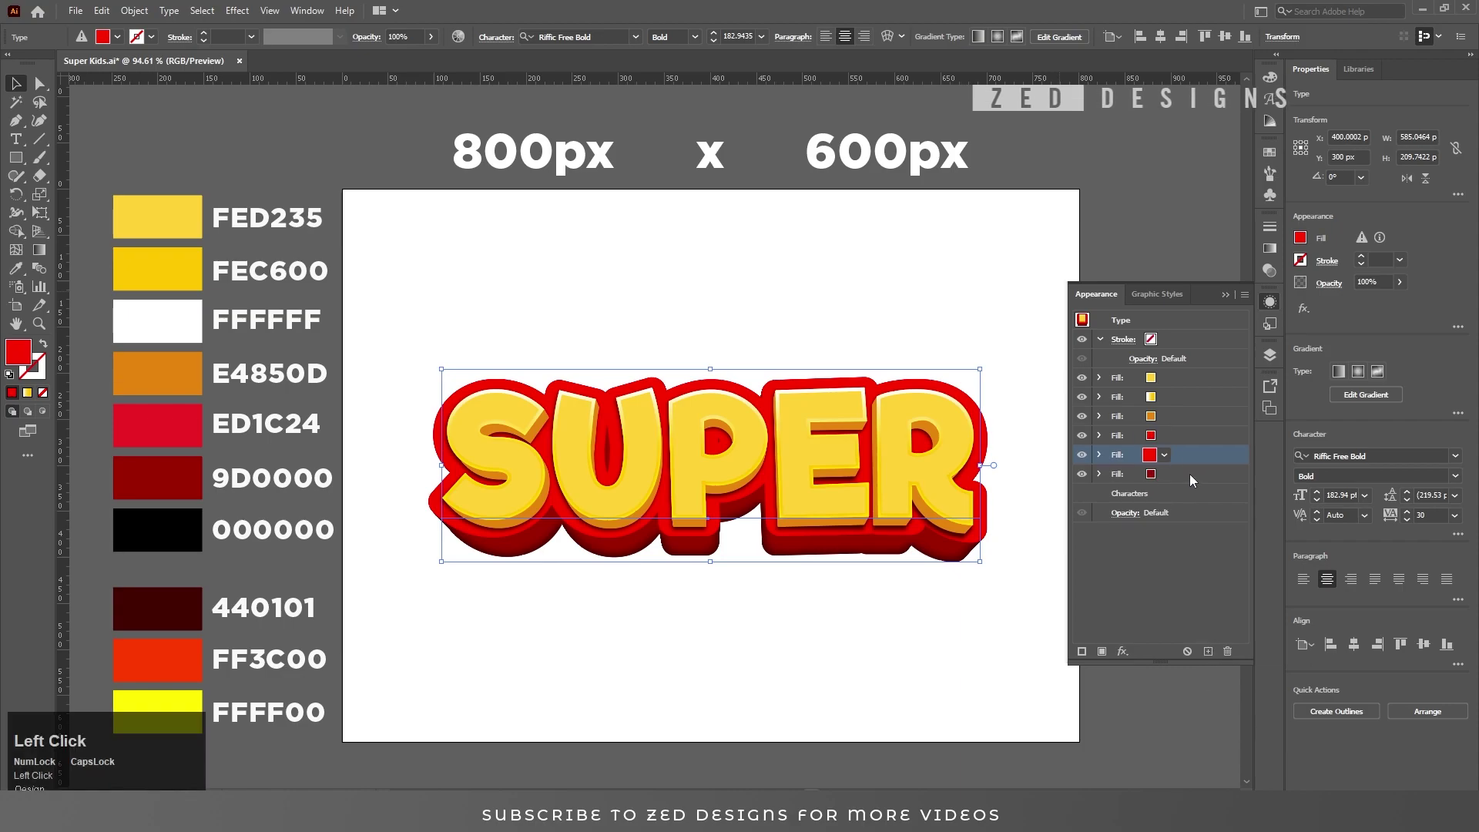
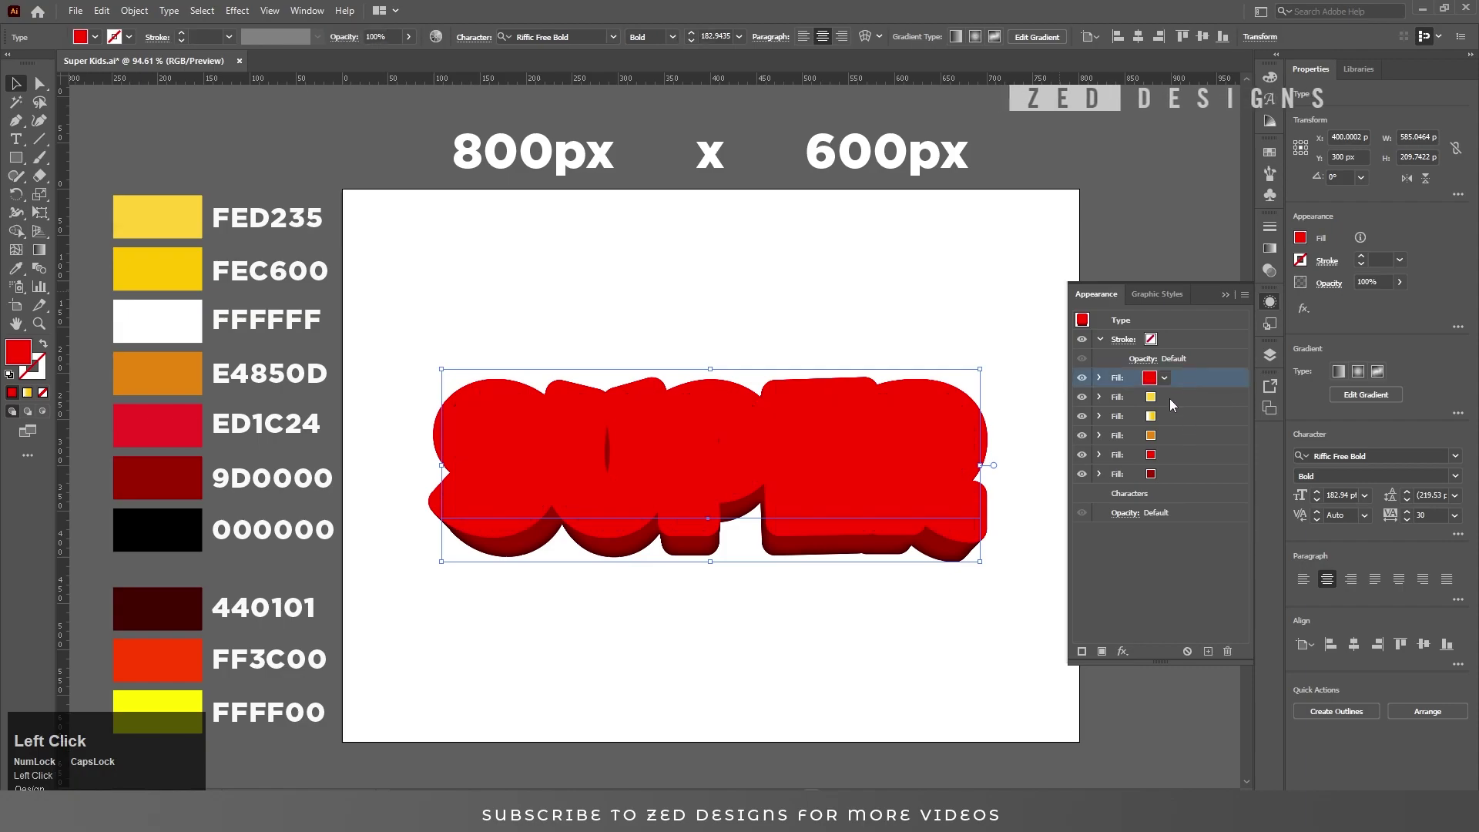
click(1105, 385)
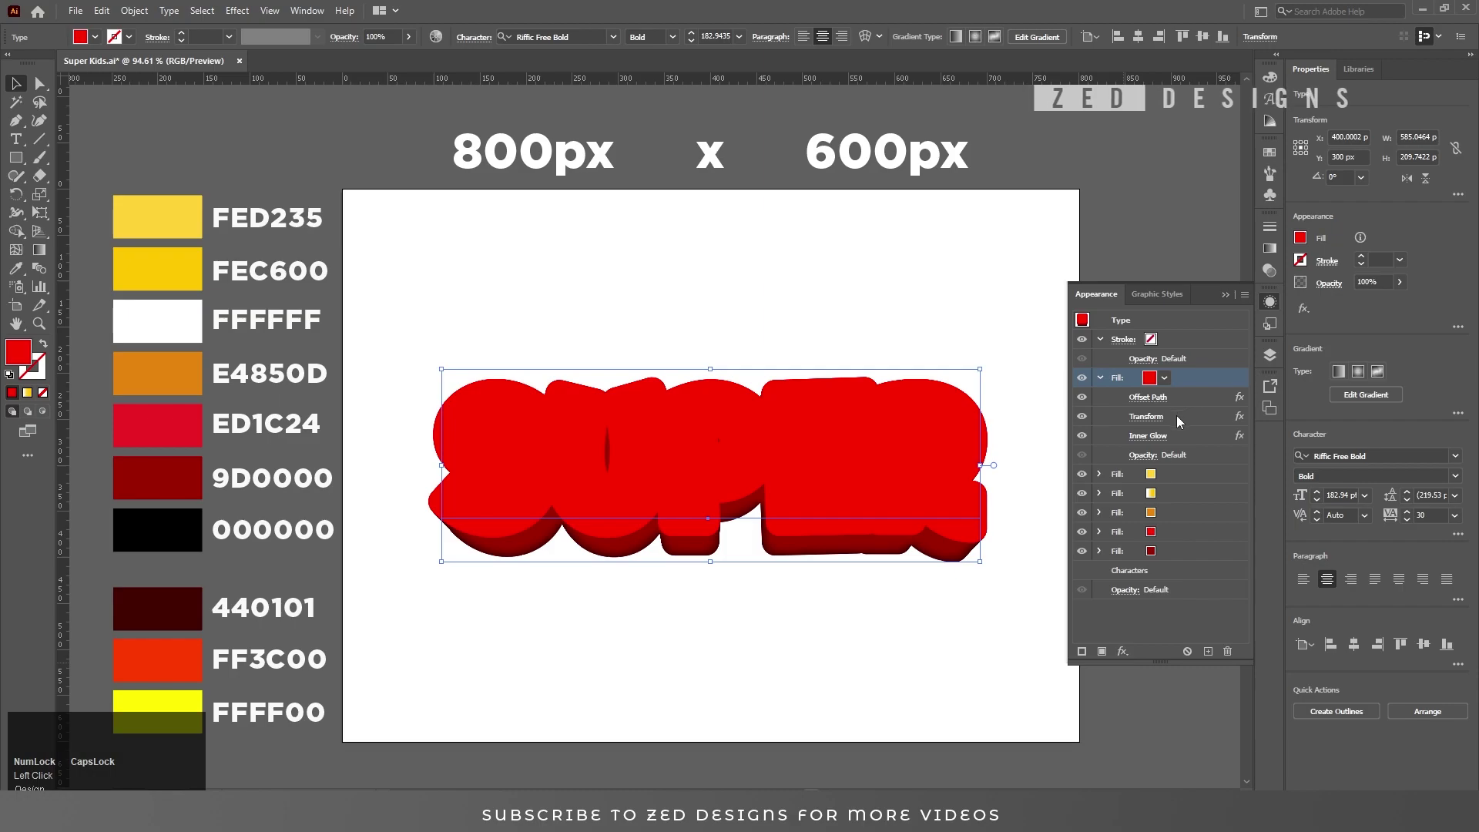
click(1181, 438)
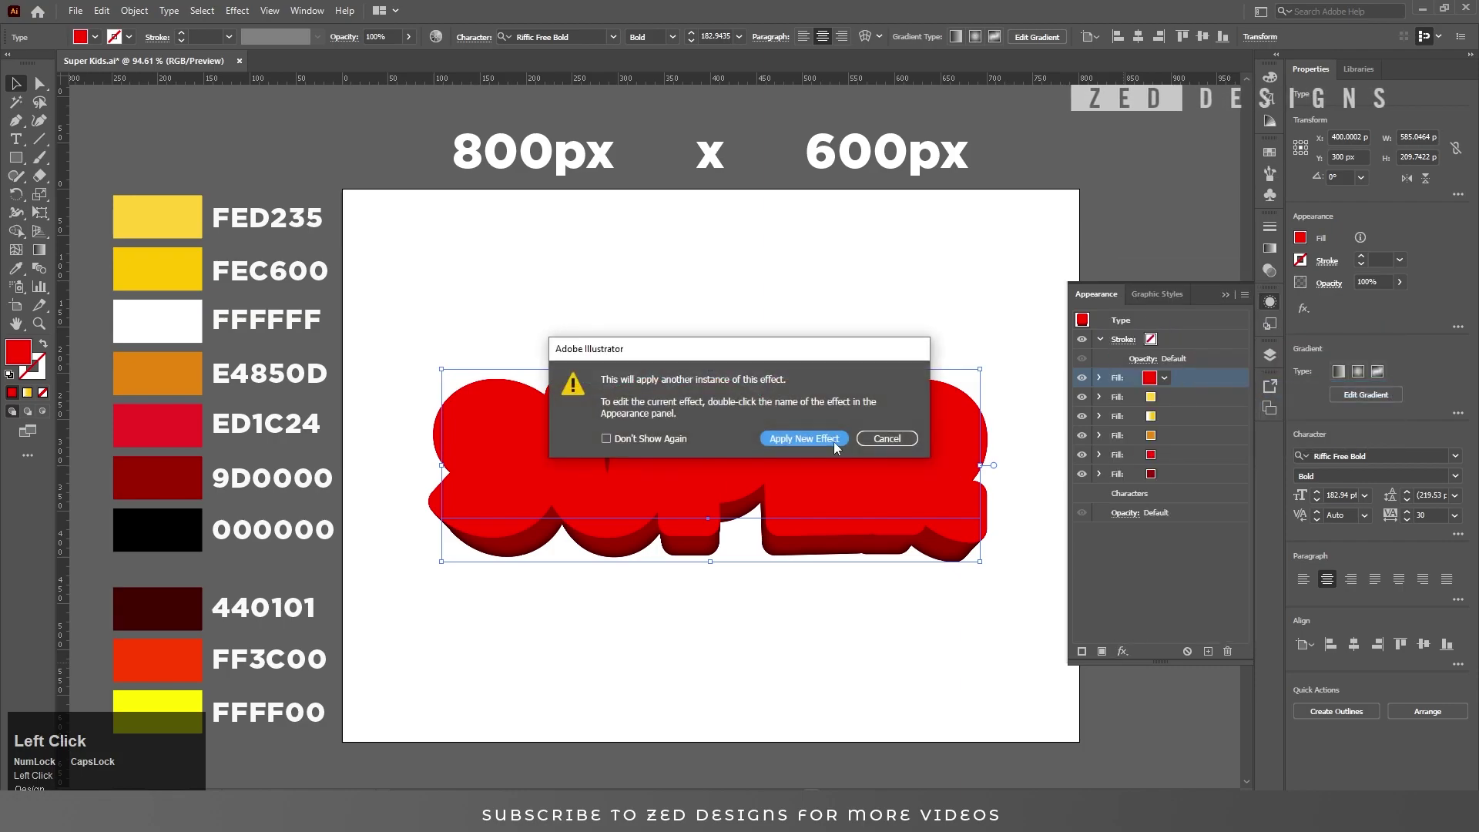
Step: Set the Transform to 95% horizontal scale and a 30 px downward move
key(Tab)
key(Tab)
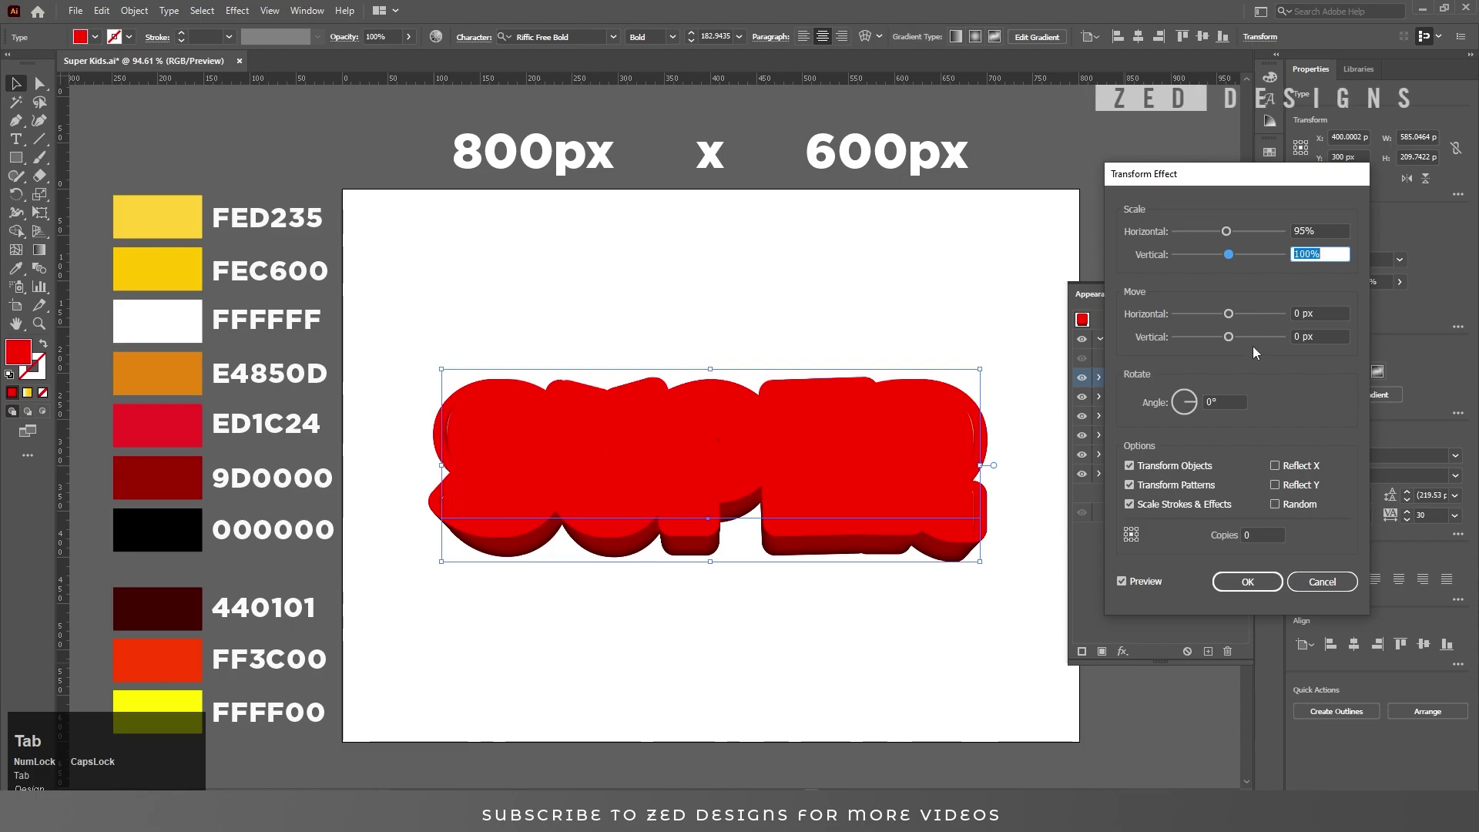
key(Tab)
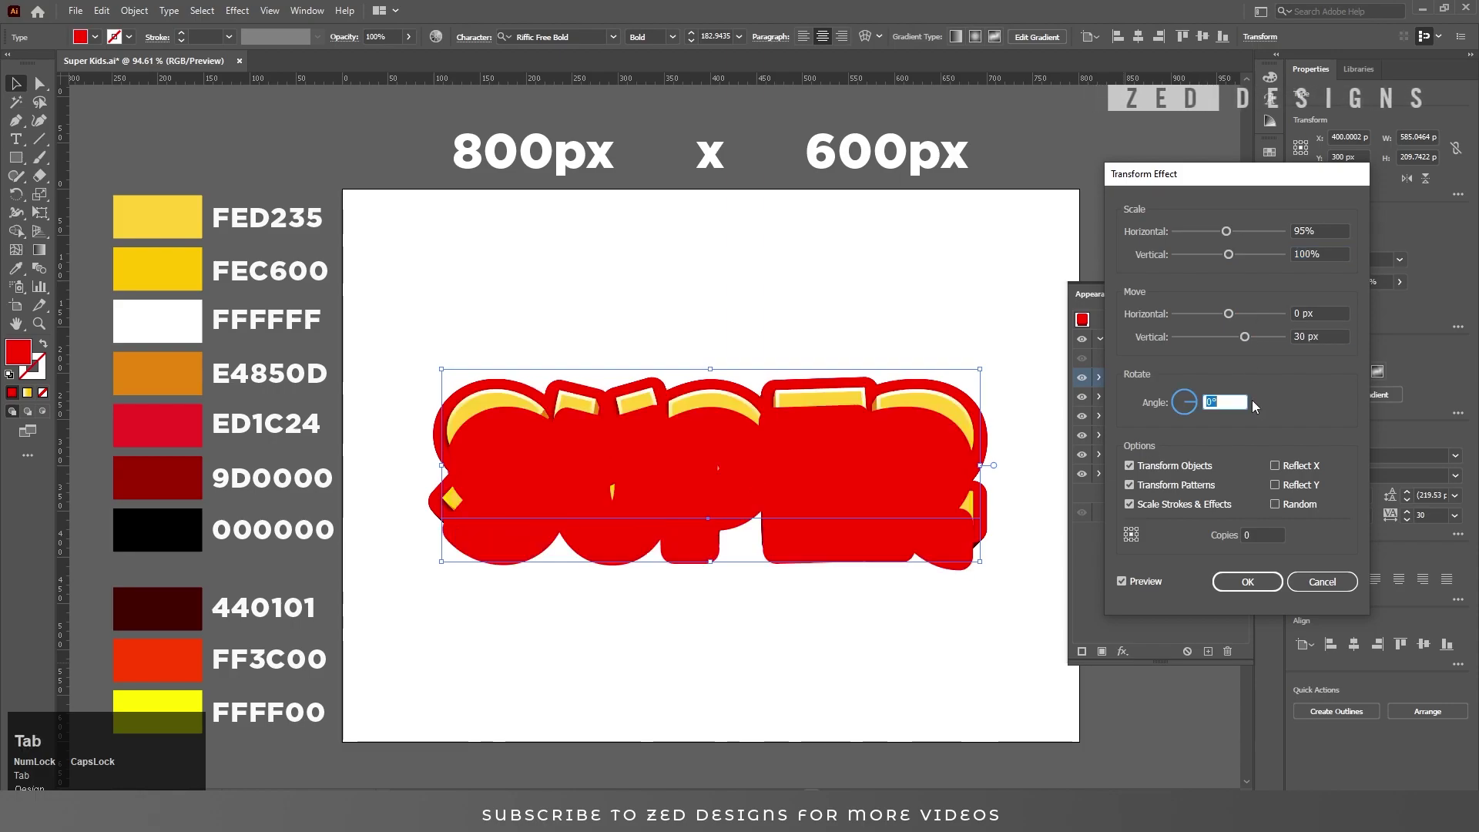
click(1242, 585)
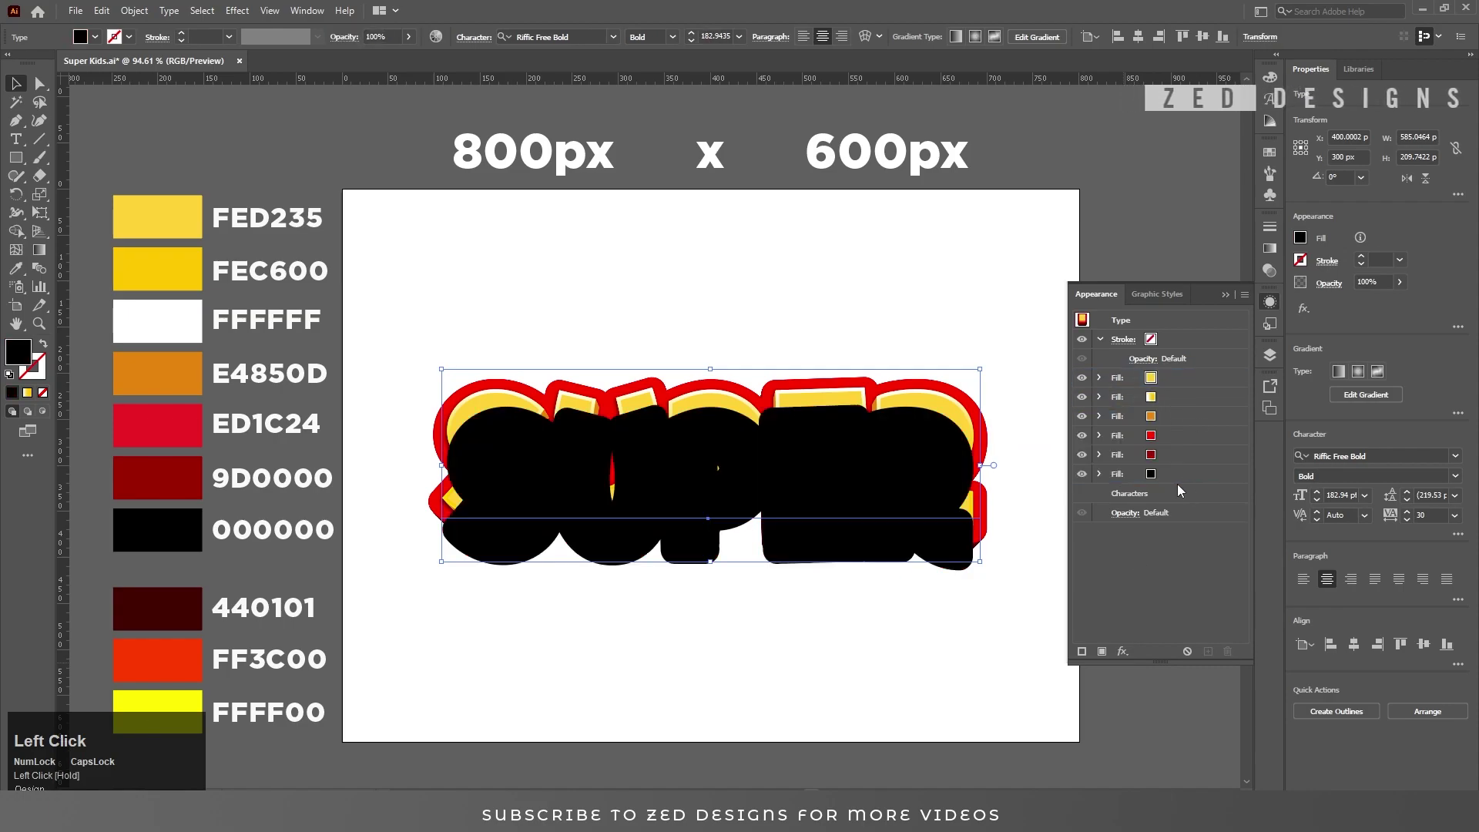
Step: Give the black fill a Transform of 90% horizontal scale and 30 px down for the shadow
click(1183, 478)
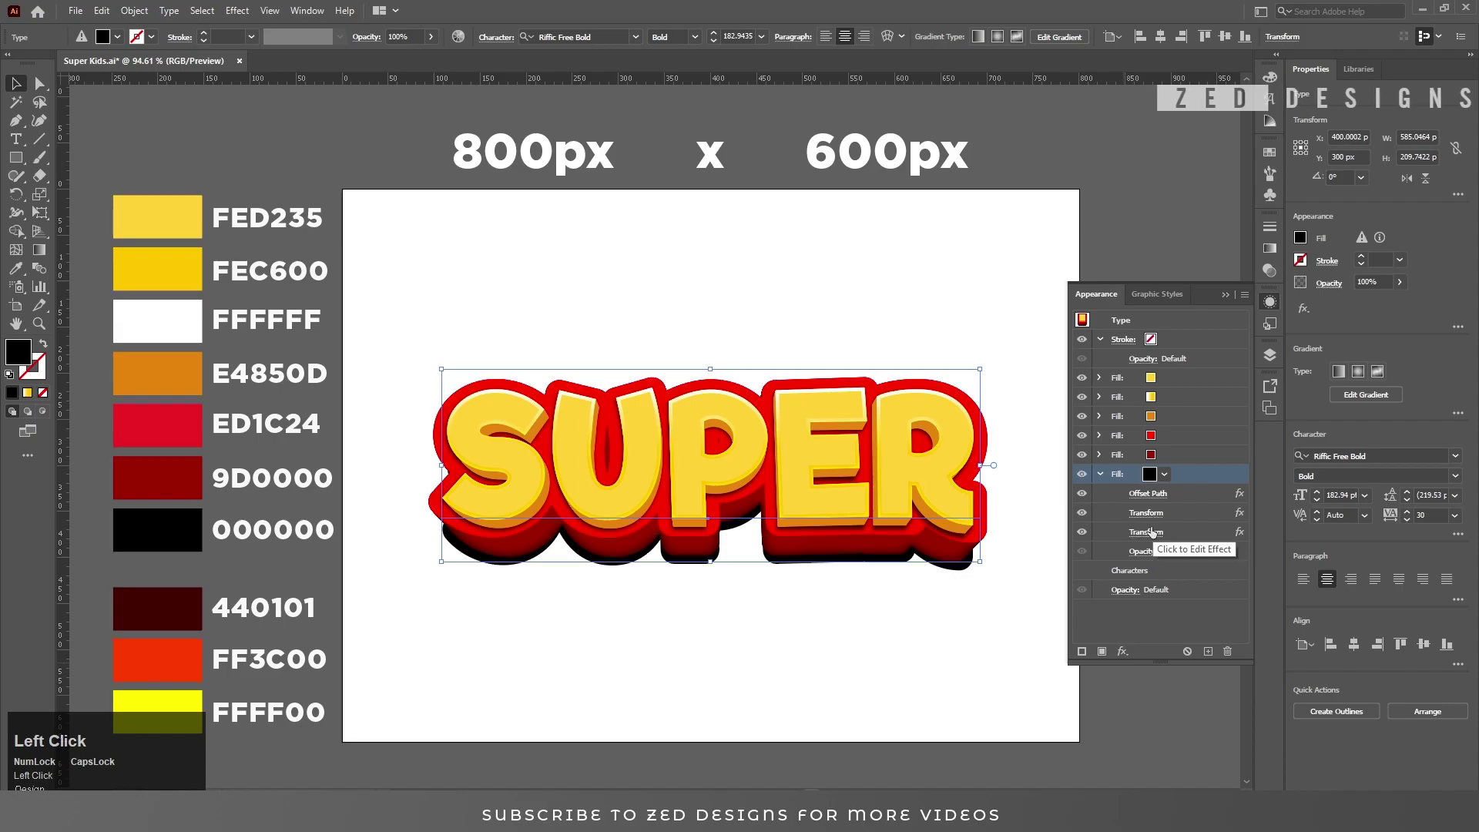
key(Tab)
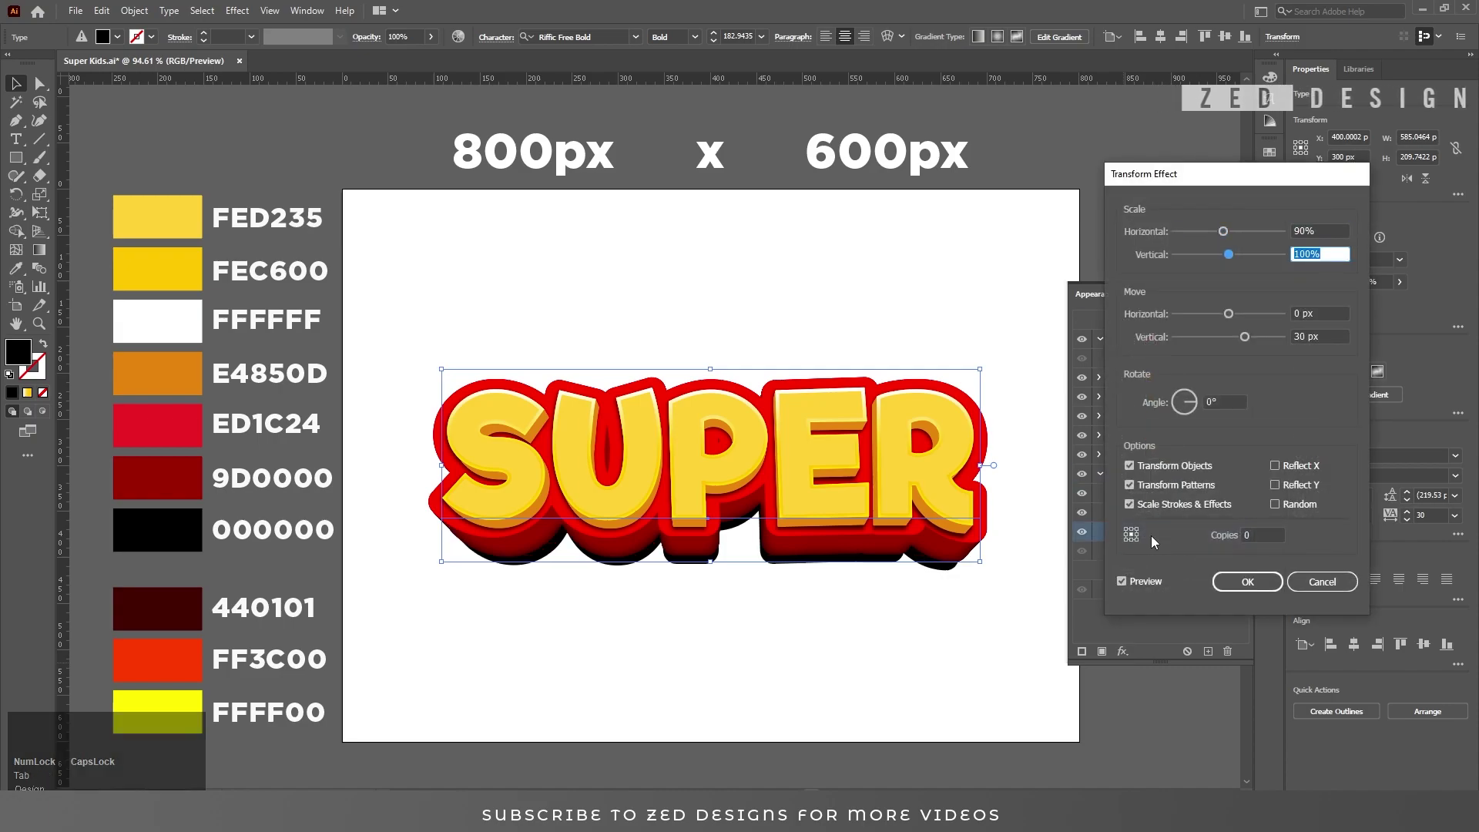
click(1247, 588)
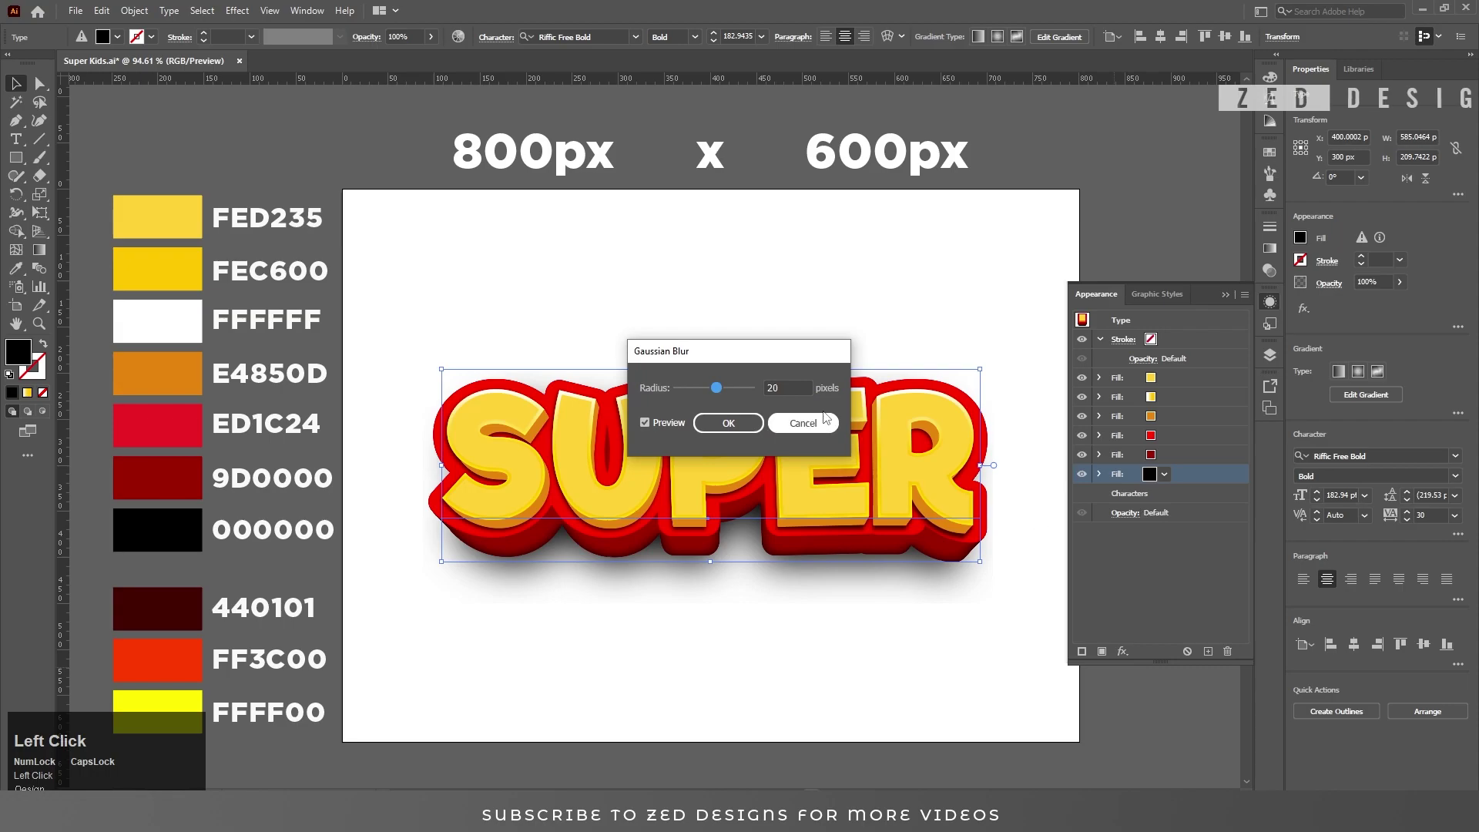
Step: Apply a Gaussian Blur of 3 px radius to the black shadow fill
key(Tab)
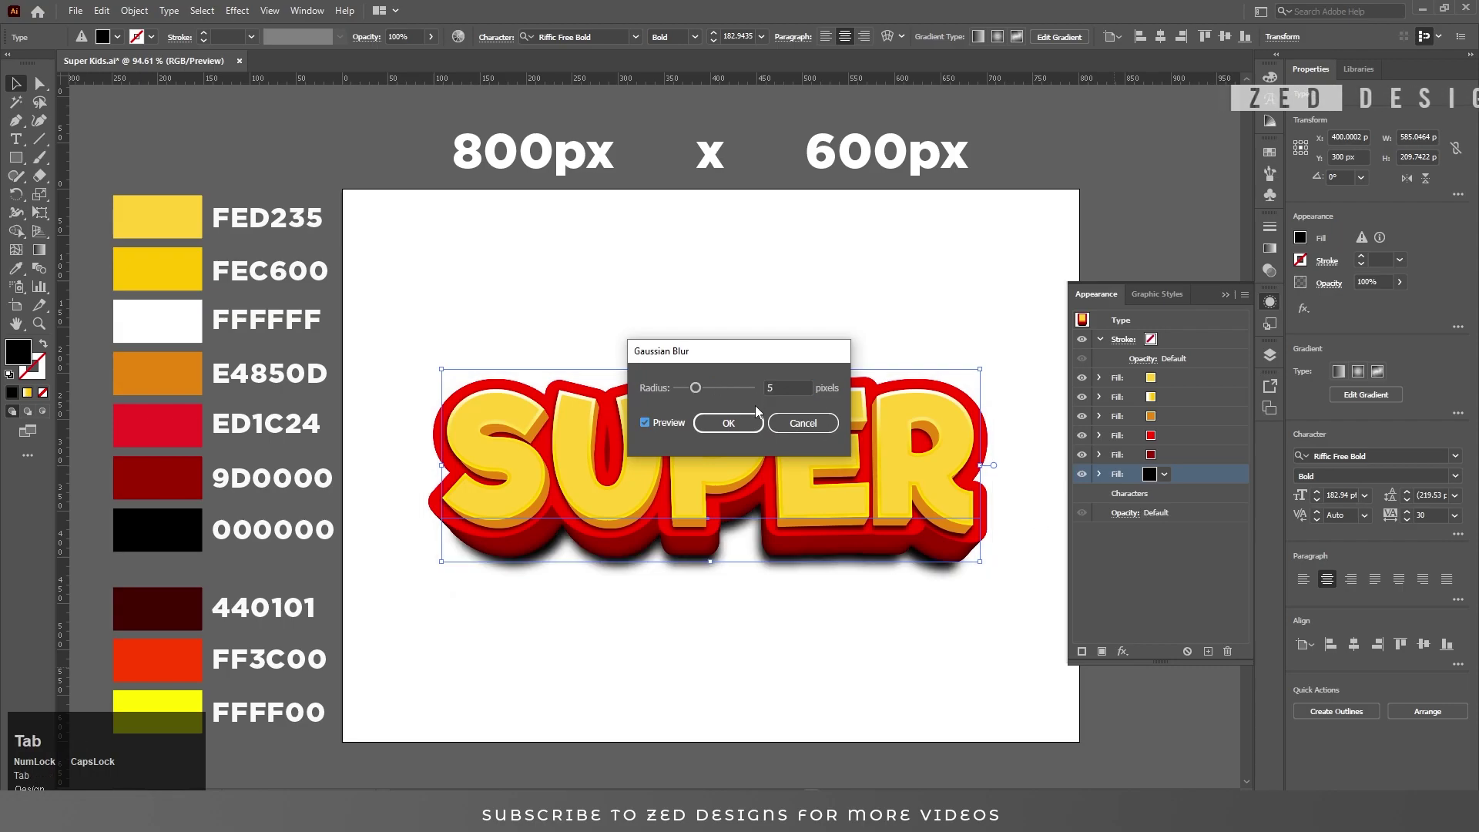
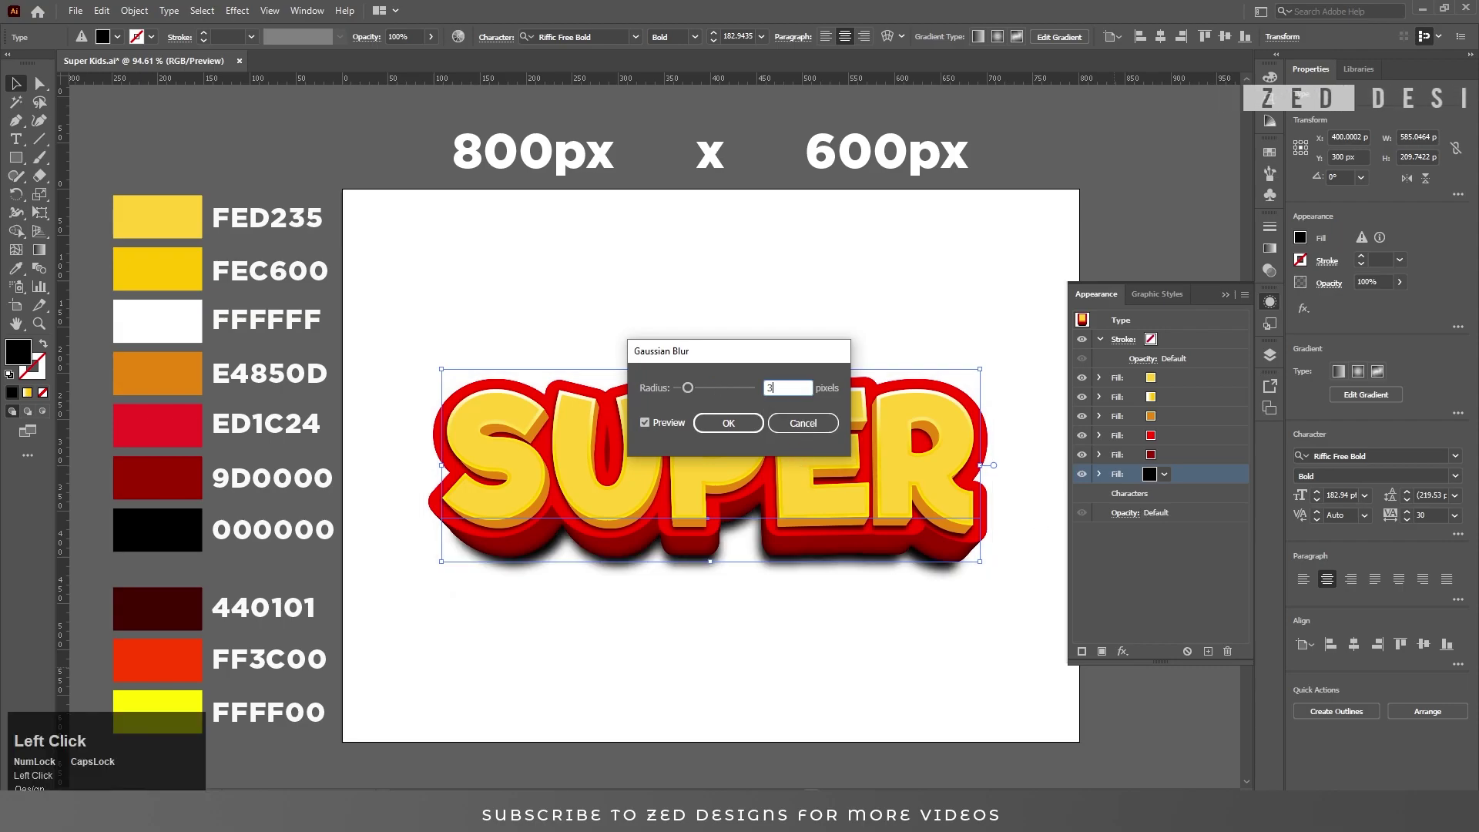
key(Tab)
key(shift+Tab)
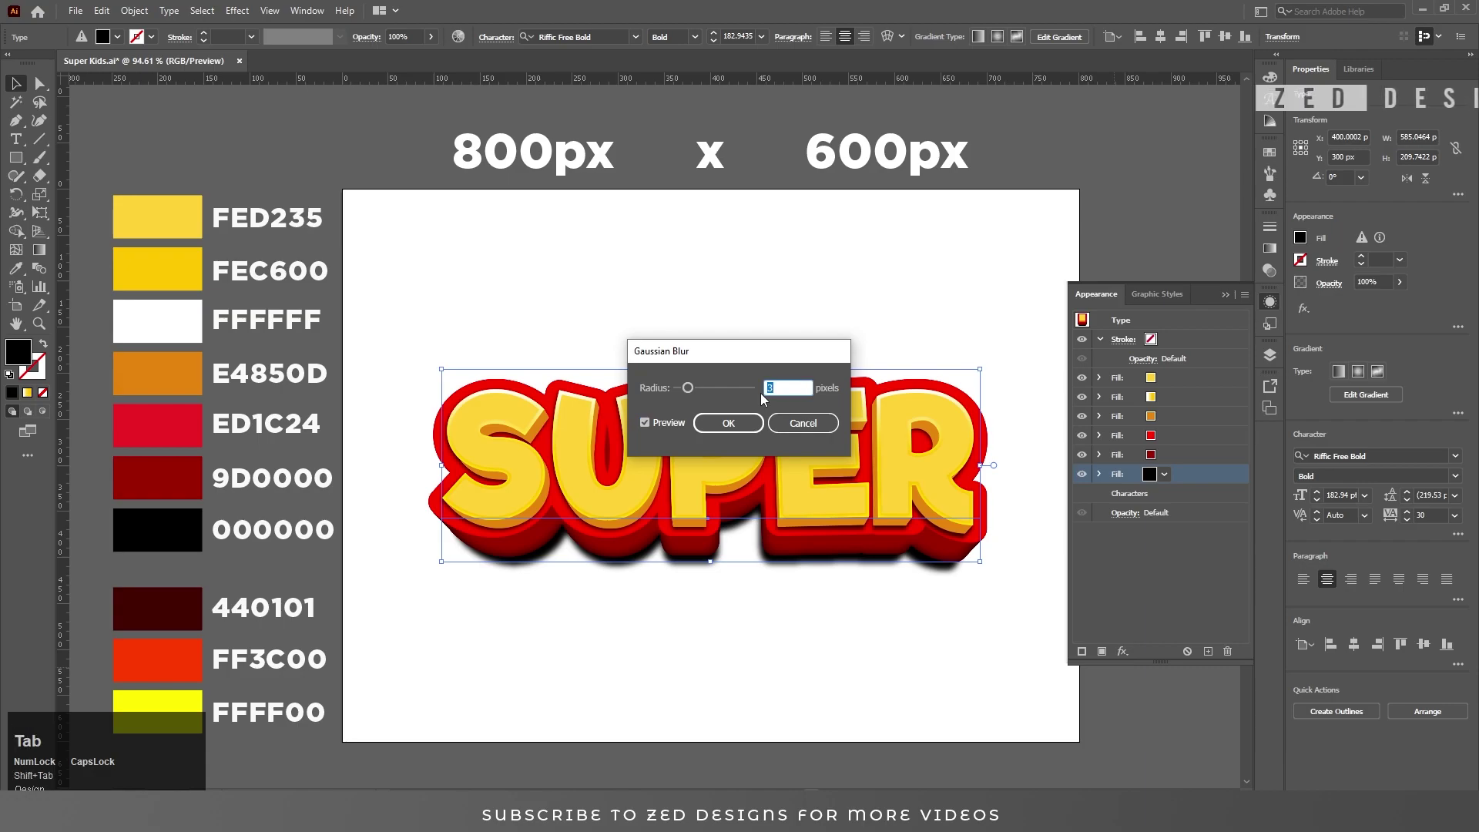
click(738, 425)
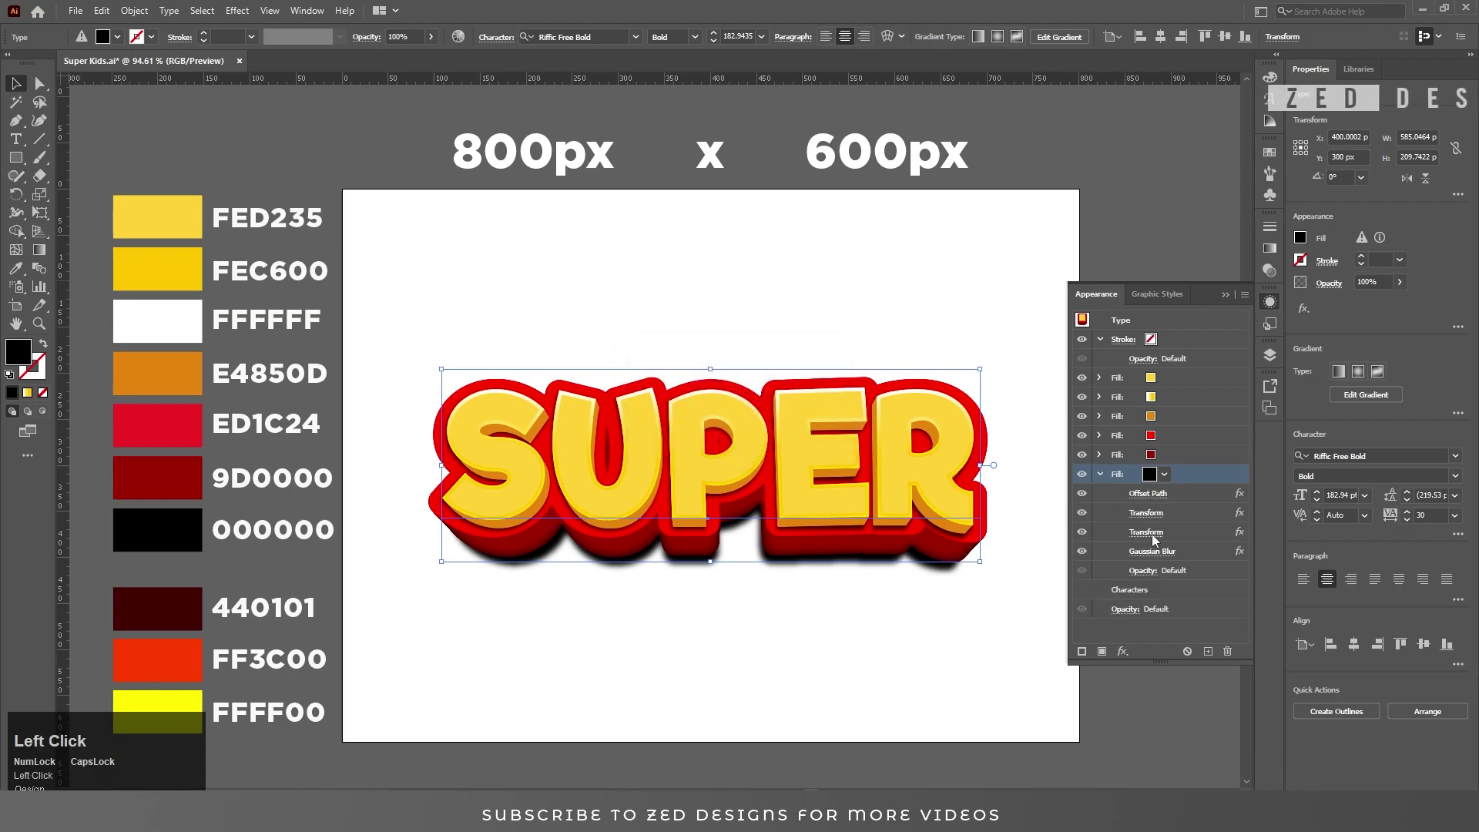
Step: Set the shadow move to 25 px and give the duplicated black fill an 8 px Gaussian Blur
key(Tab)
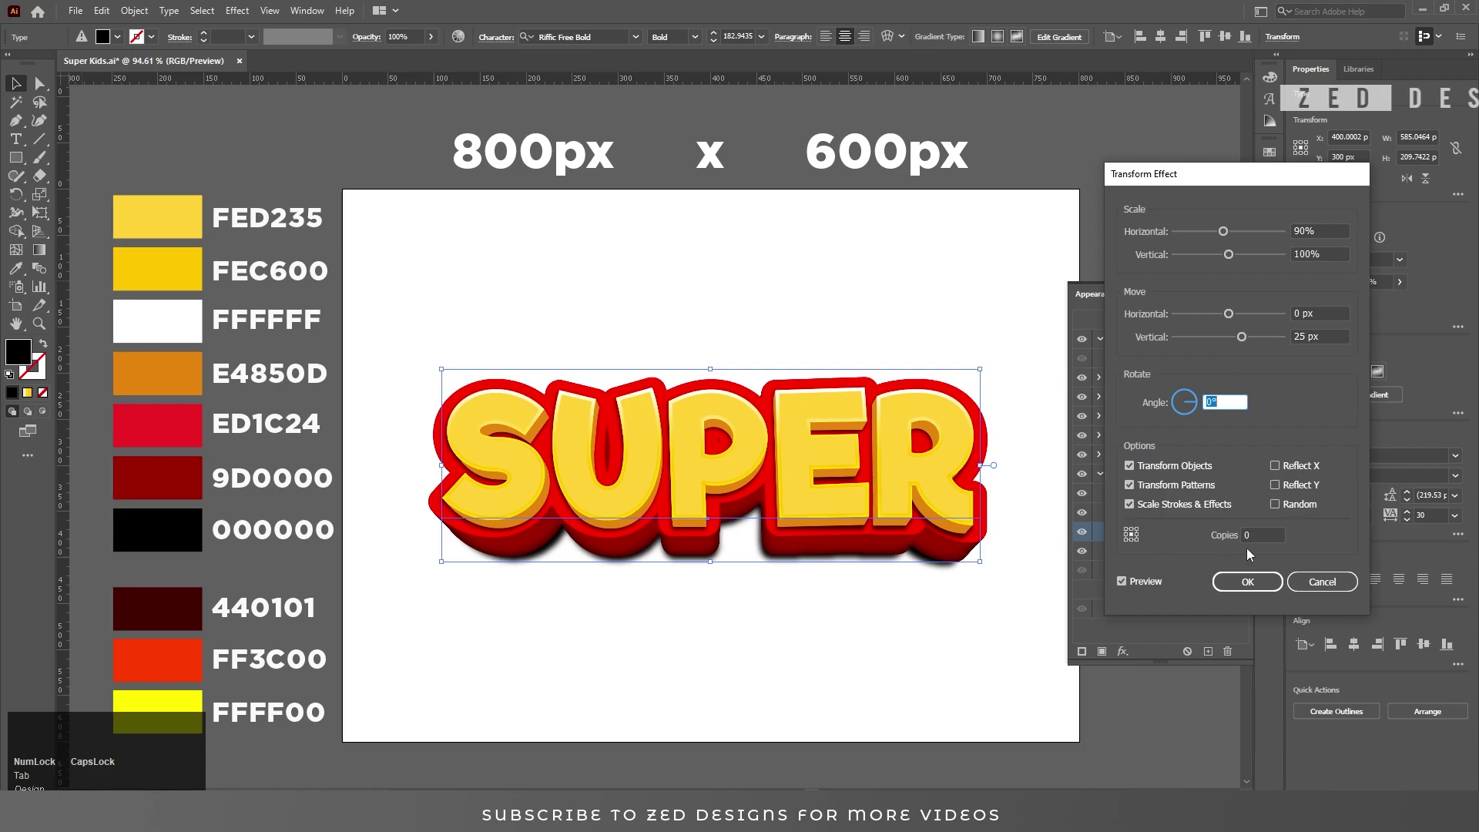
click(1258, 587)
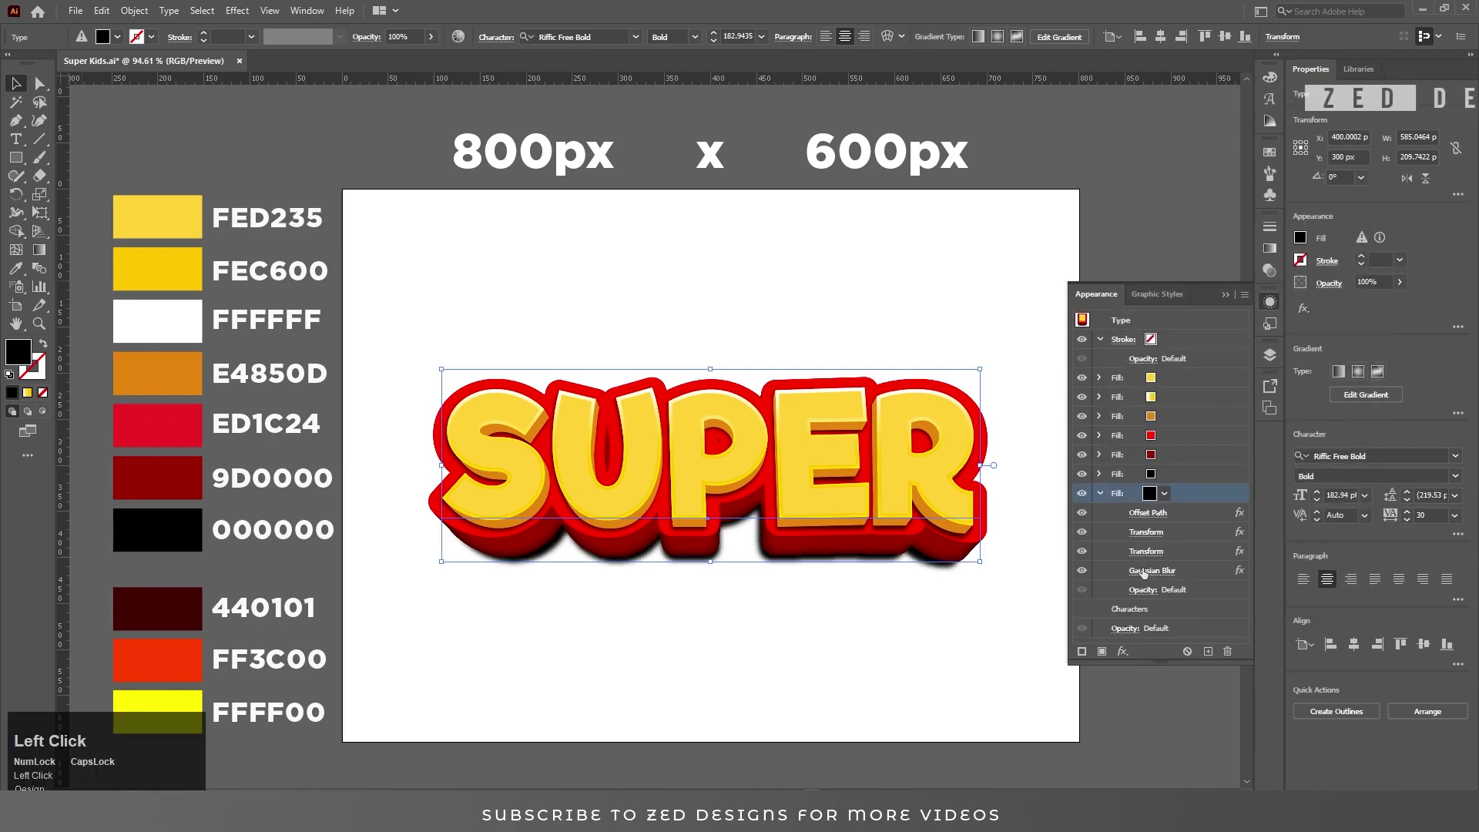
key(Tab)
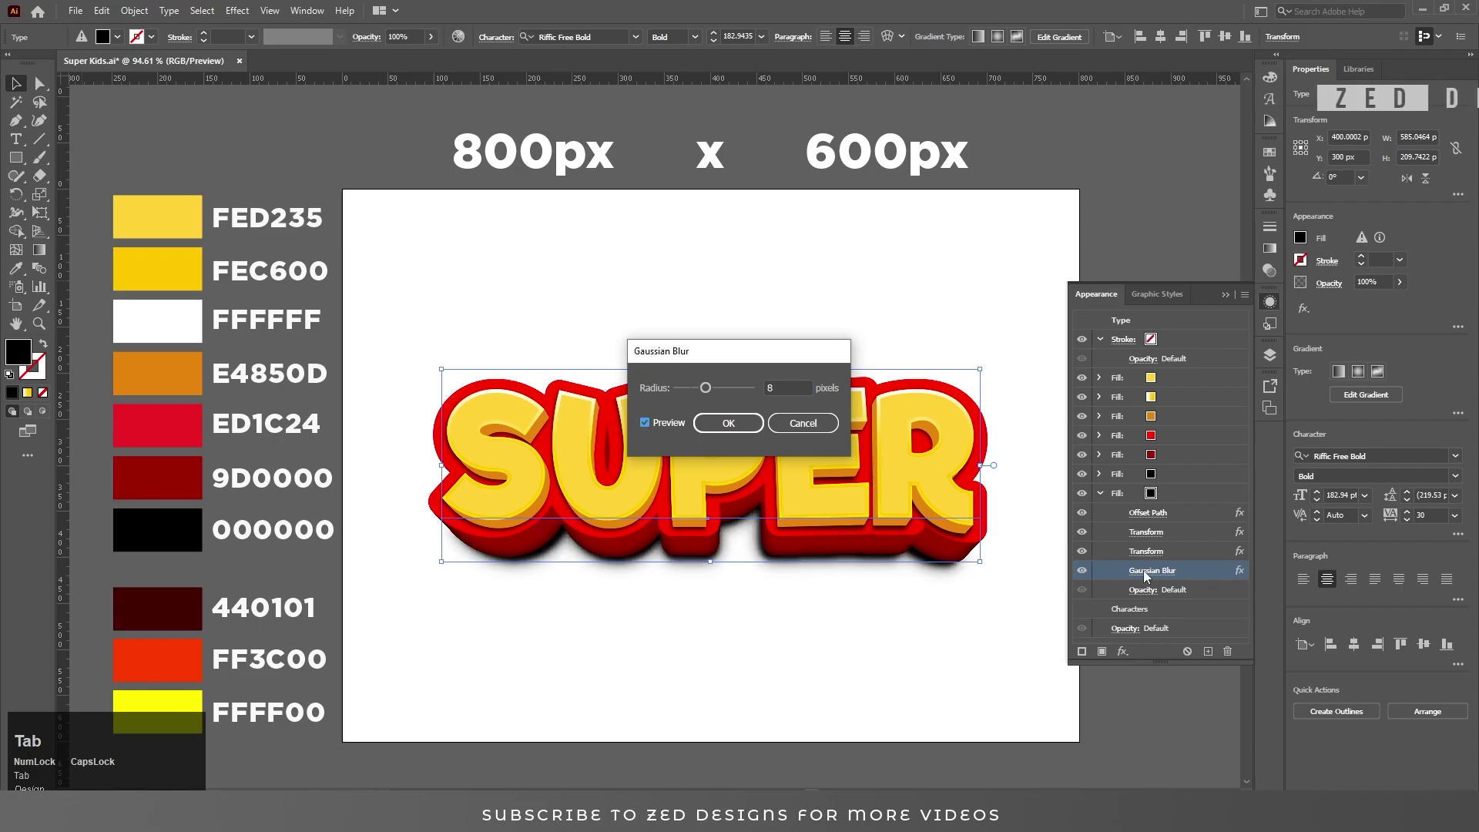
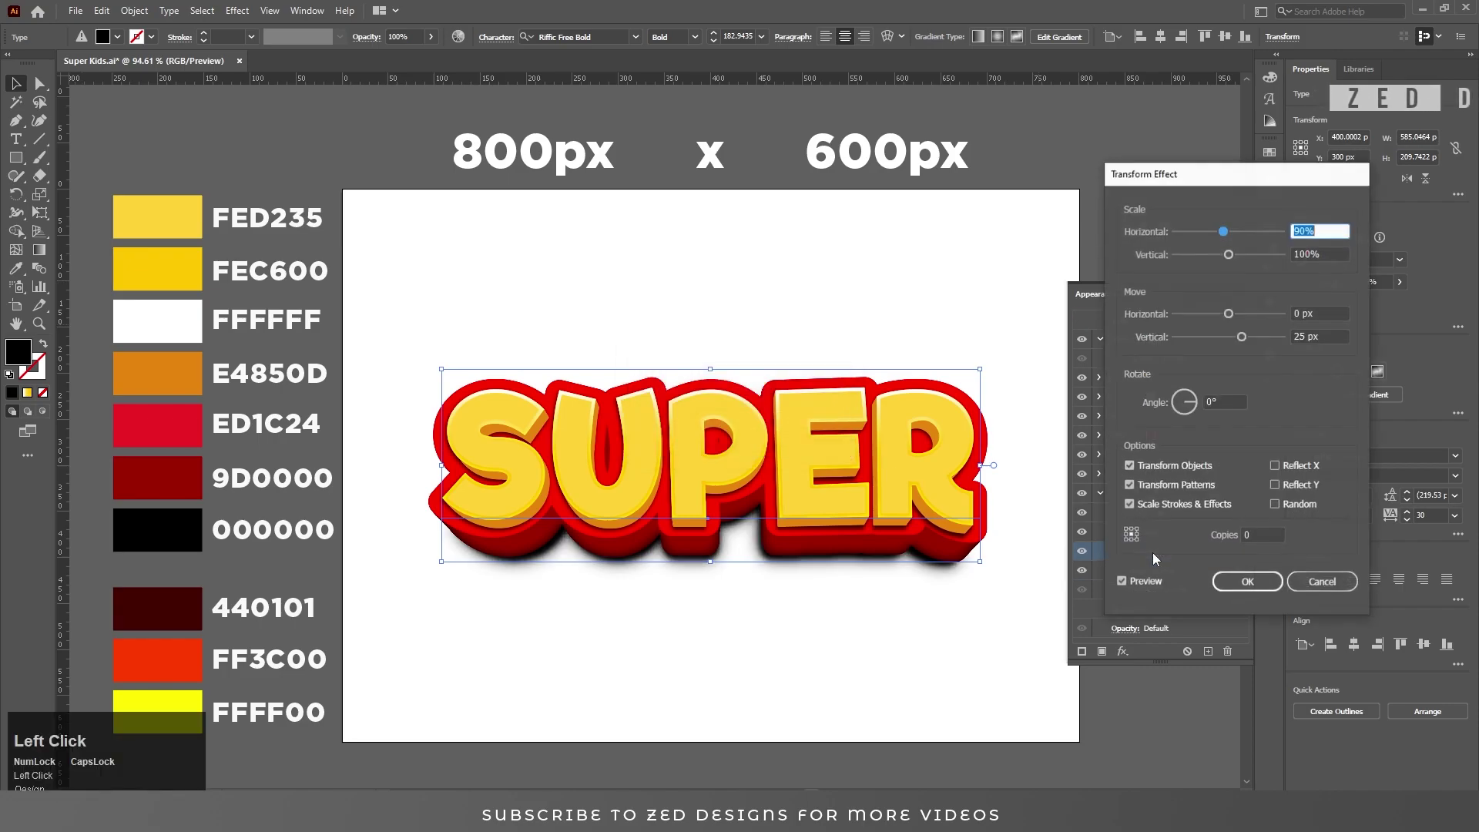
Step: Adjust the second shadow's Transform scale and set its fill opacity to 70%
key(Tab)
click(1249, 589)
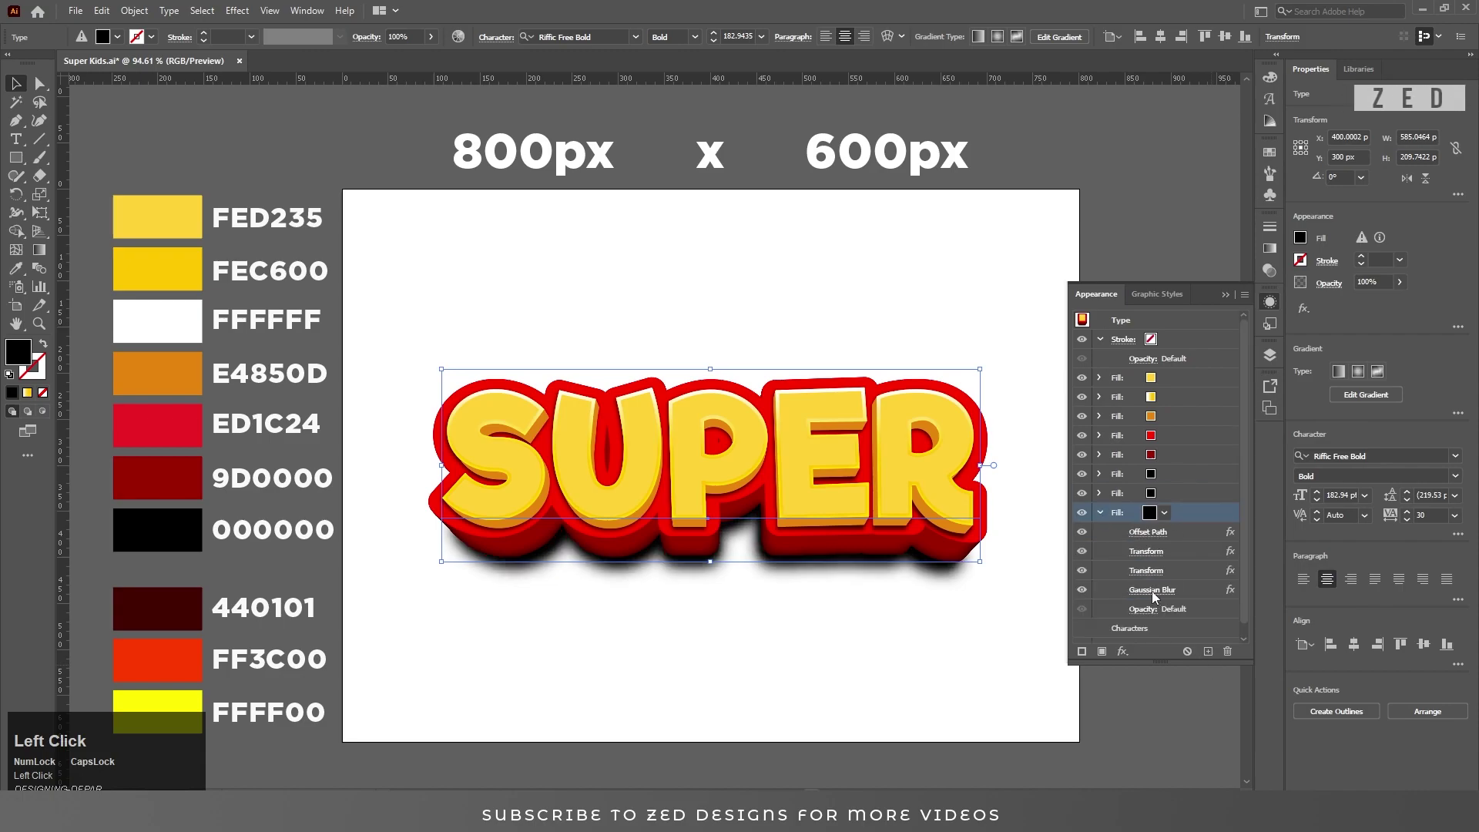
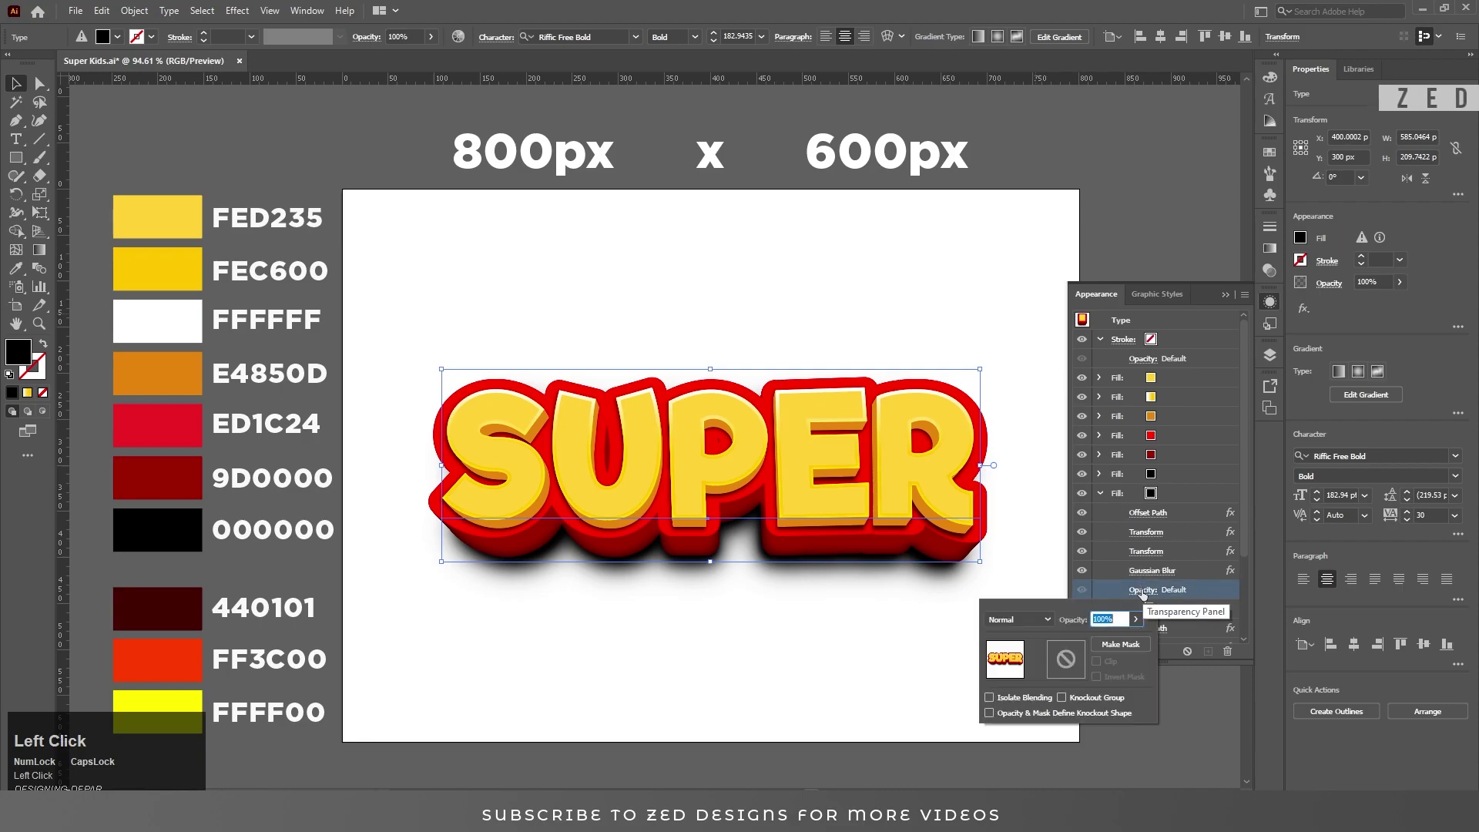
Step: Apply a Warp Arc effect to SUPER and set its bend to 12%
key(Tab)
click(1193, 508)
key(Tab)
drag(1192, 482, 1449, 462)
Step: Confirm the arch and deselect the finished SUPER lettering
key(Tab)
drag(1354, 567, 802, 546)
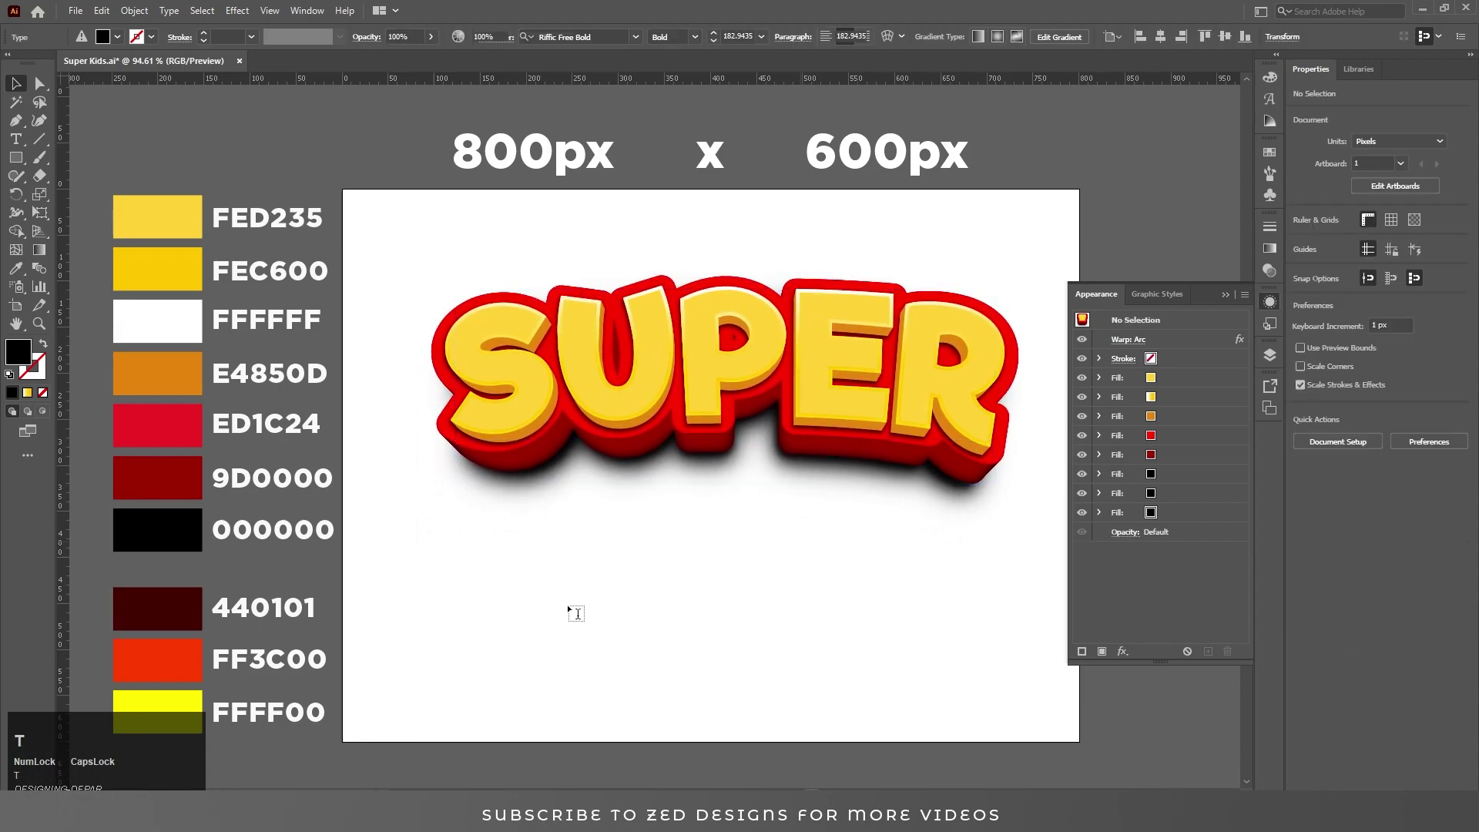
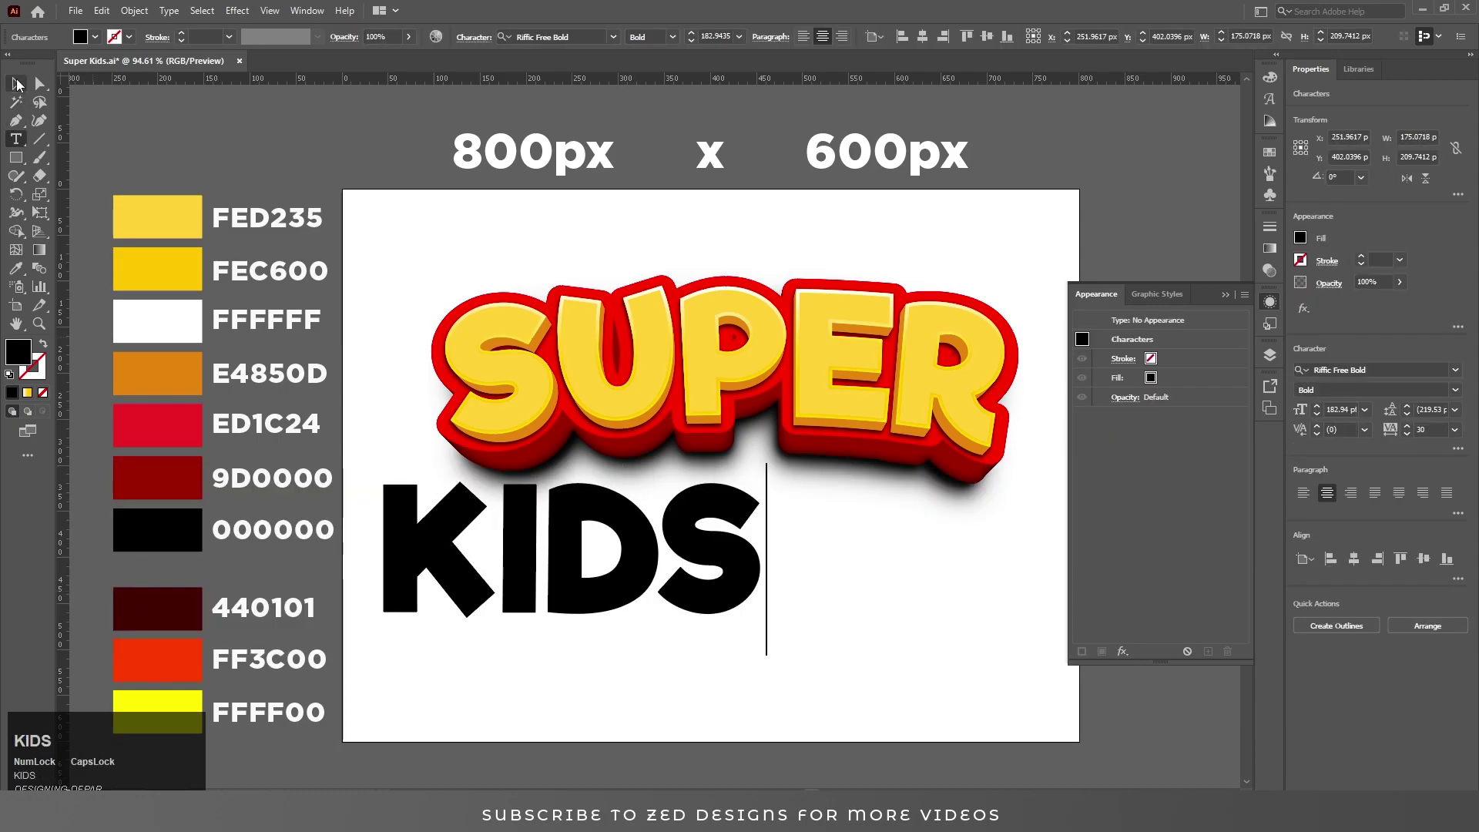
Step: Center the KIDS text under SUPER and copy SUPER's appearance onto it with the Eyedropper
drag(21, 80, 1269, 355)
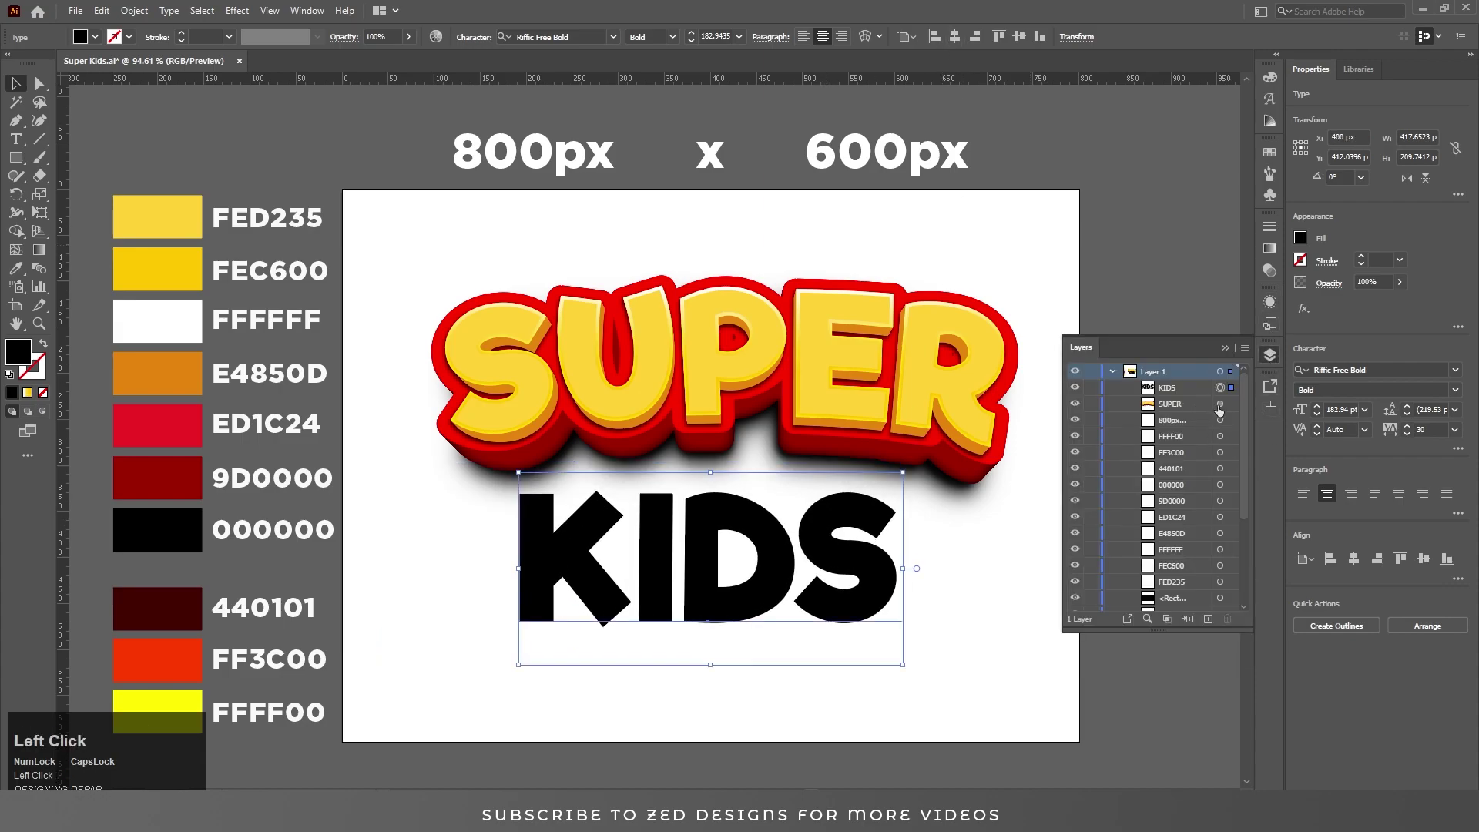
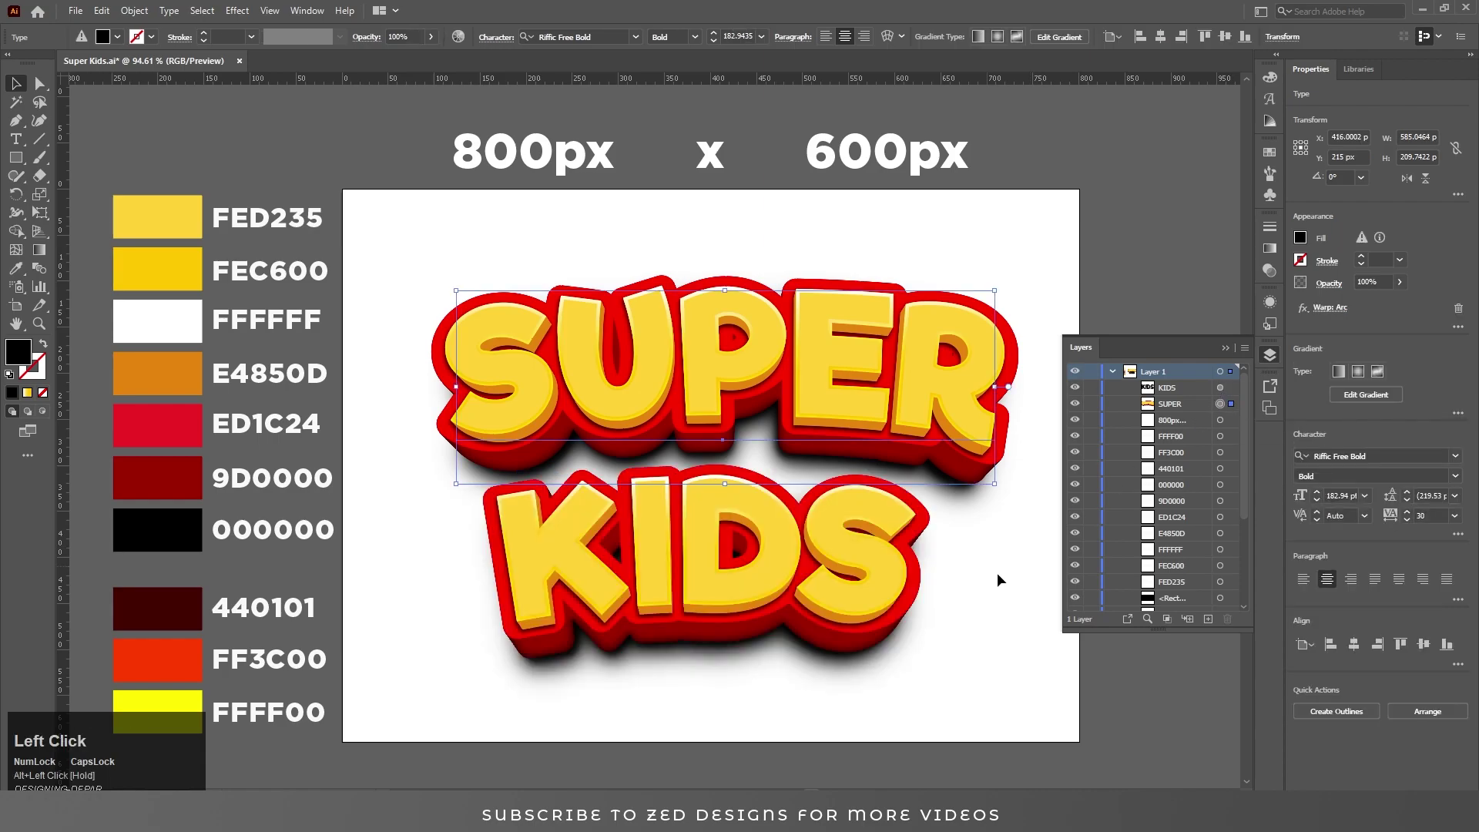
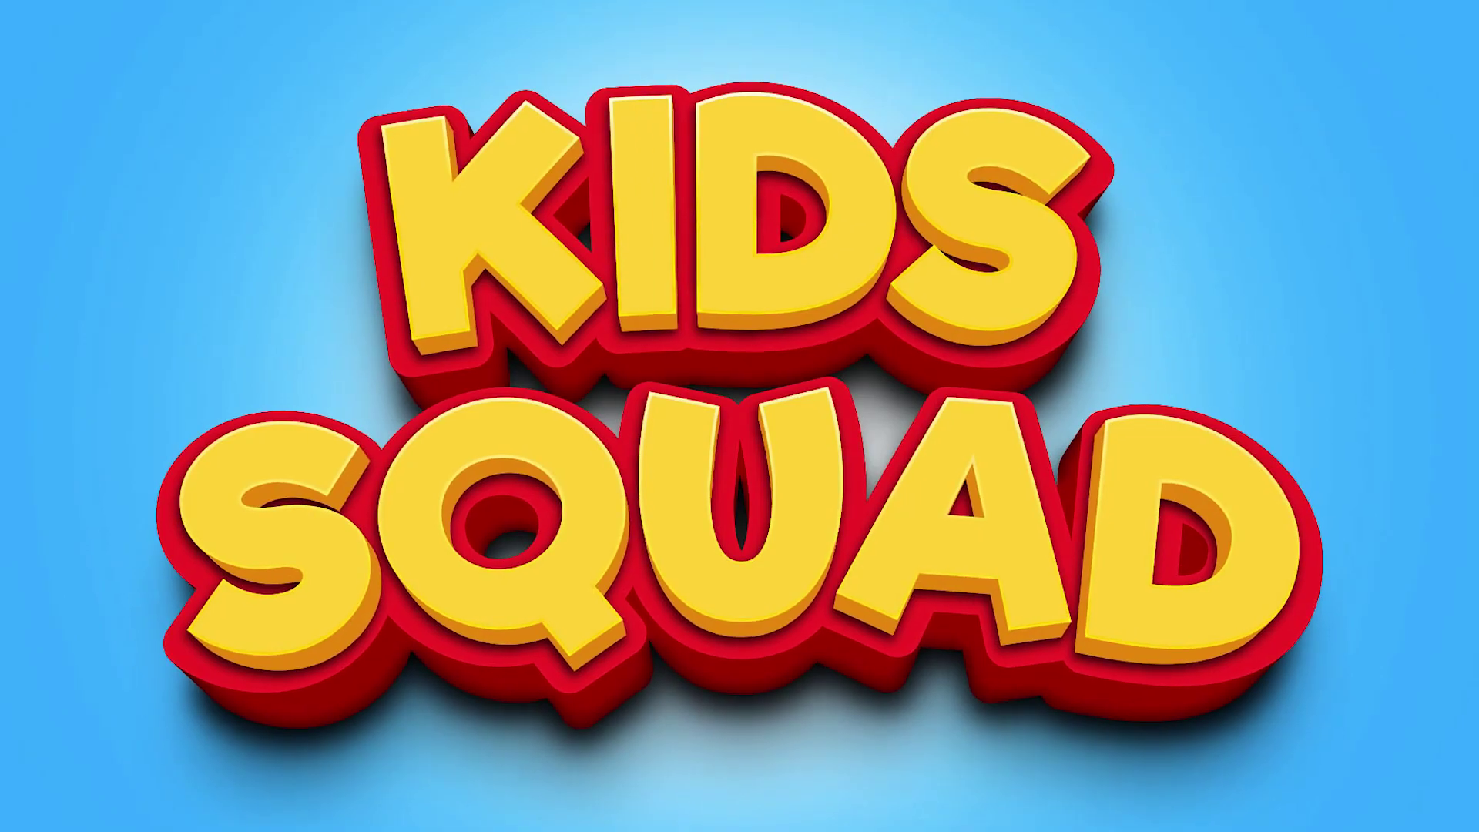